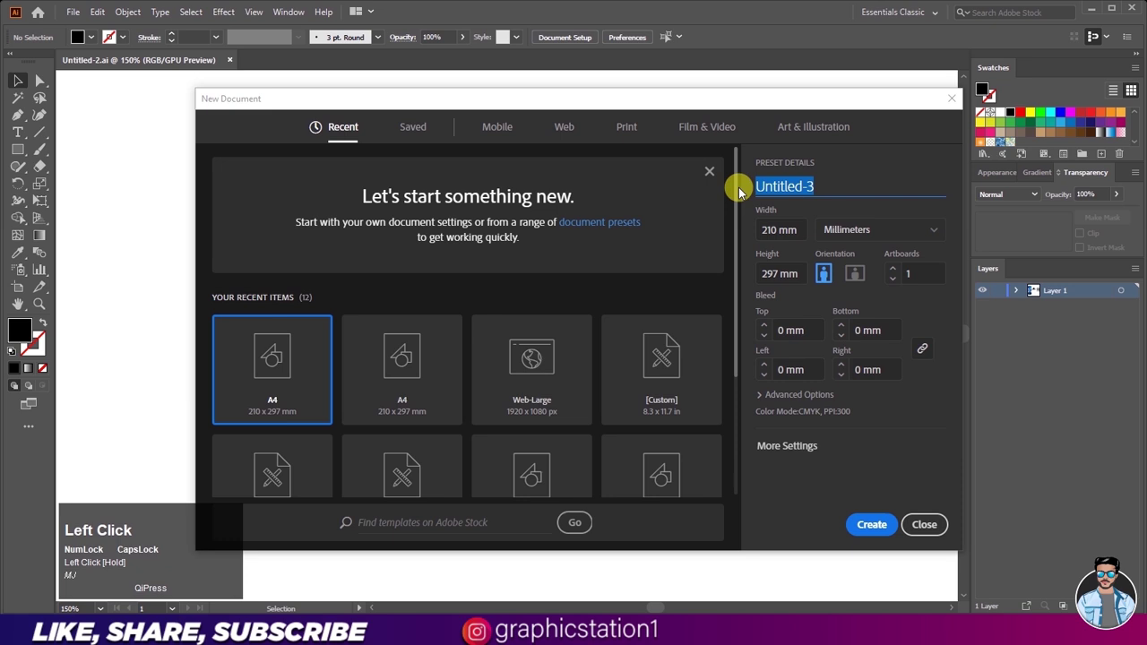
- Name the new document 'Business Flyer Design'
text(usine)
key(space)
text(f)
text(yer)
key(space)
text(d)
text(esign)
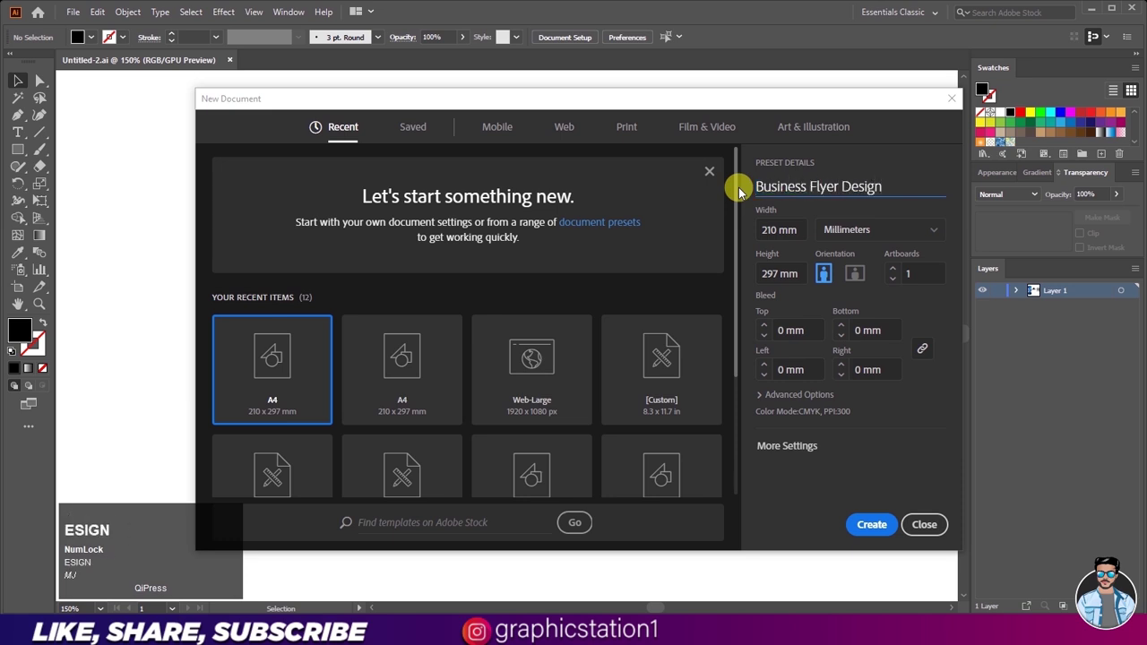
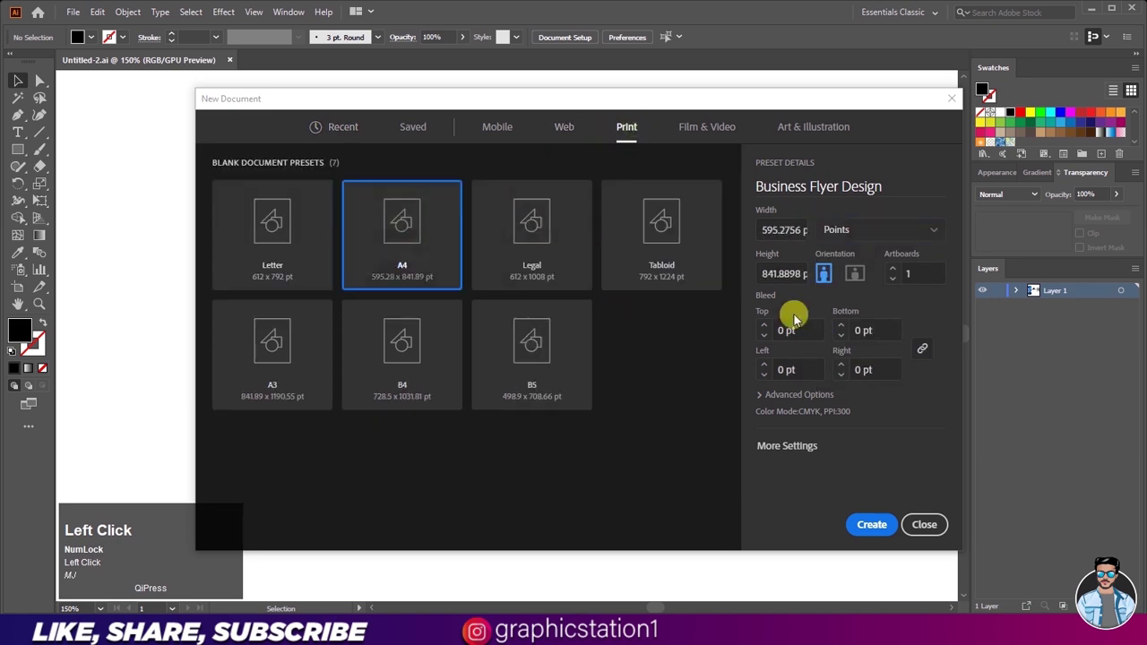
- Set units to Millimeters on the Print A4 preset and create the document
click(789, 326)
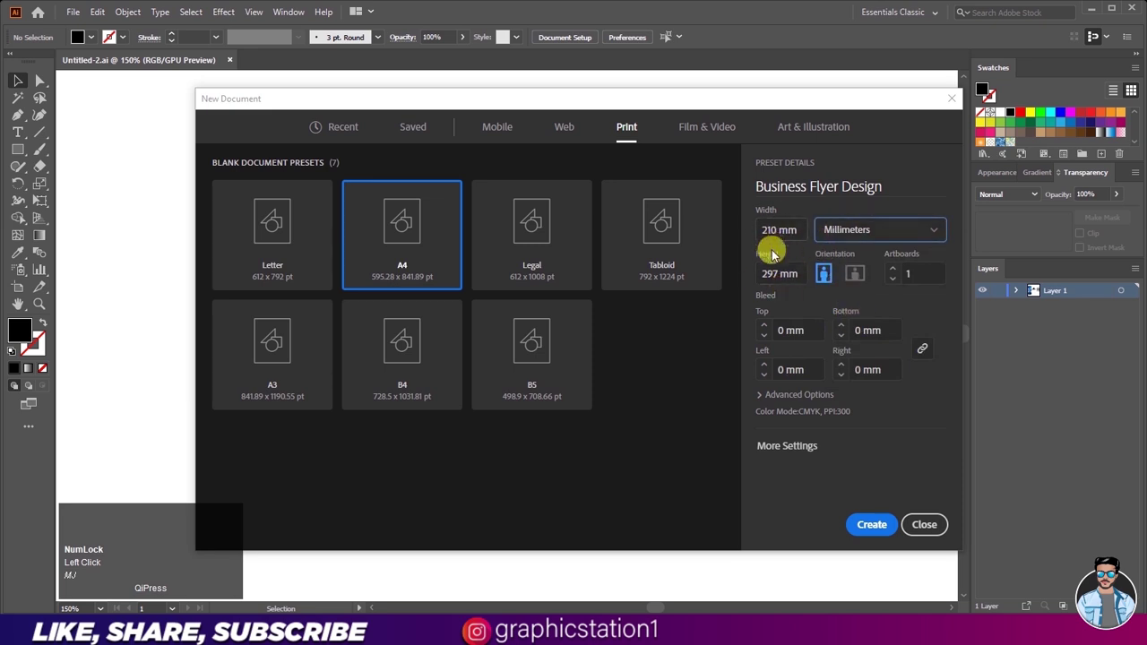
click(925, 341)
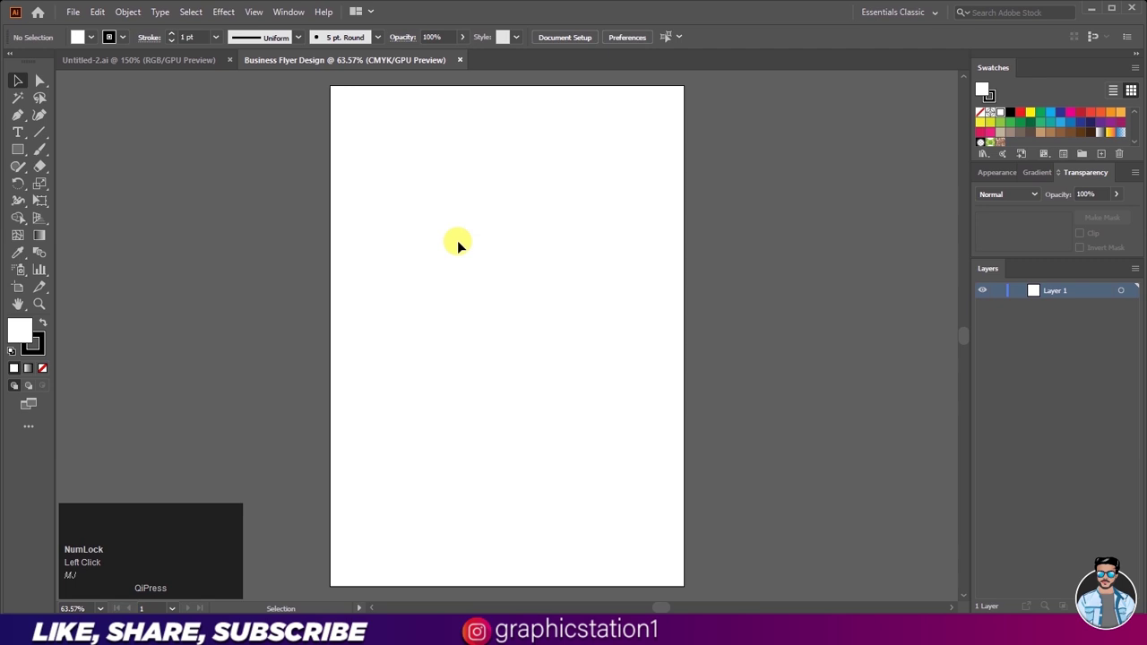
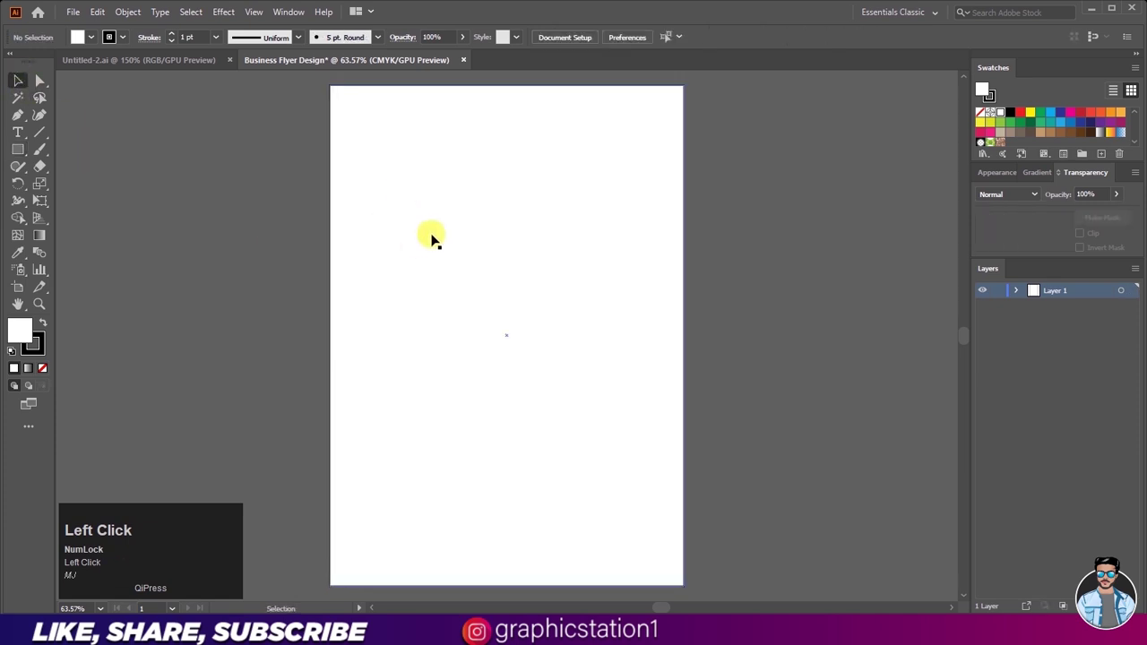
- Set fill to None with a black 1 pt stroke and switch to the Pen tool
text(mj)
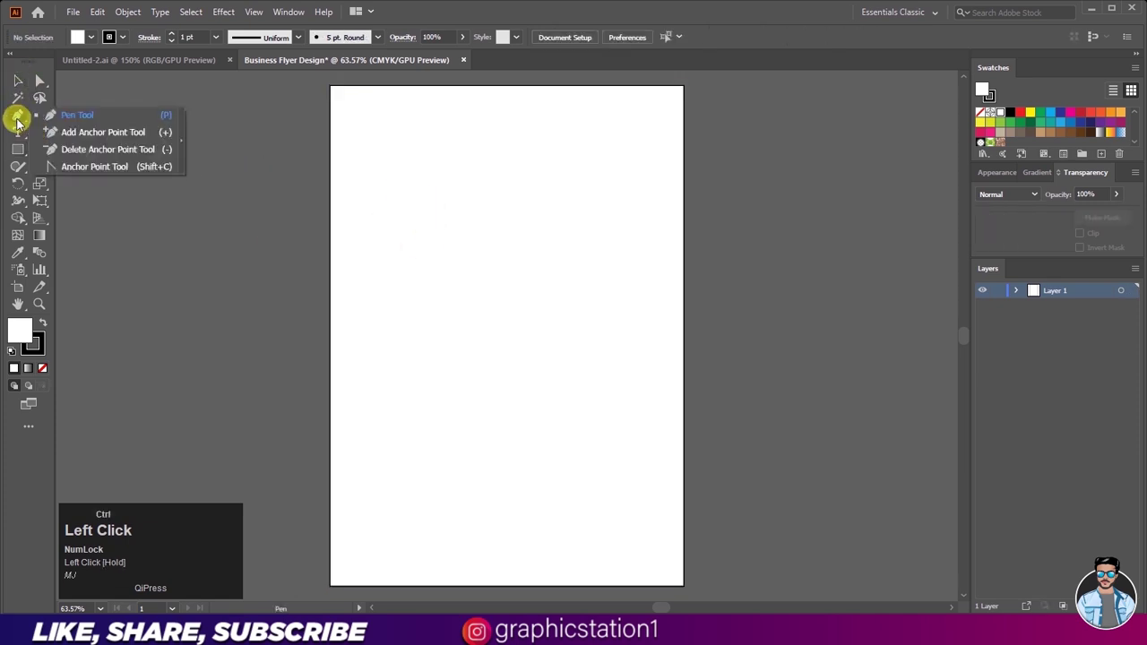
key(ctrl+w)
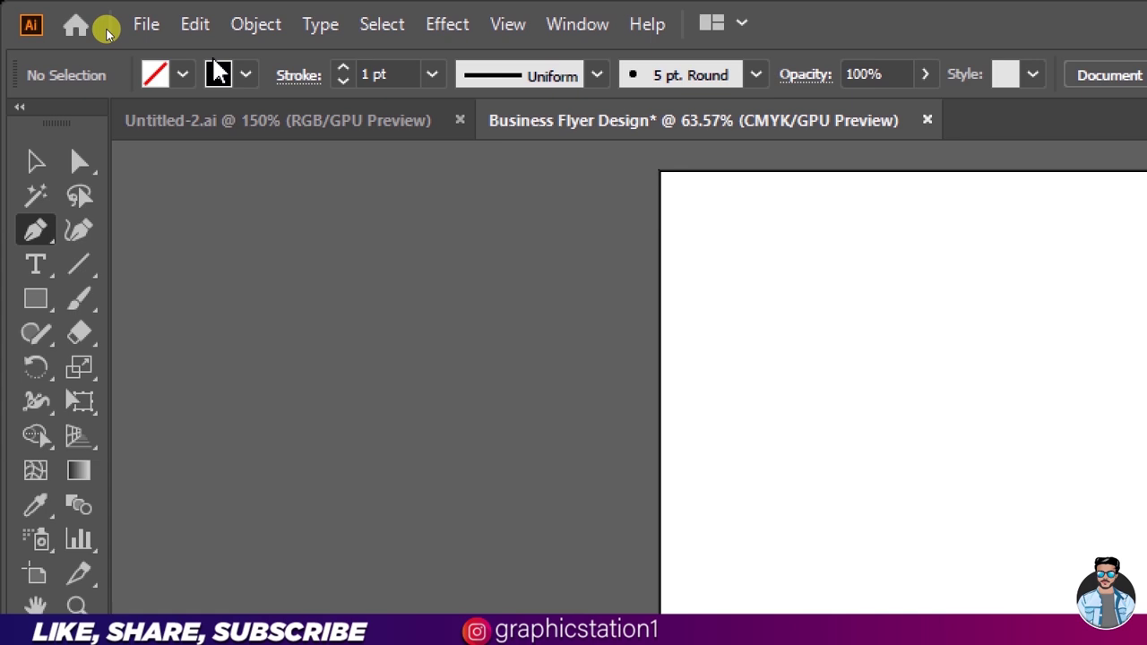
key(ctrl+w)
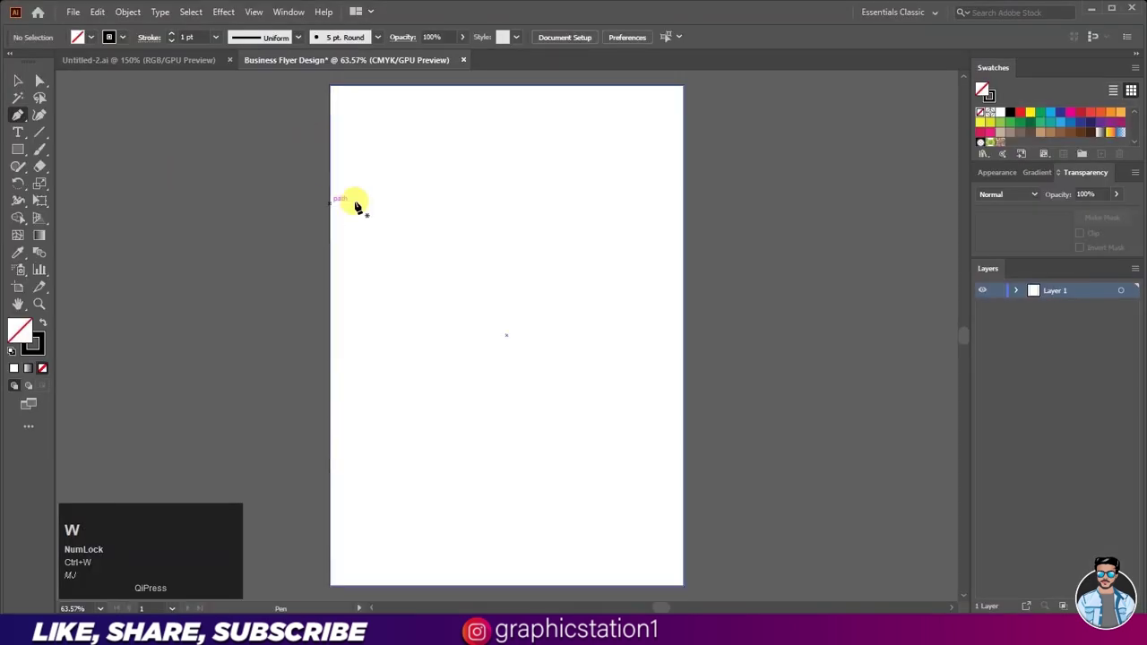
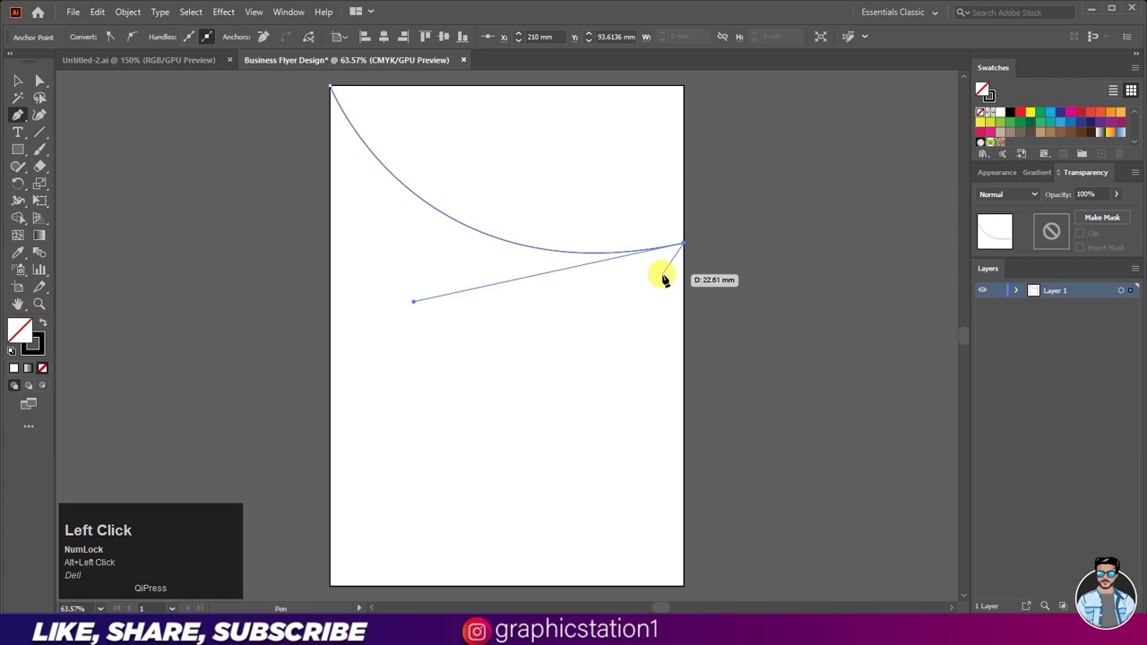
- Shape the second sweeping curve from the left artboard edge toward the right
scroll(up, 3)
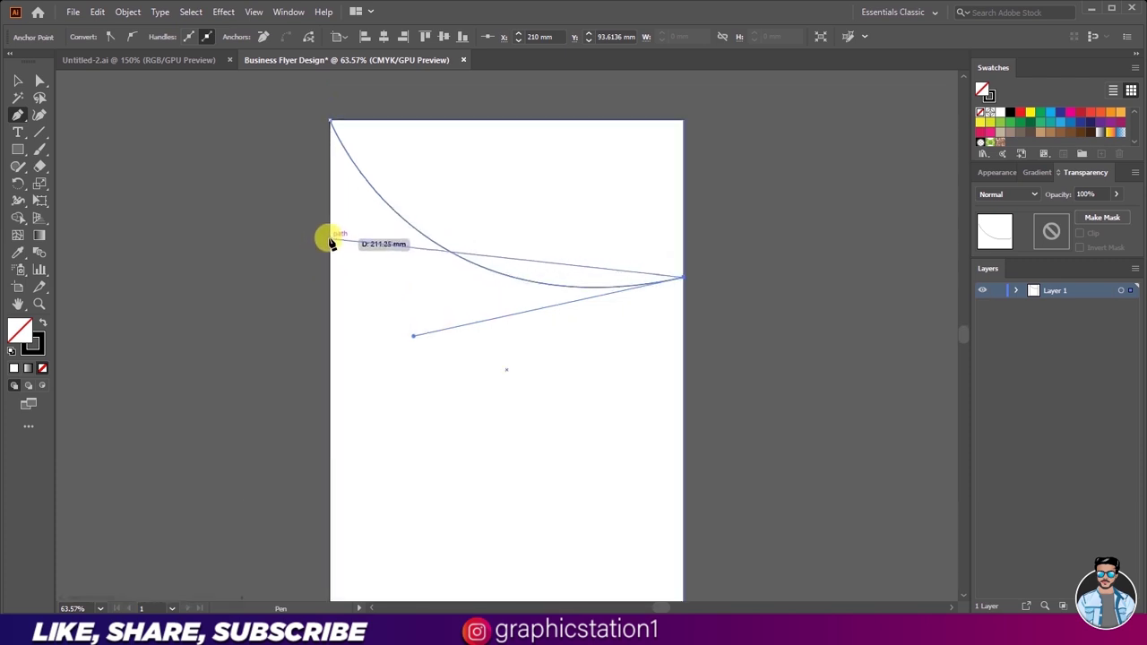
drag(334, 240, 984, 91)
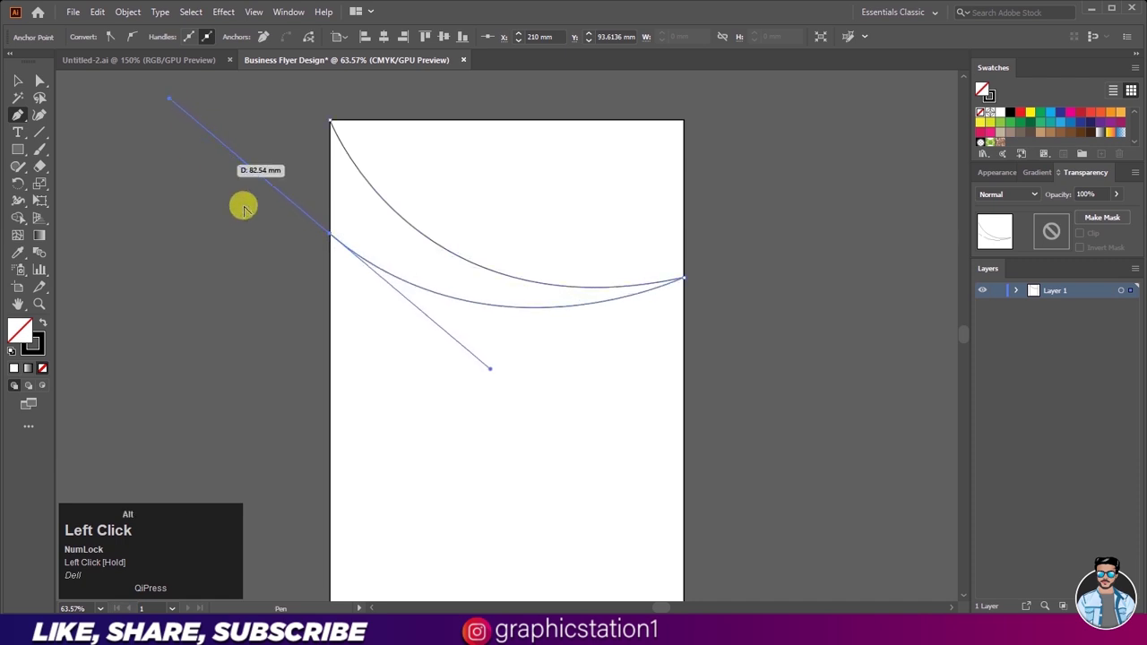
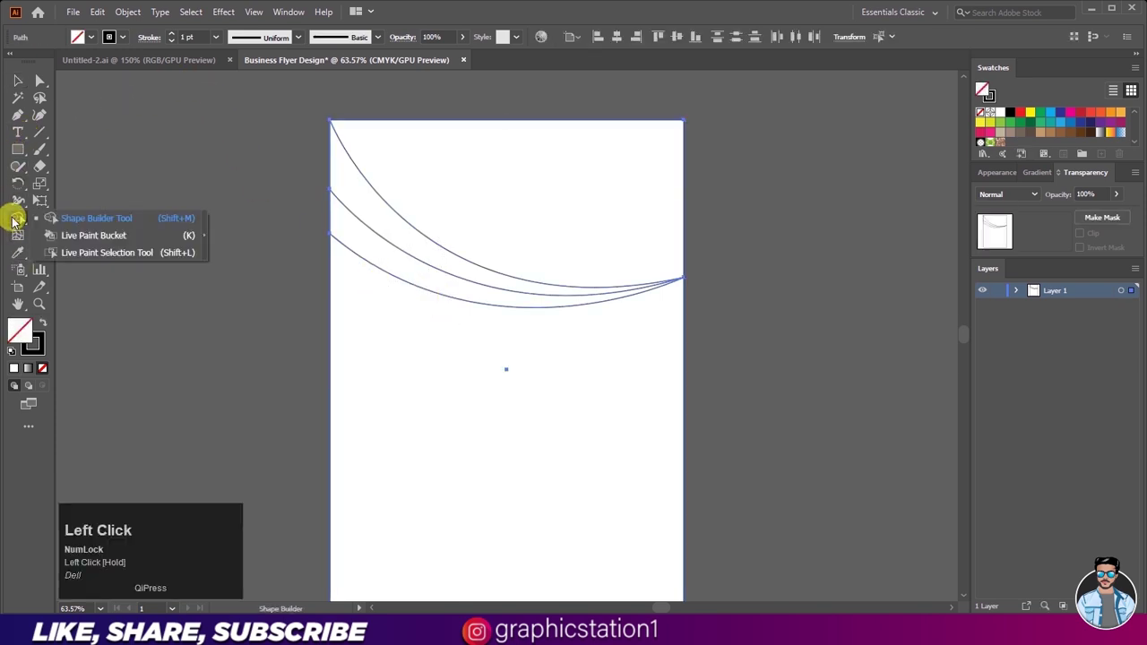
- Switch to the Shape Builder tool to fill the overlapping curve regions red and blue
key(ctrl+w)
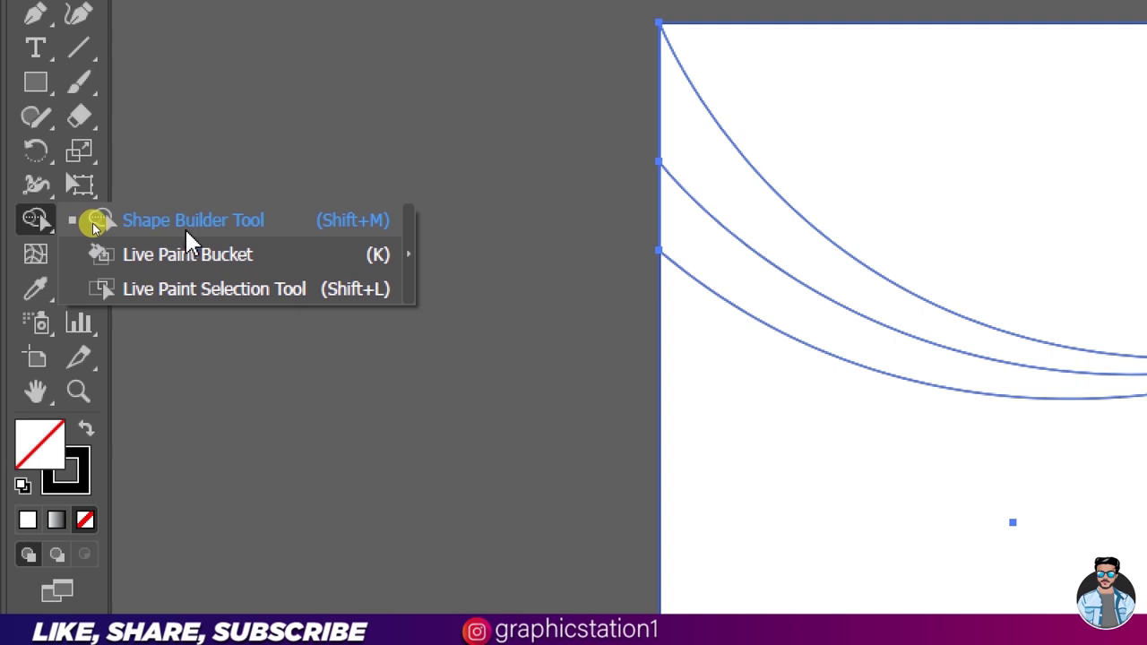
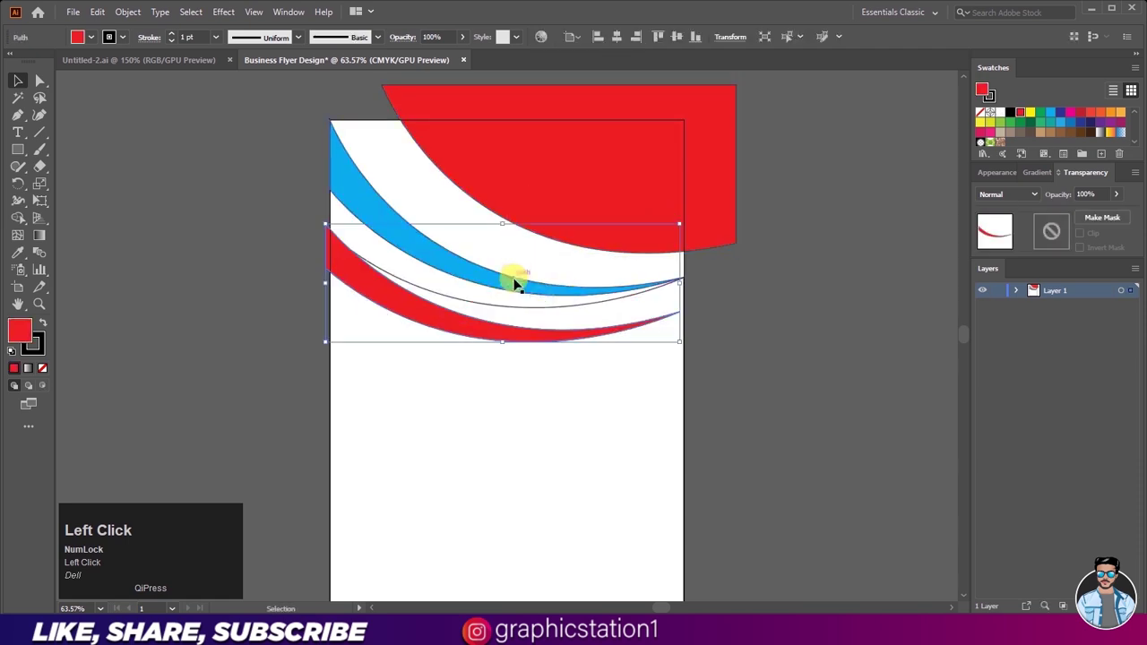
key(ctrl+z)
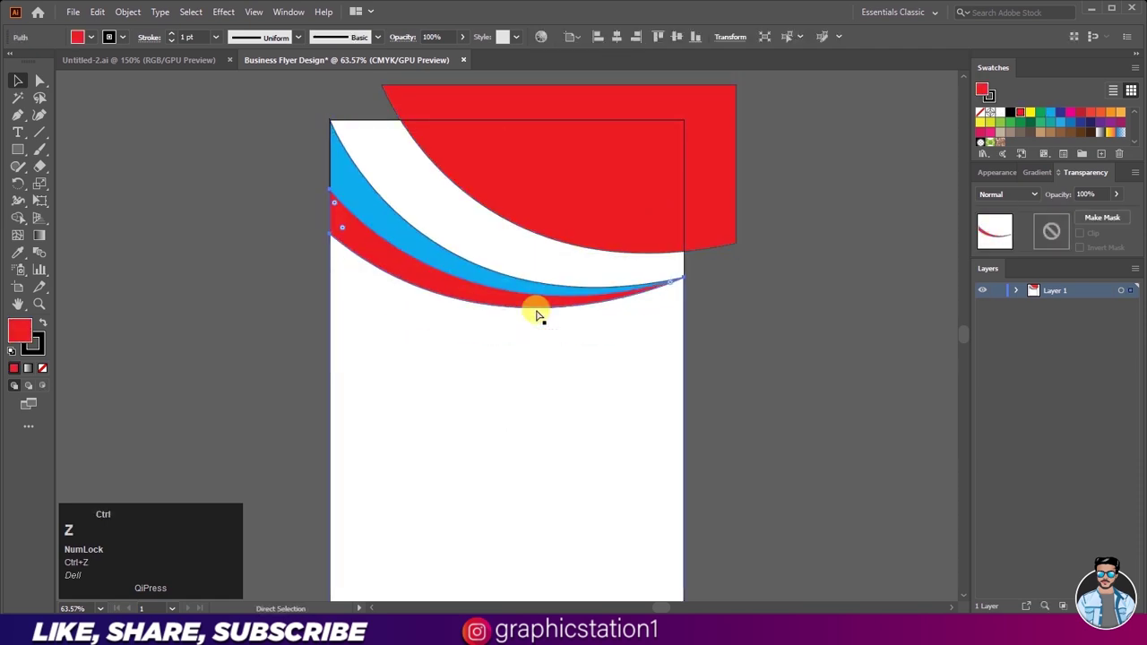
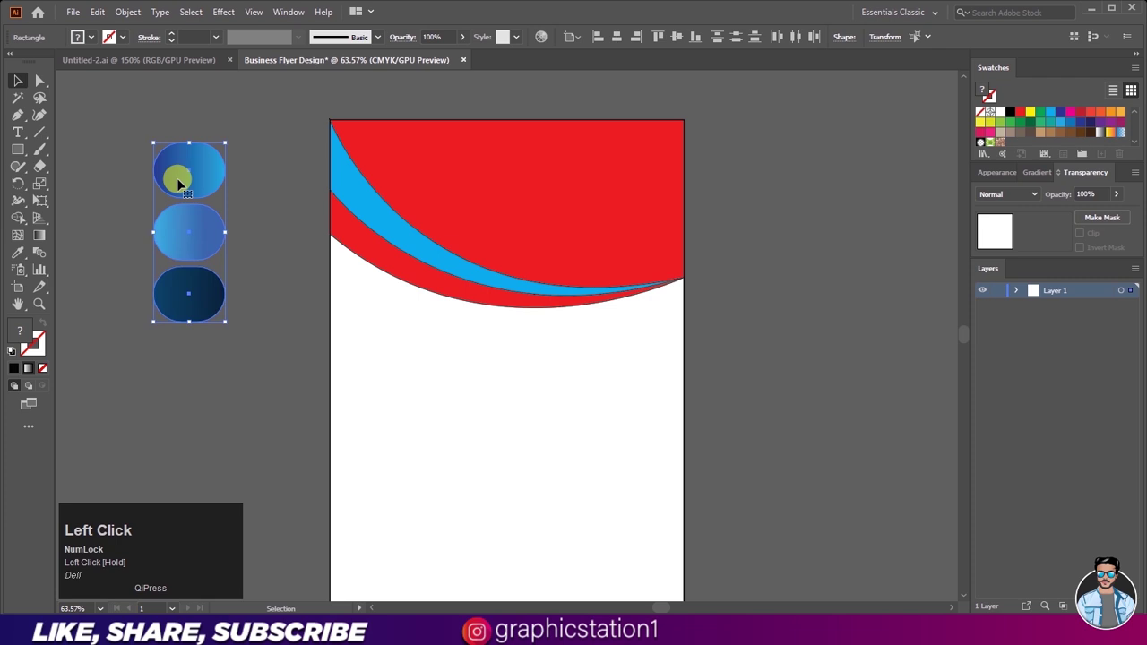
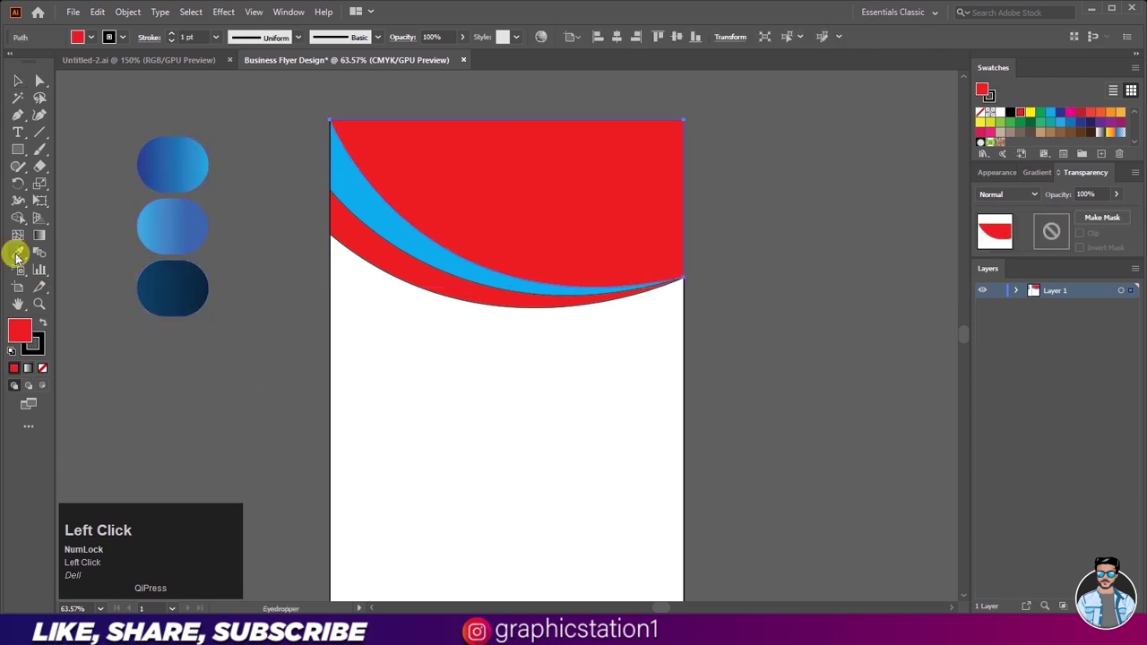
- Sample the dark navy gradient pill with the Eyedropper onto the top shape
key(ctrl+w)
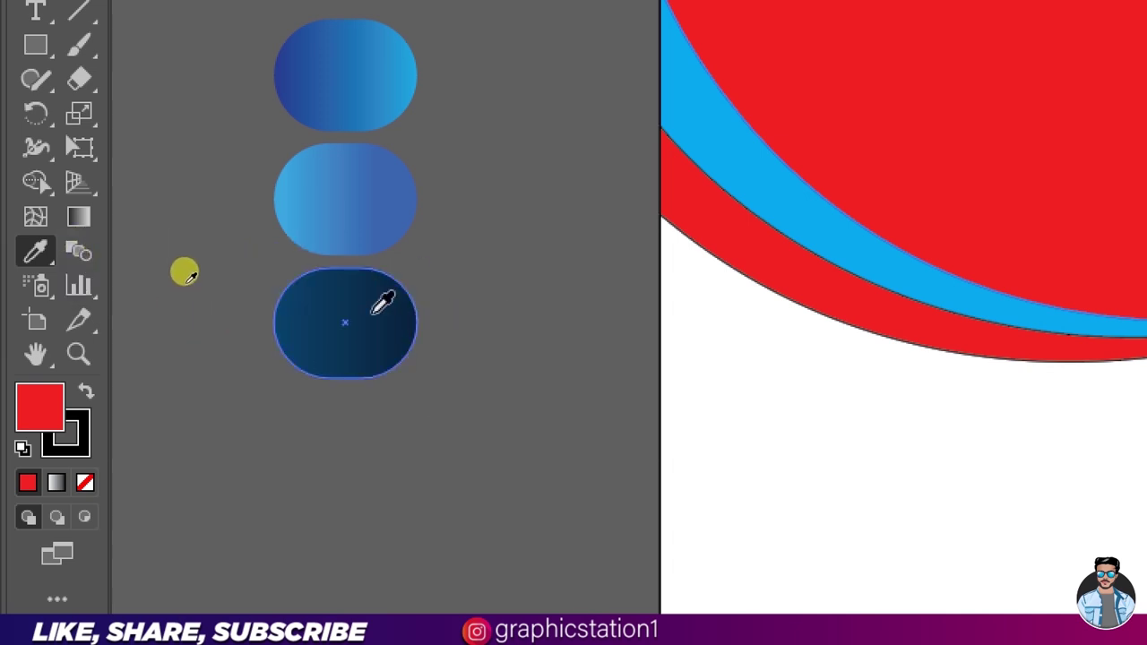
key(ctrl+w)
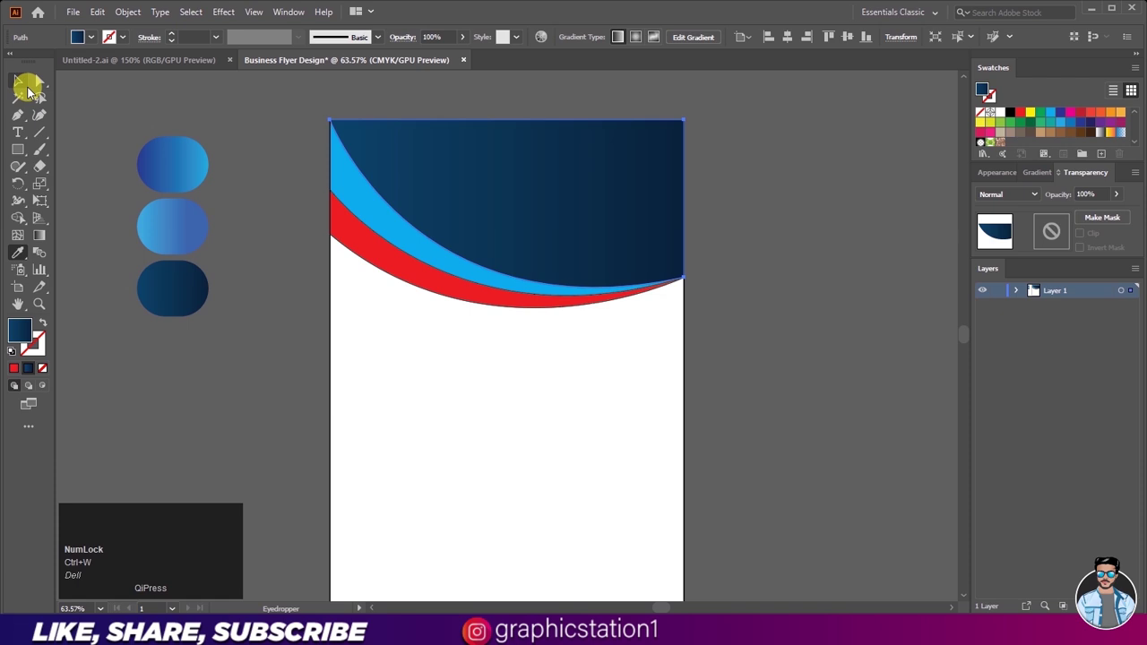
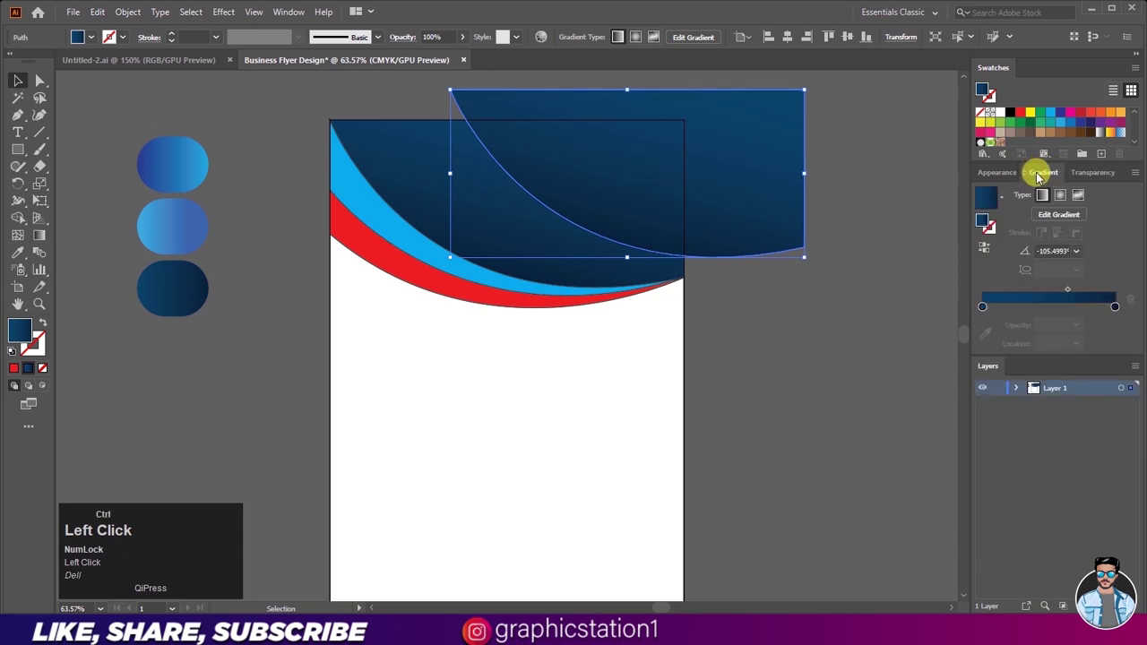
- Apply the white-to-black radial preset from a floating Gradient panel to the copied shape
key(ctrl+w)
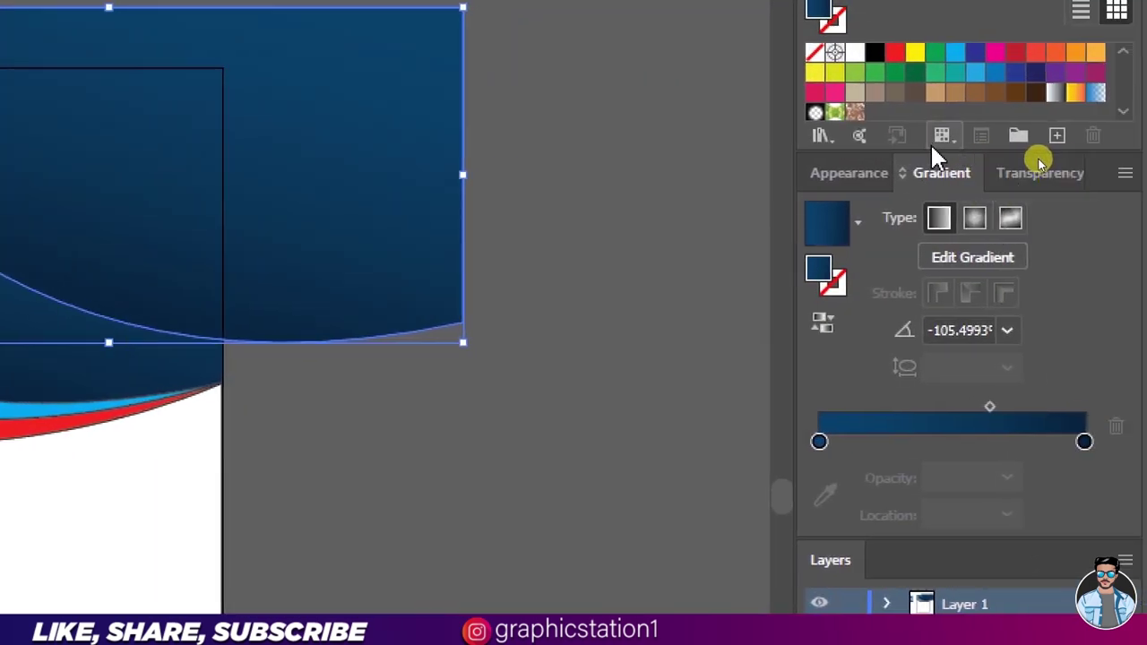
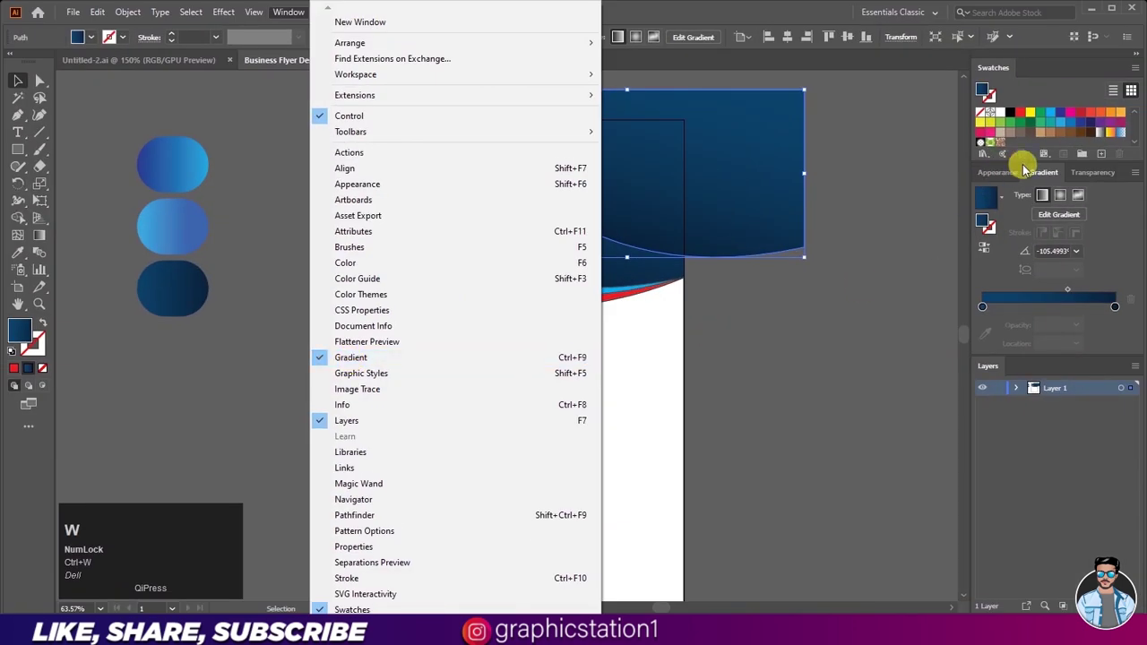
drag(1044, 180, 854, 165)
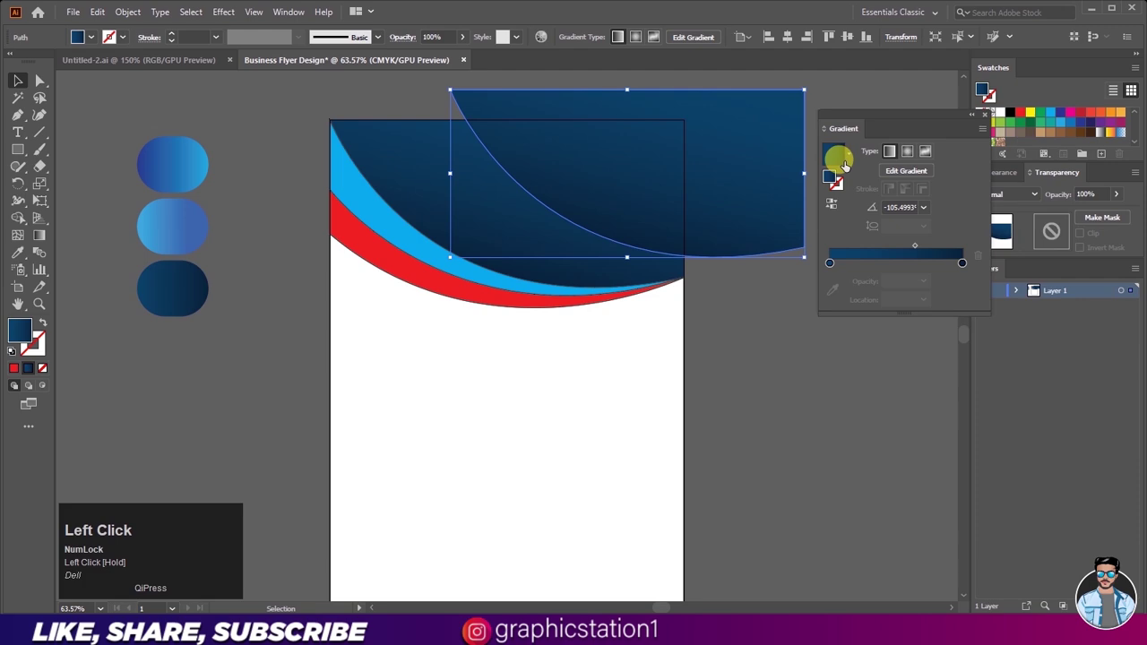
key(ctrl+w)
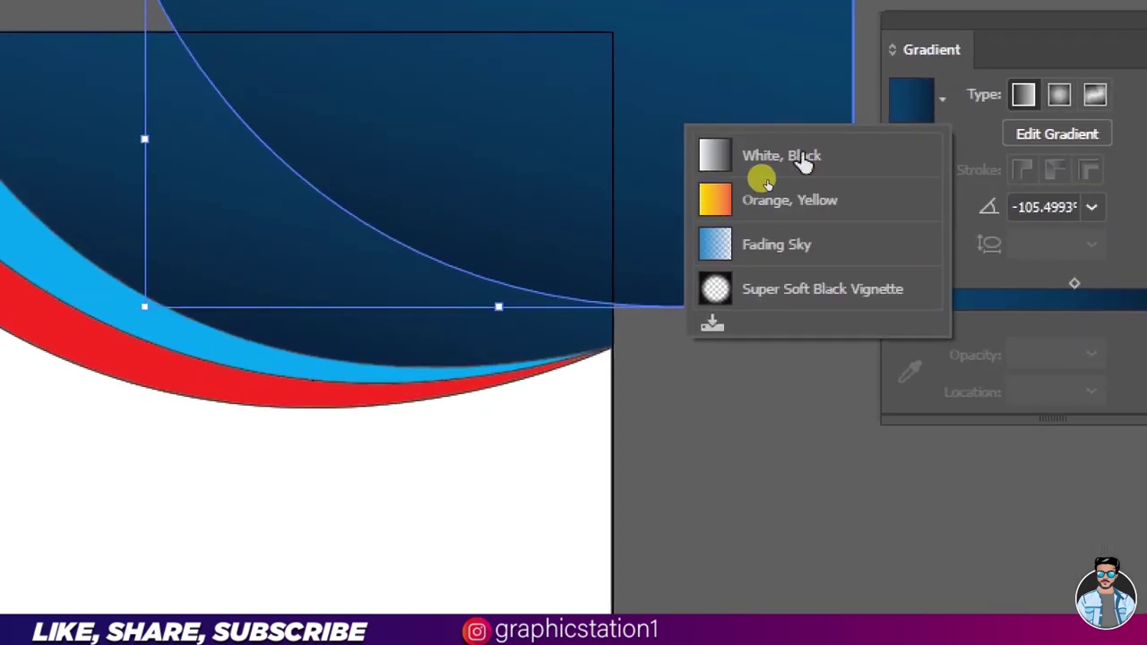
key(ctrl+w)
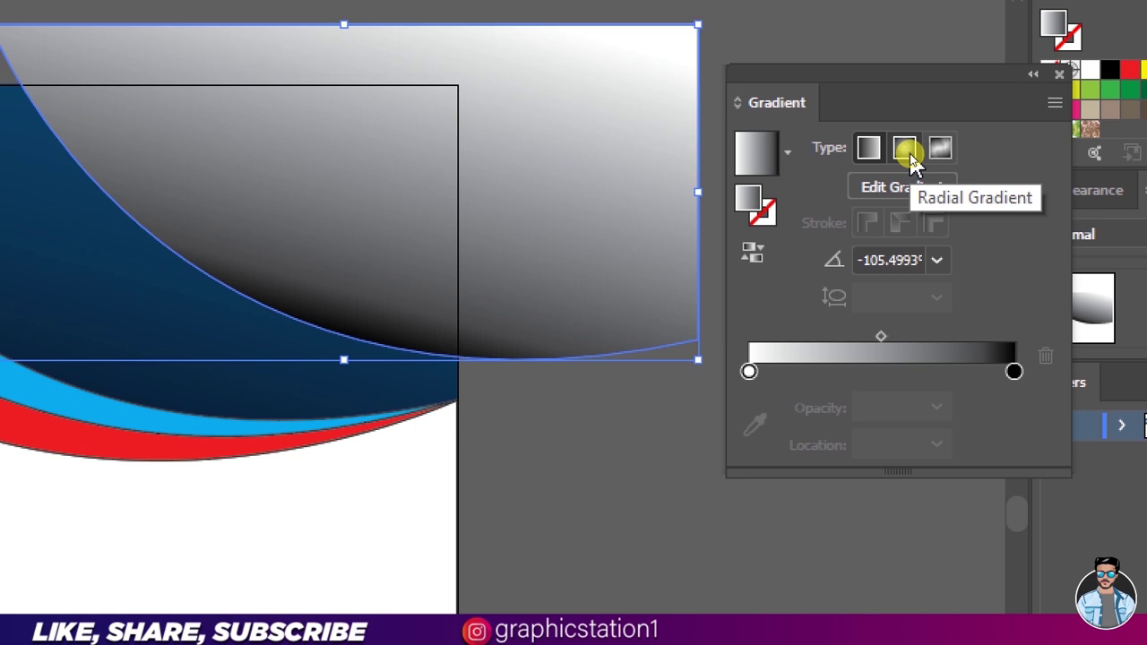
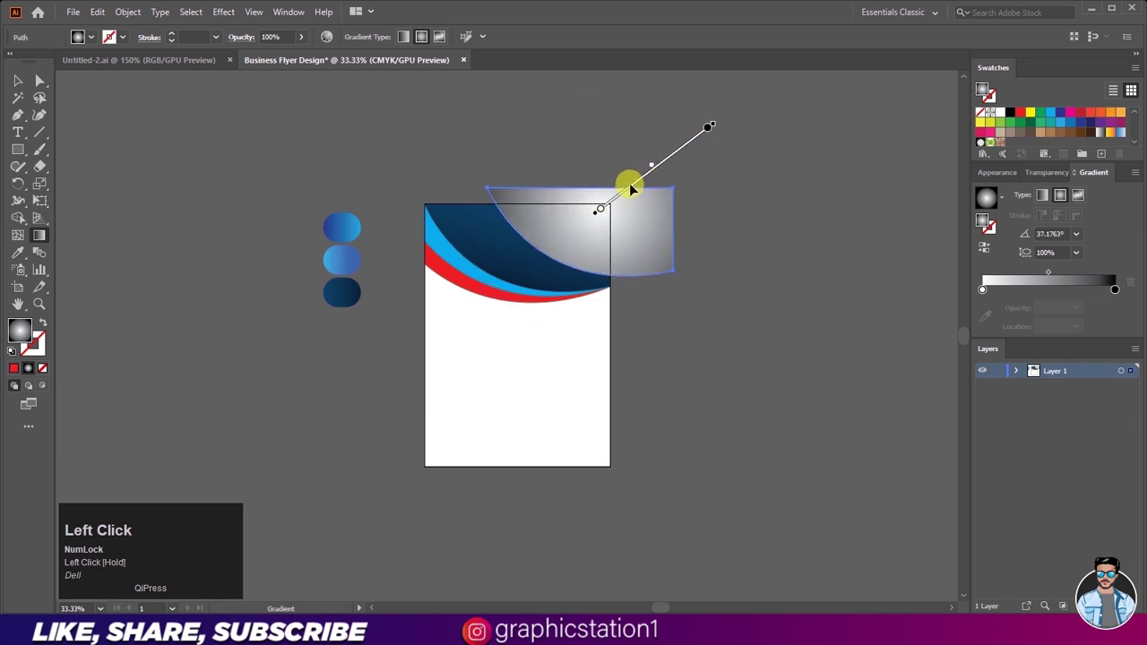
- Reposition the radial gradient's centre across the shape with the Gradient tool
drag(650, 176, 583, 183)
scroll(up, 3)
scroll(down, 3)
scroll(up, 3)
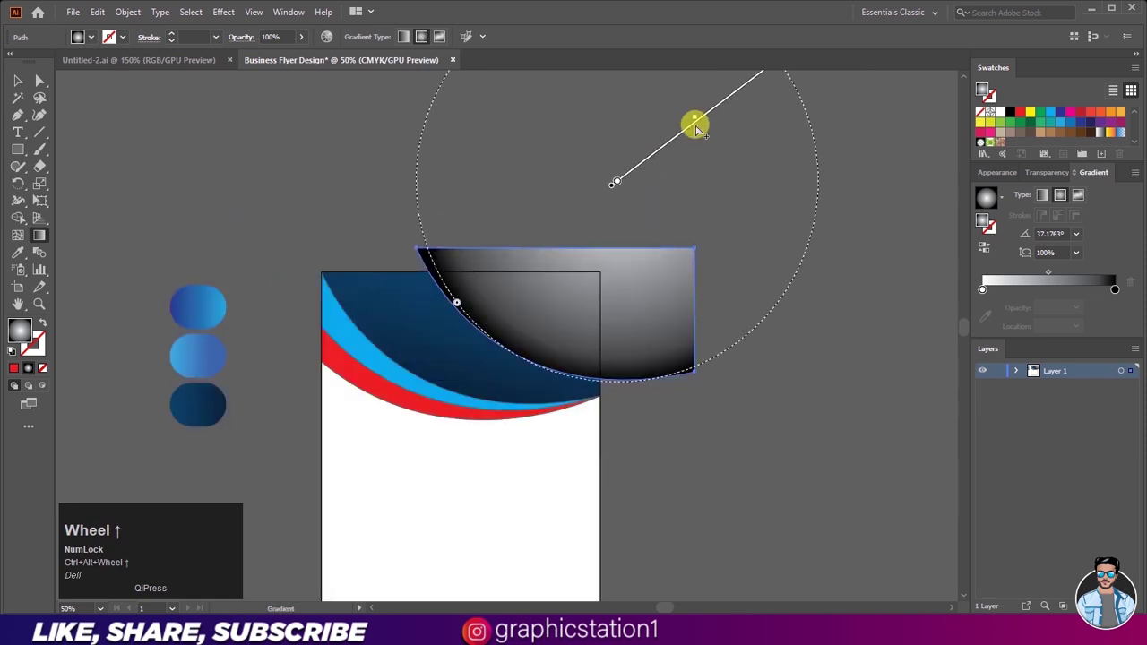
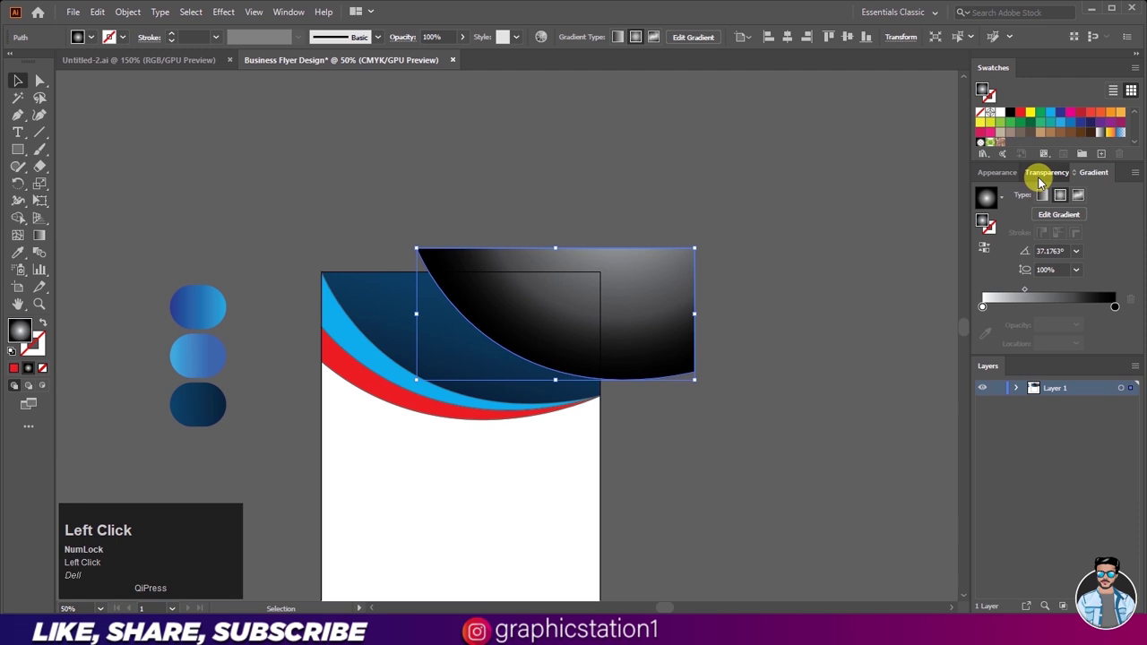
- Set the gradient shape's blending mode to Multiply in the Transparency panel
key(ctrl+w)
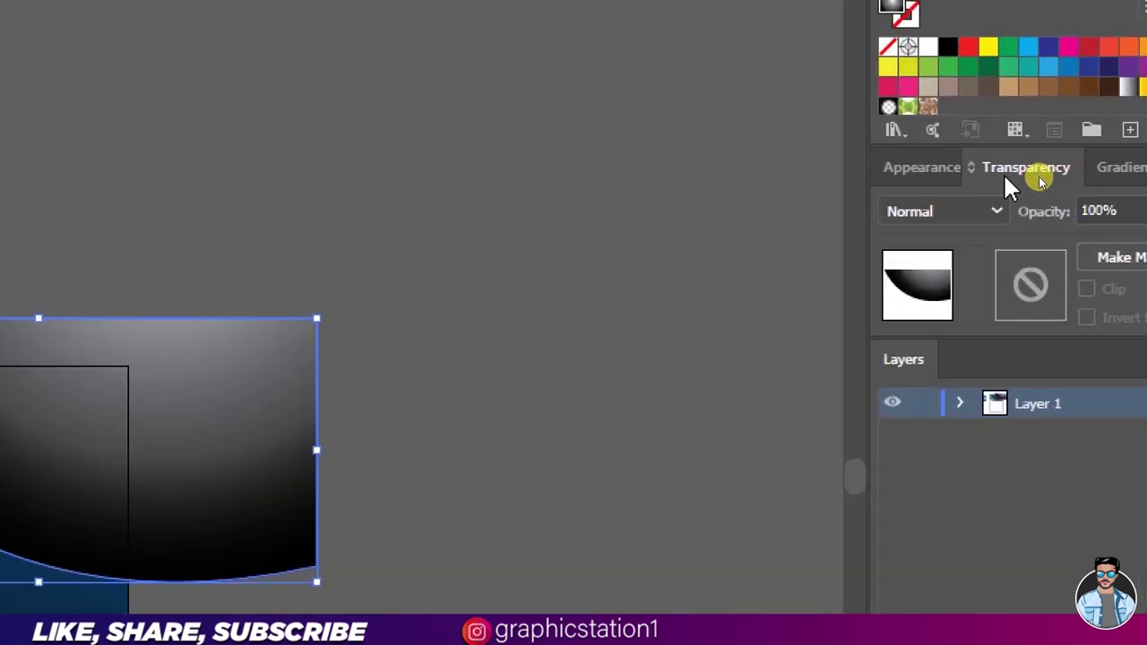
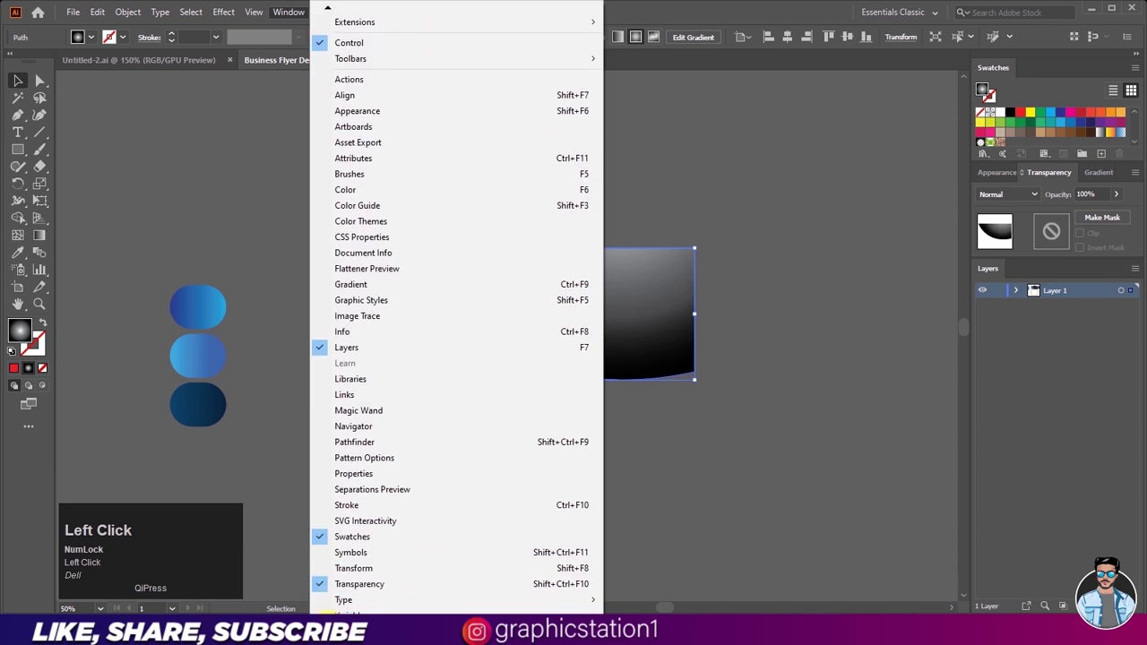
key(ctrl+w)
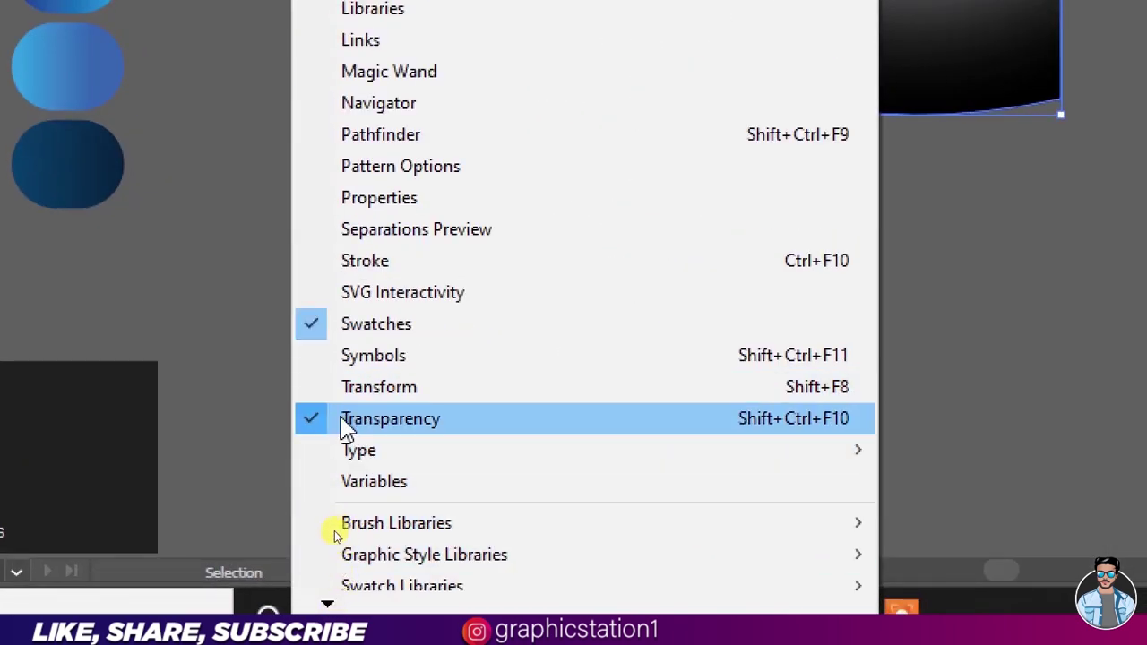
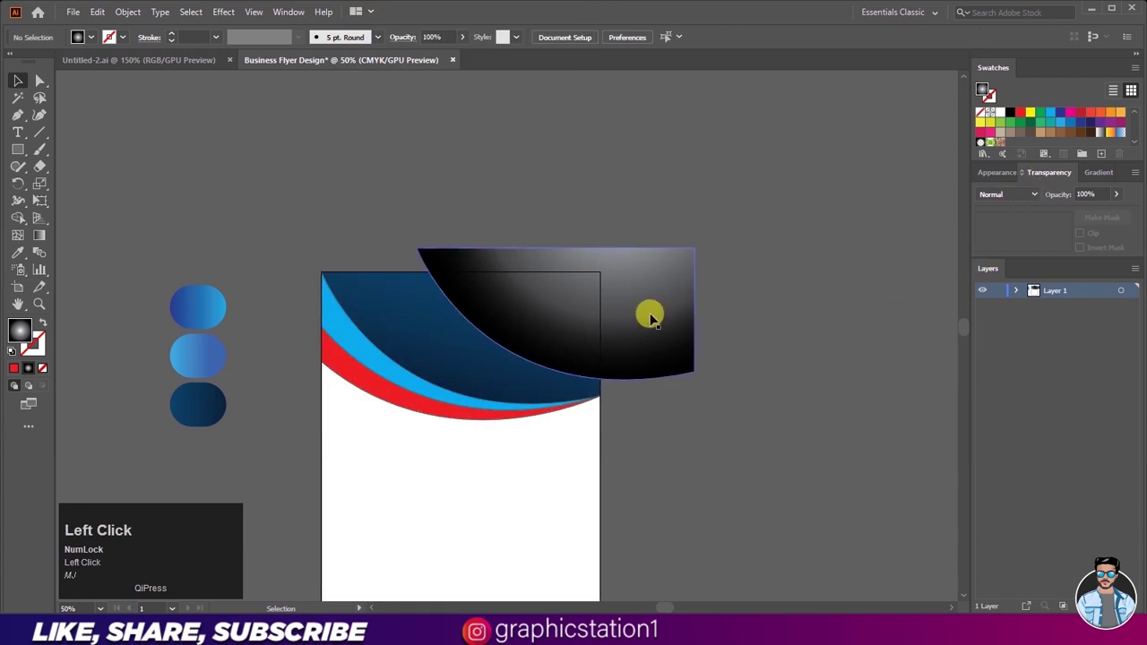
key(ctrl+w)
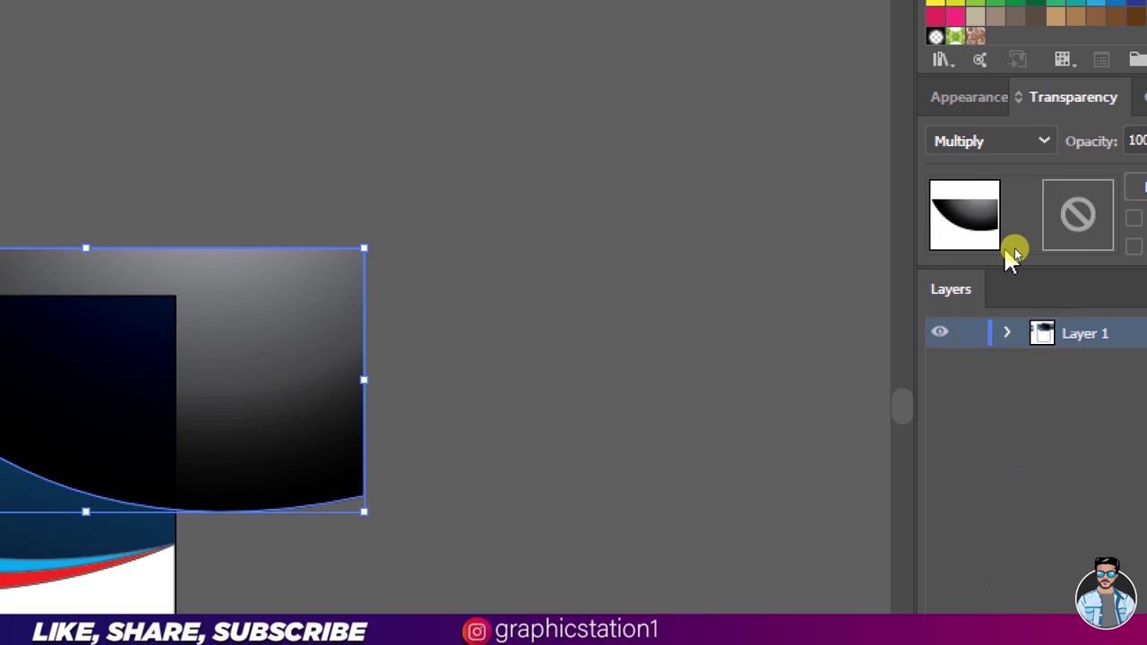
key(ctrl+w)
- Move the shading shape over the navy top and lower its opacity to 20%
drag(799, 321, 673, 373)
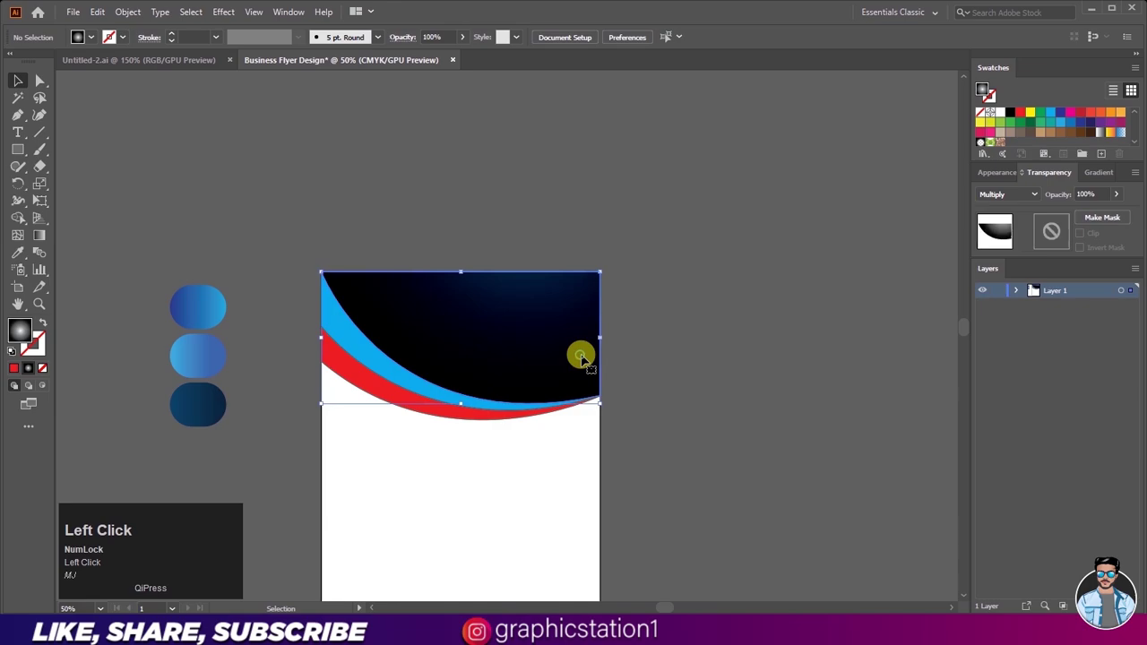
key(ctrl+w)
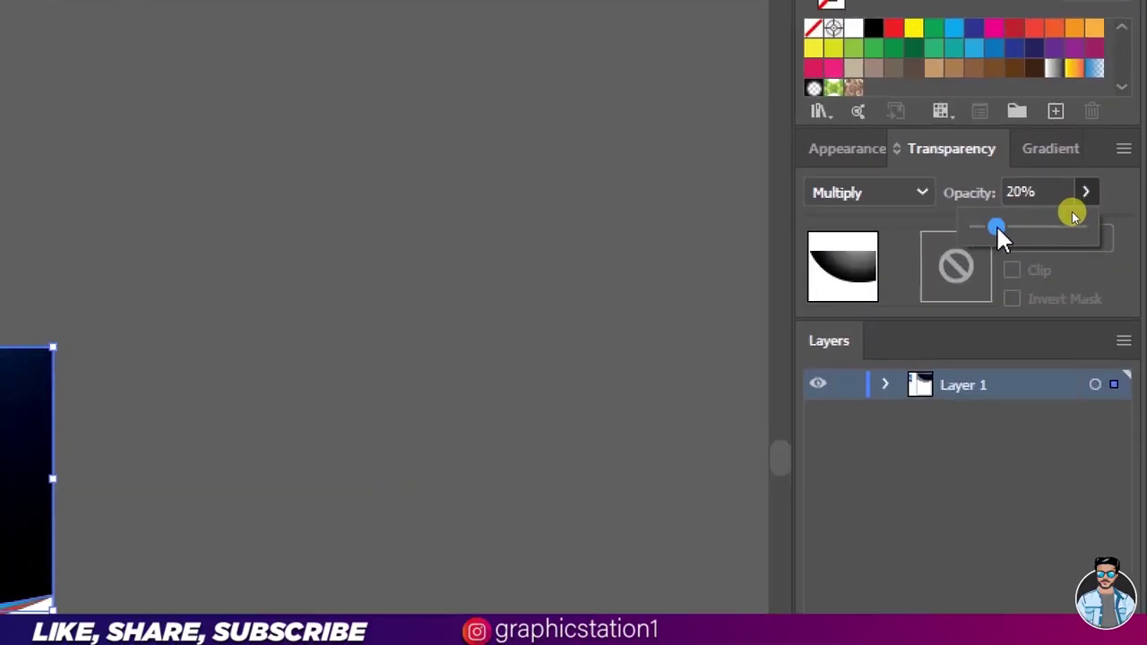
key(ctrl+w)
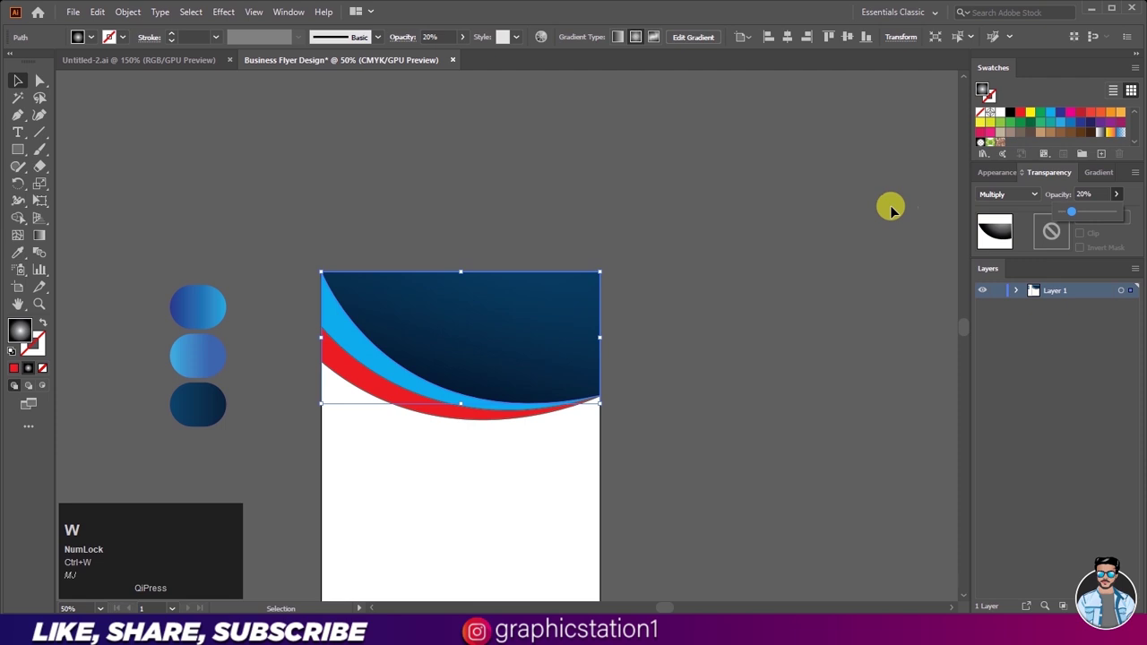
click(896, 213)
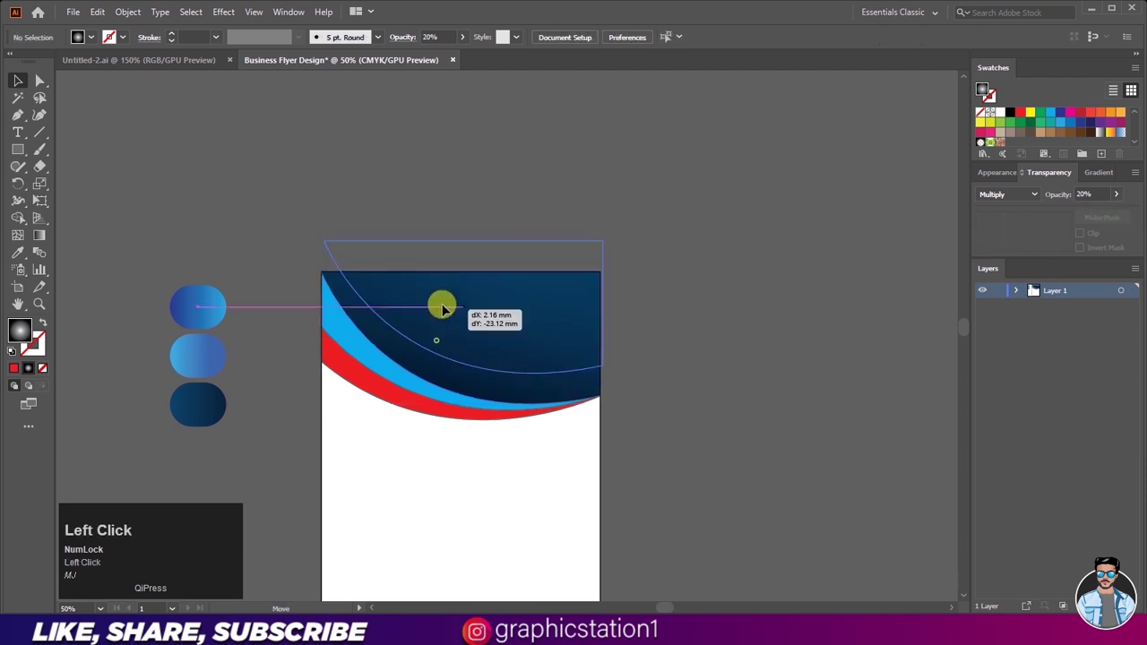
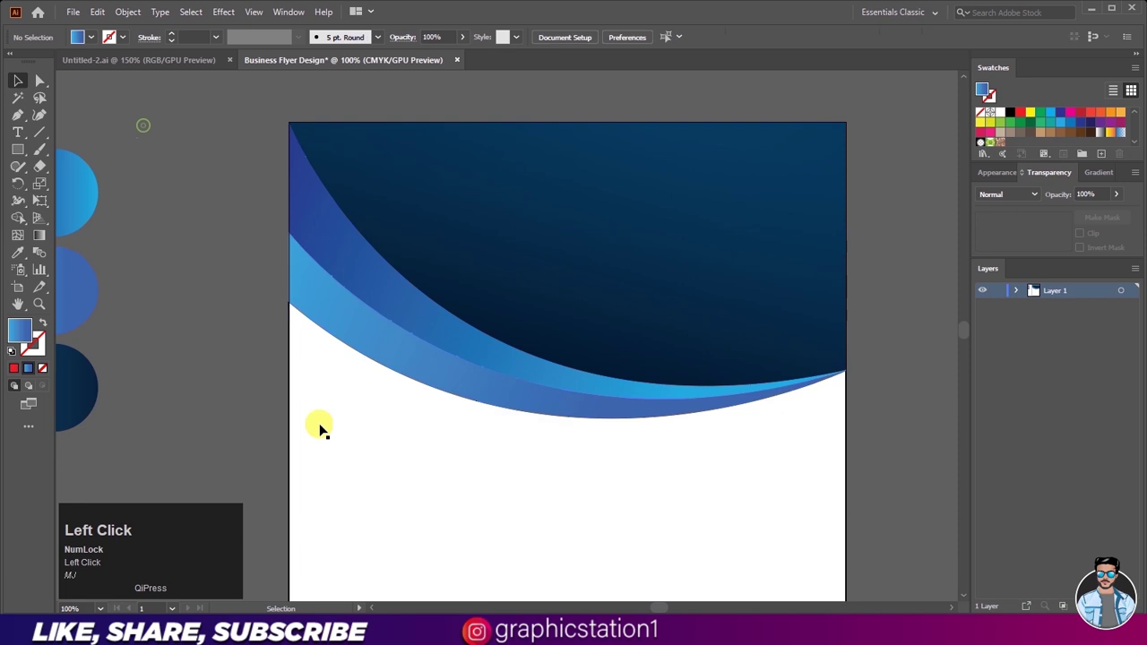
- Re-angle the shading overlay's gradient and raise its opacity to 48%
scroll(down, 3)
click(600, 273)
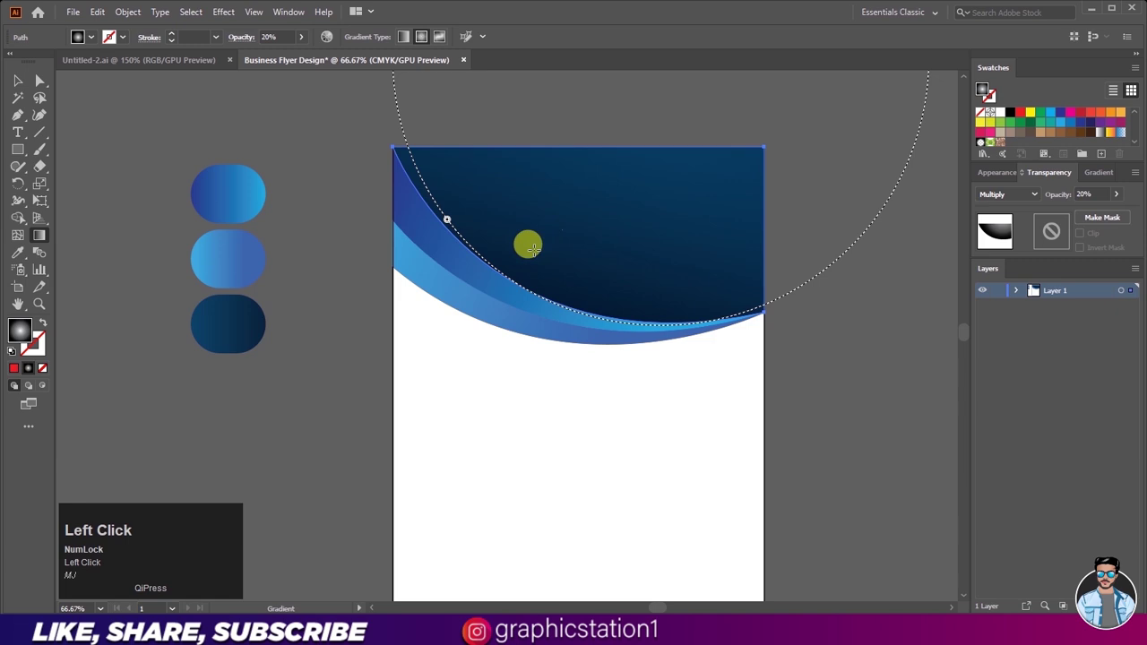
scroll(down, 3)
scroll(up, 3)
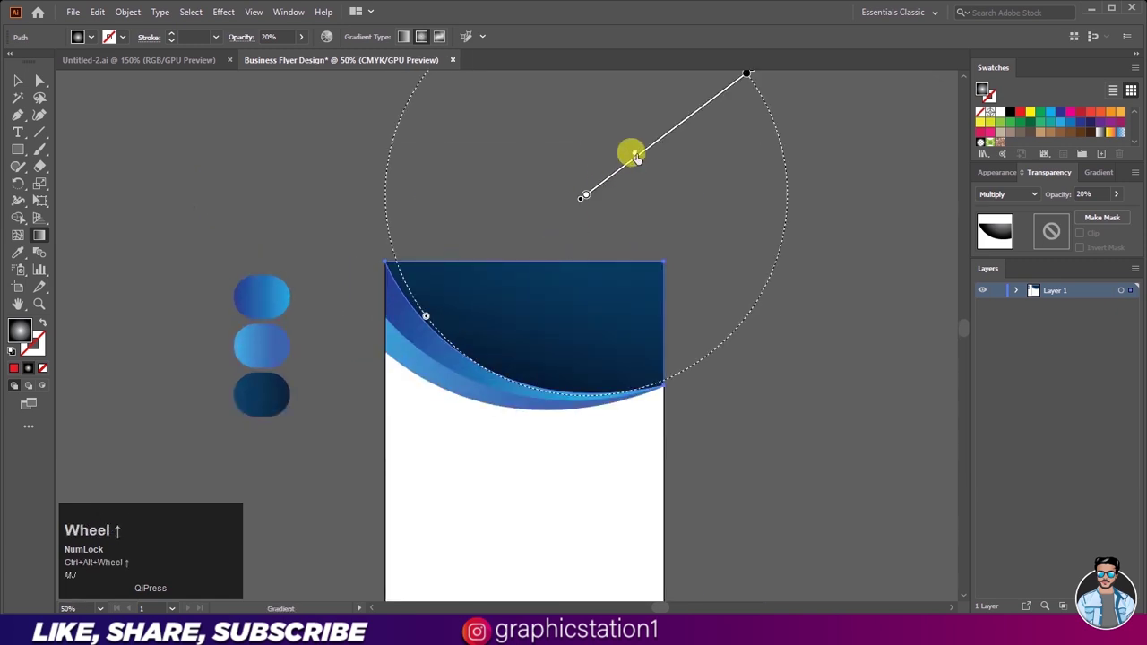
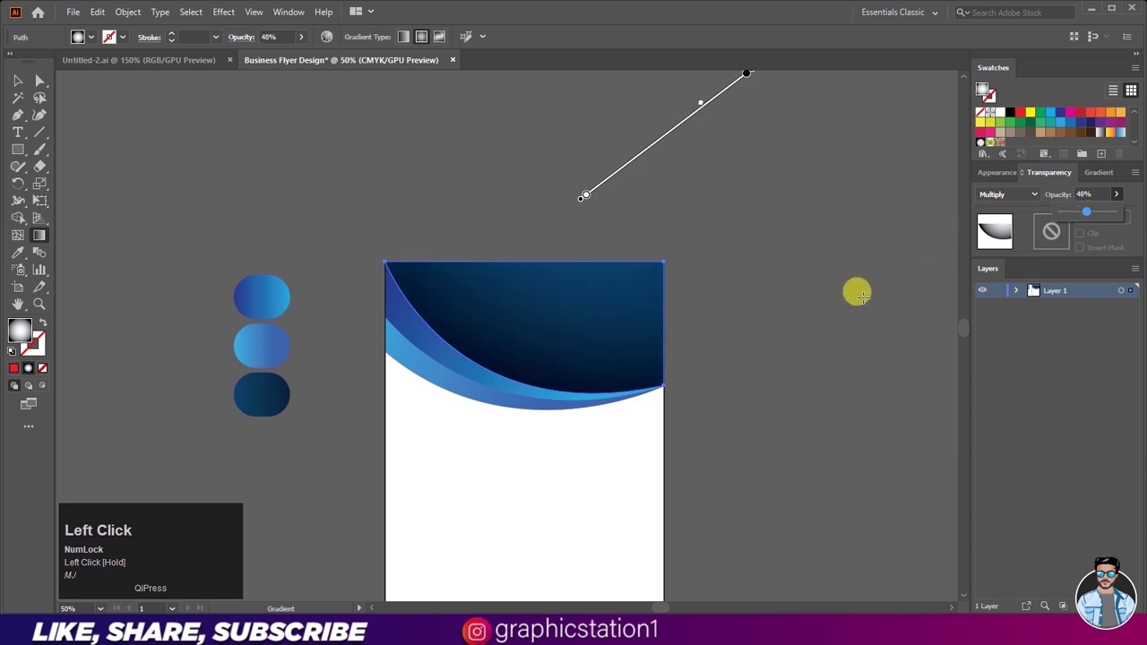
click(18, 88)
- Review the blue gradient waves forming the flyer header
scroll(down, 3)
scroll(up, 3)
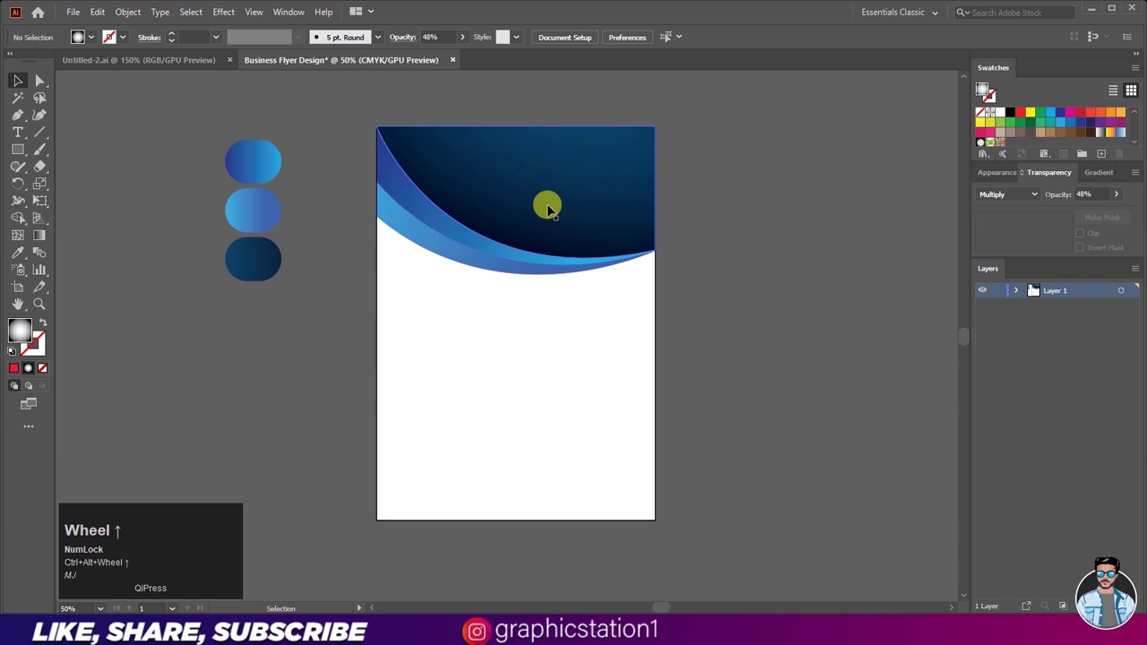
click(358, 319)
scroll(down, 3)
scroll(up, 3)
scroll(up, 3)
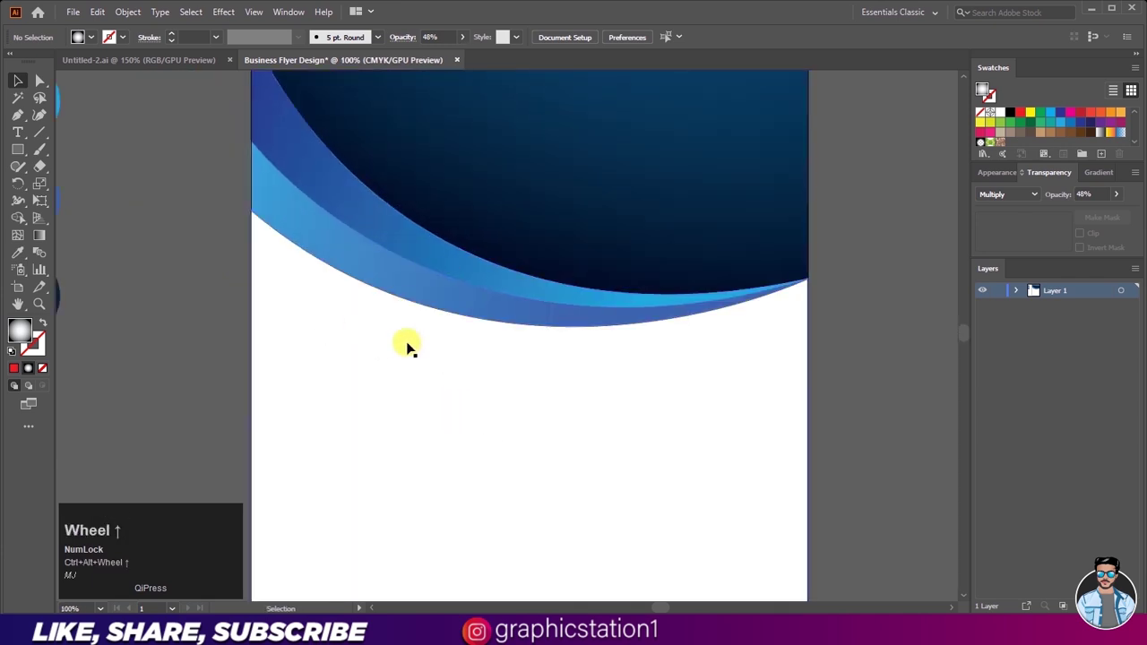
text(mj)
scroll(down, 3)
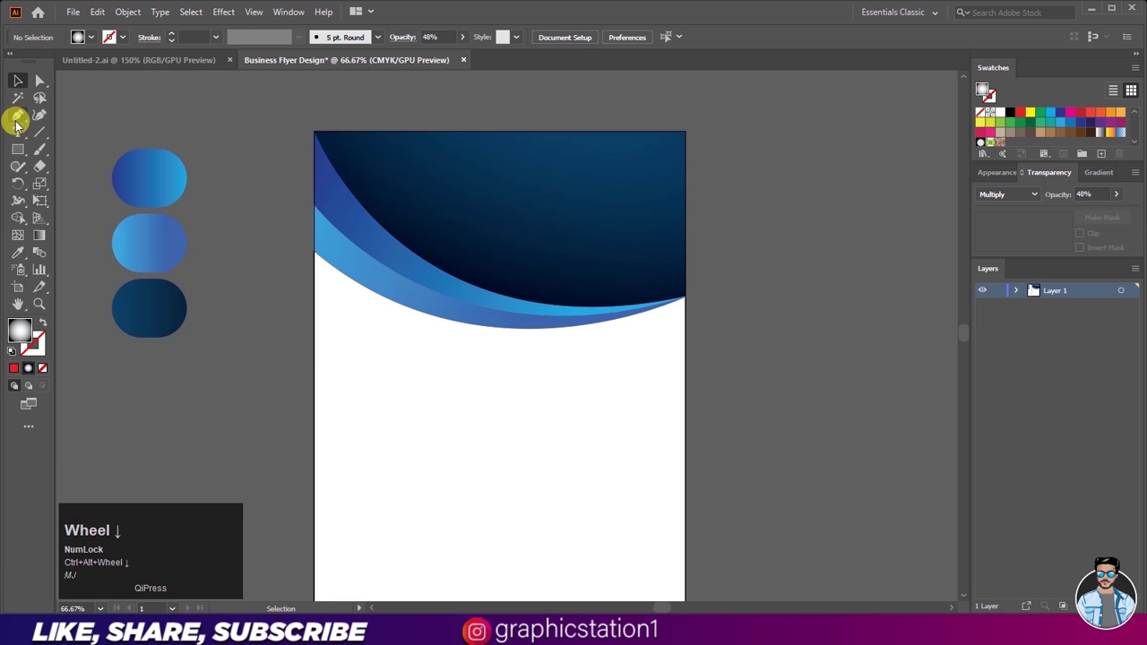
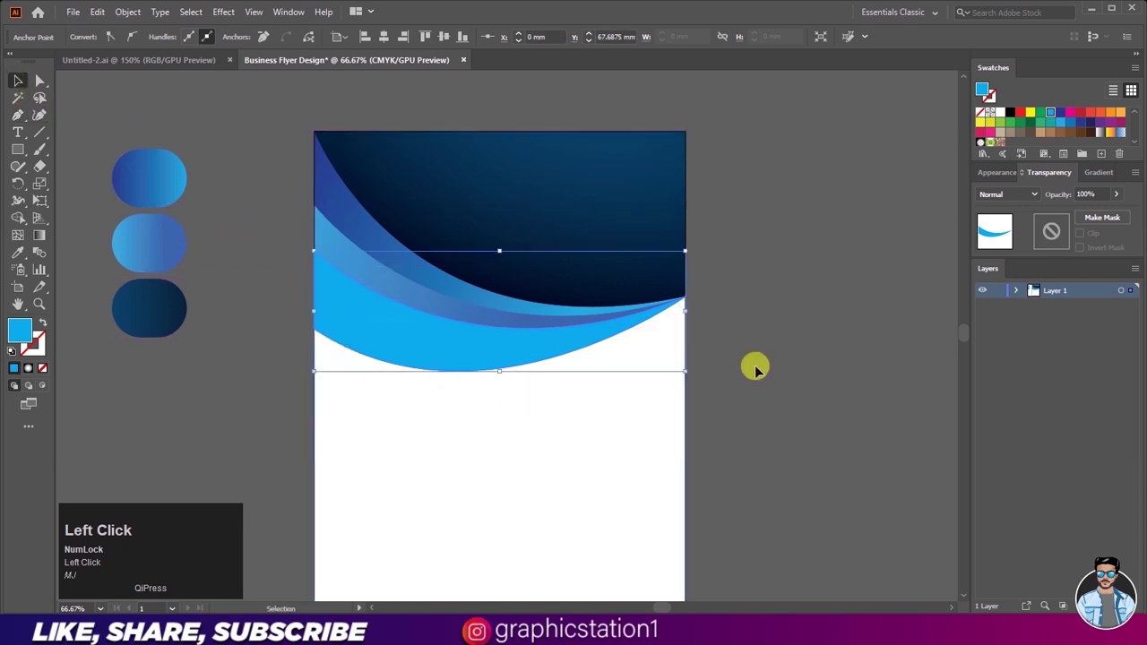
- Set the lower light-blue wave's opacity to 10%
click(1119, 204)
key(ctrl+w)
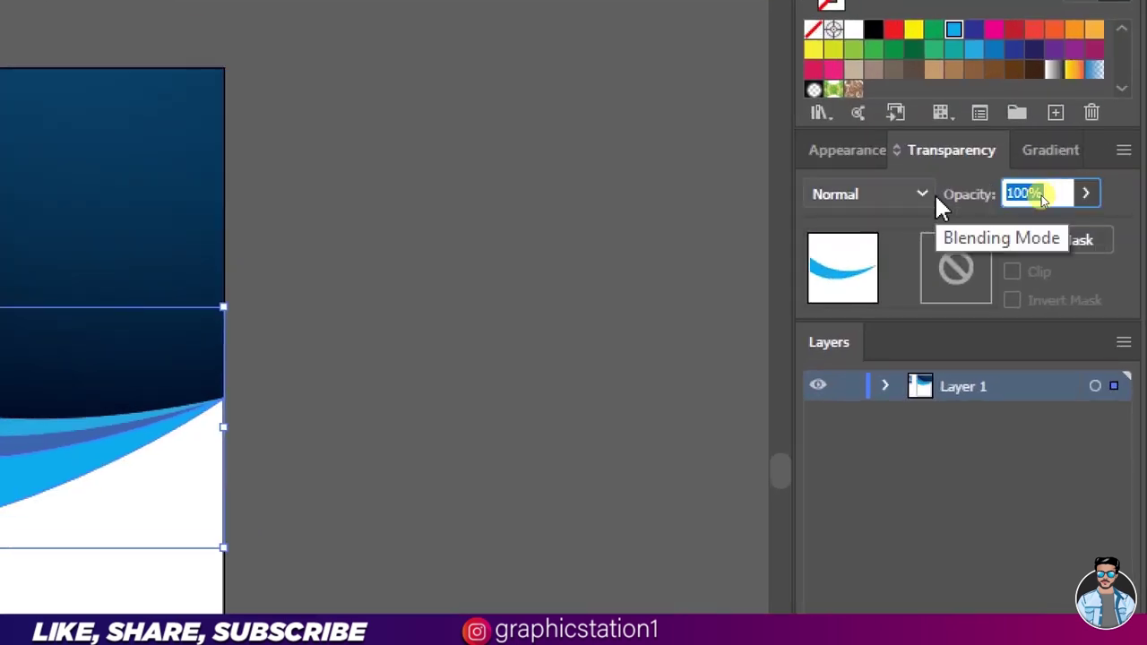
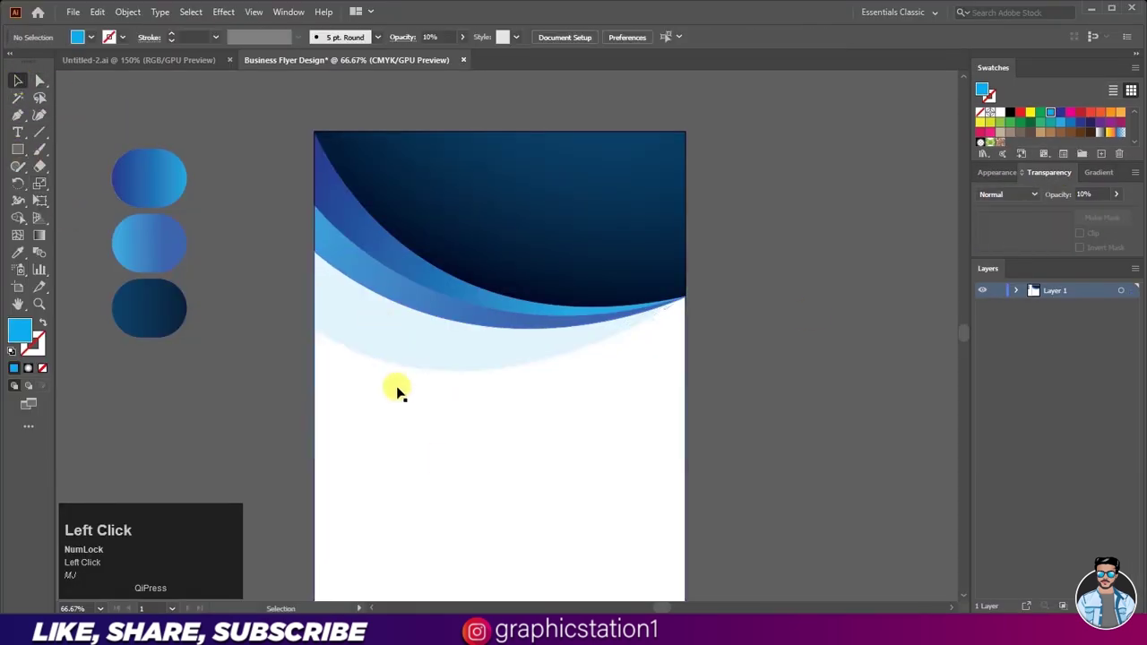
scroll(down, 3)
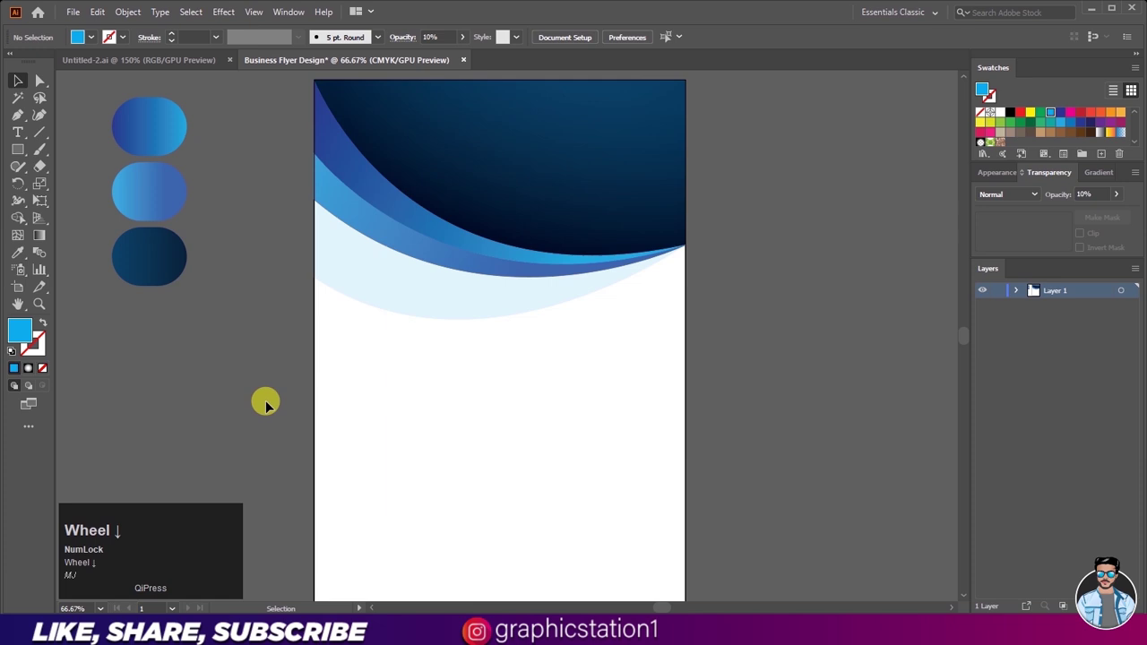
text(mj)
scroll(down, 3)
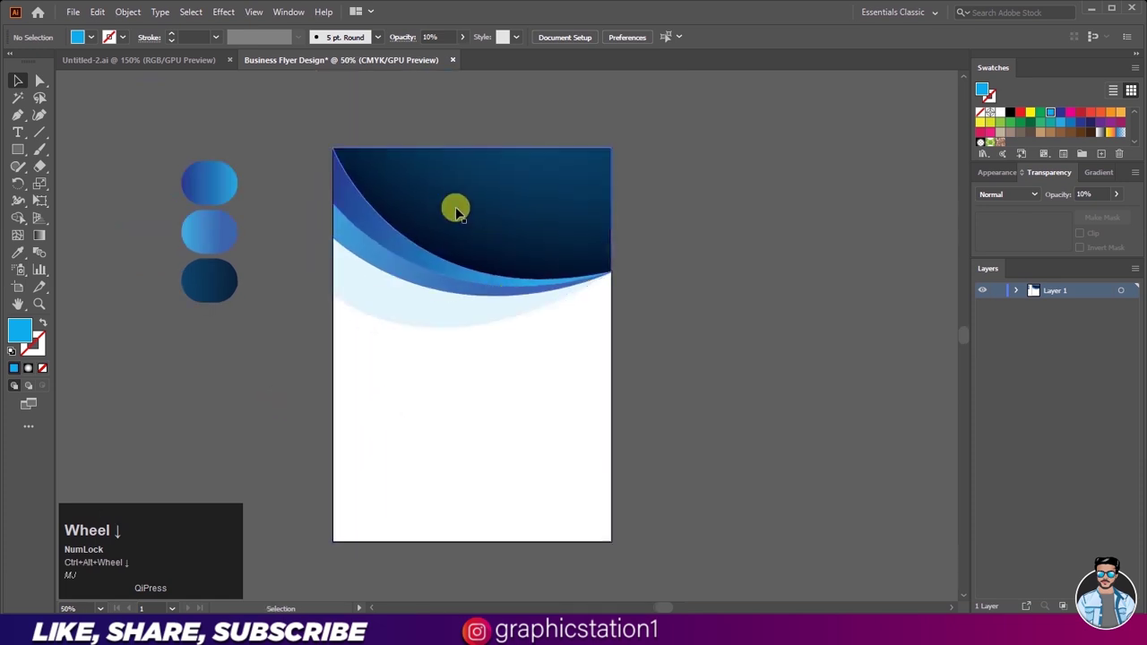
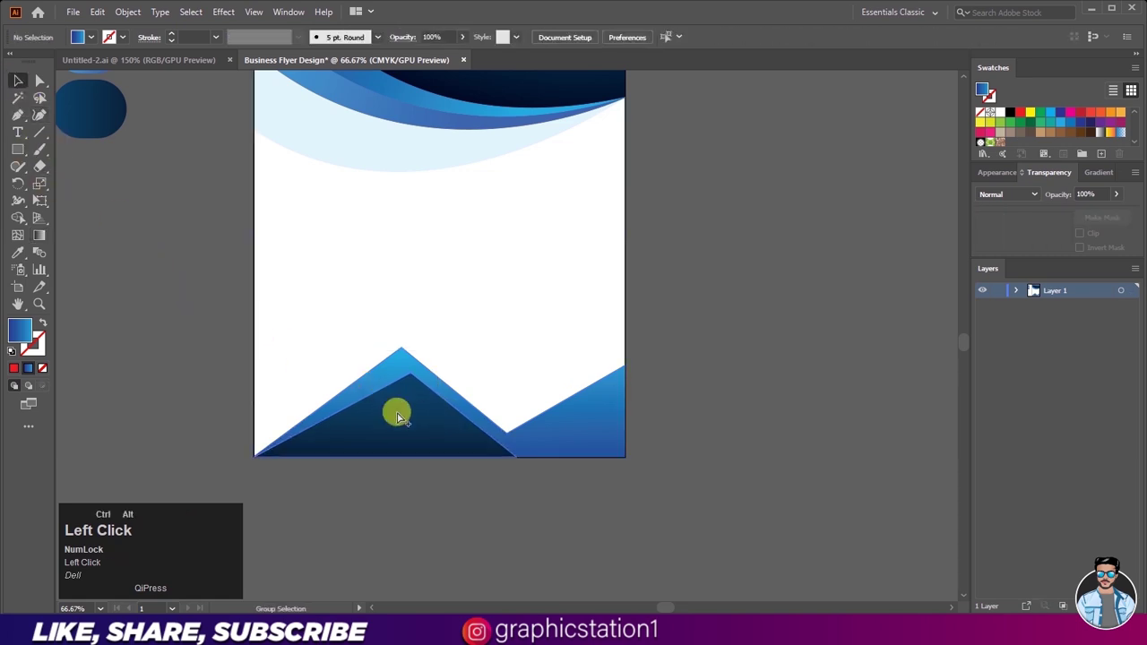
- Start a new Pen path for the mountain polygons at the page bottom
scroll(down, 3)
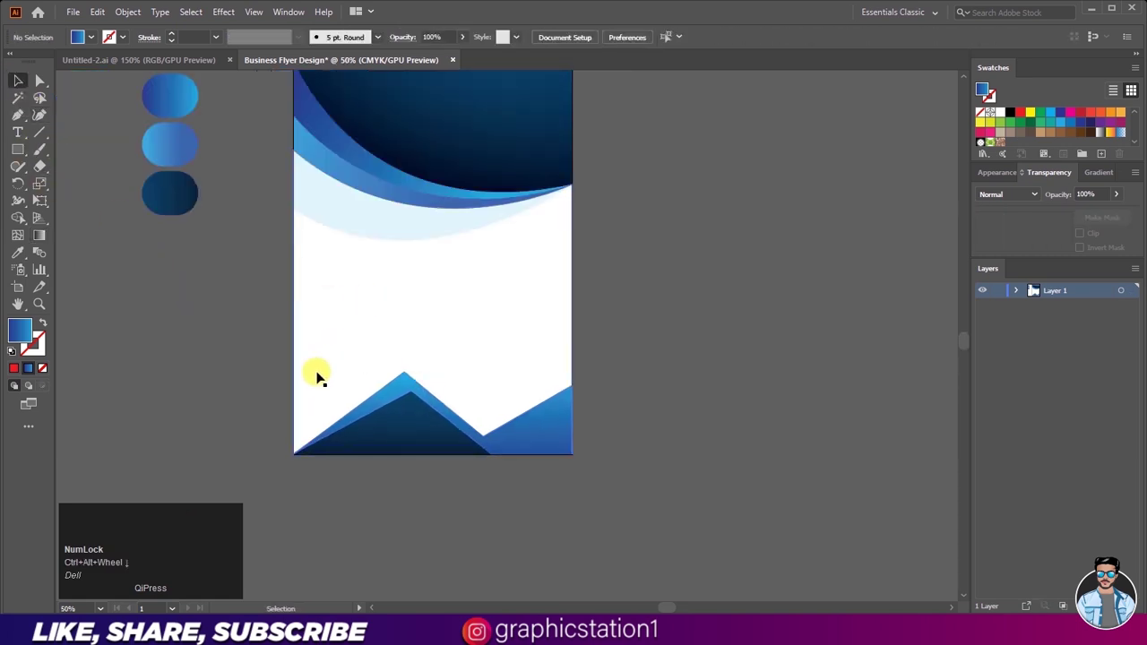
scroll(up, 3)
click(20, 120)
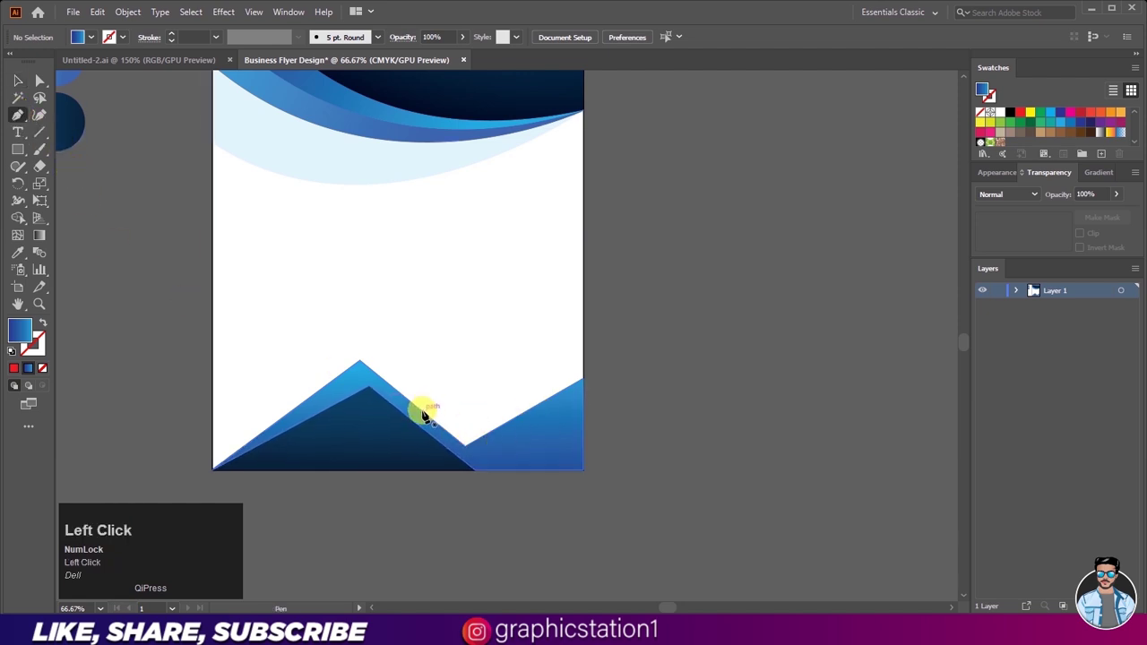
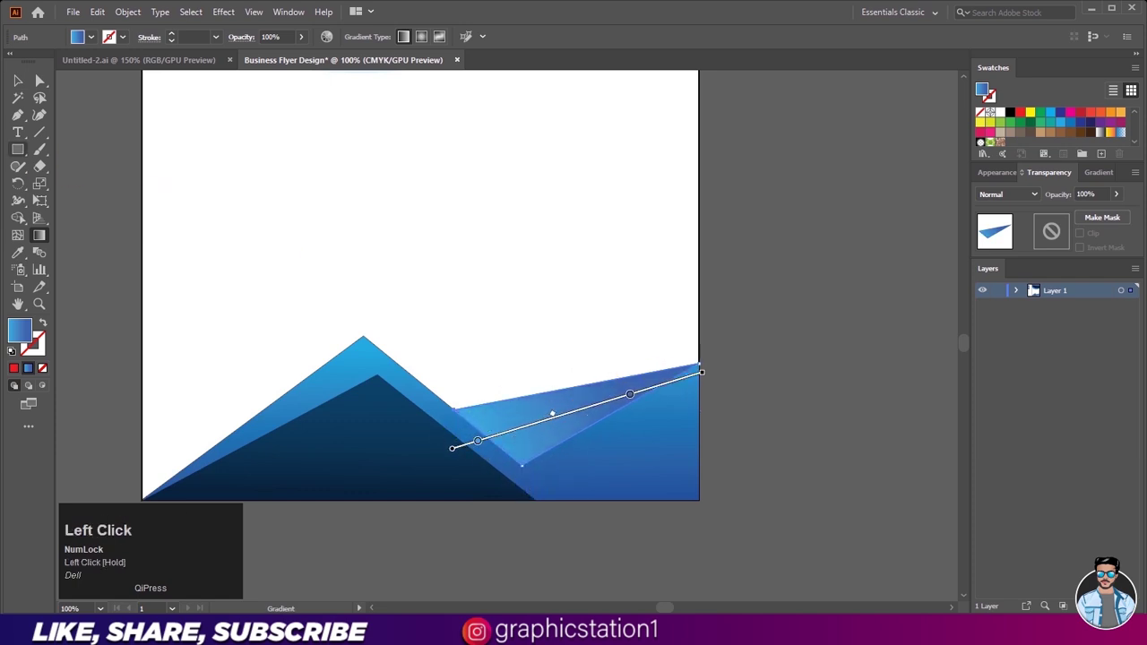
- Scroll over the finished blue gradient peaks and styled header to review them
scroll(down, 3)
scroll(down, 3)
scroll(up, 3)
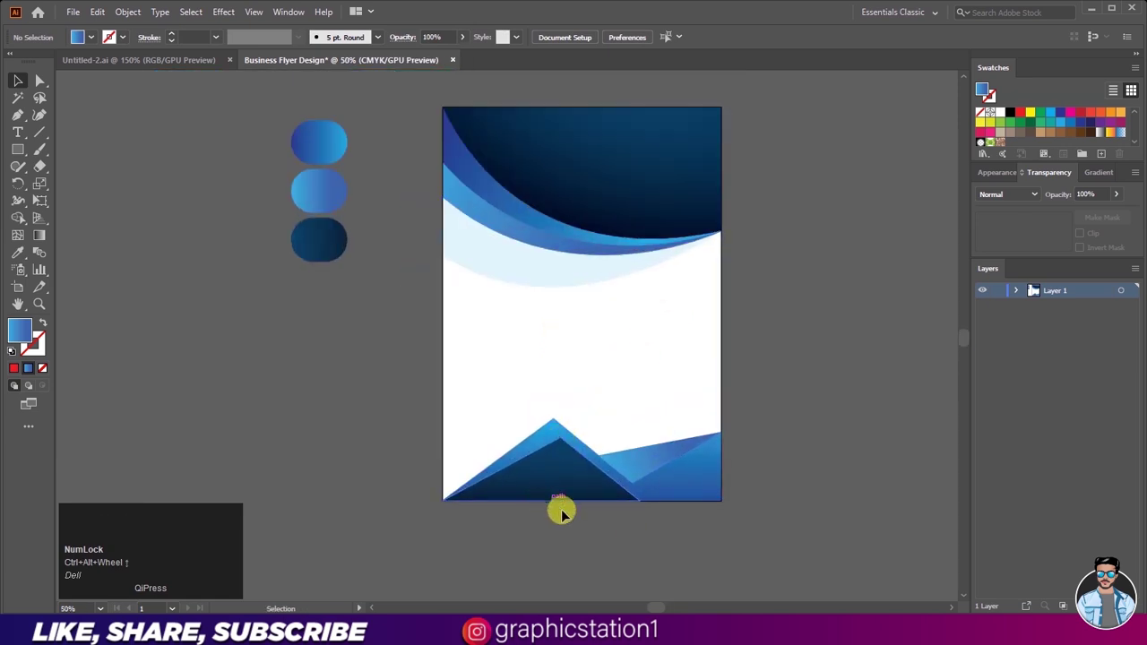
scroll(up, 3)
scroll(up, 3)
scroll(up, 3)
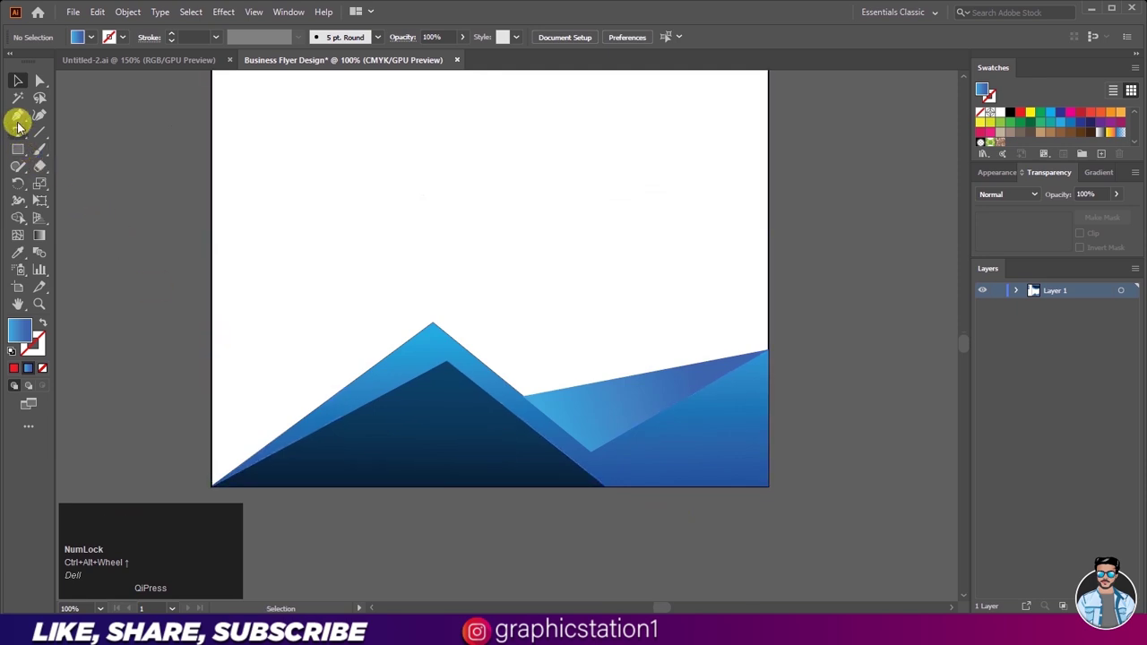
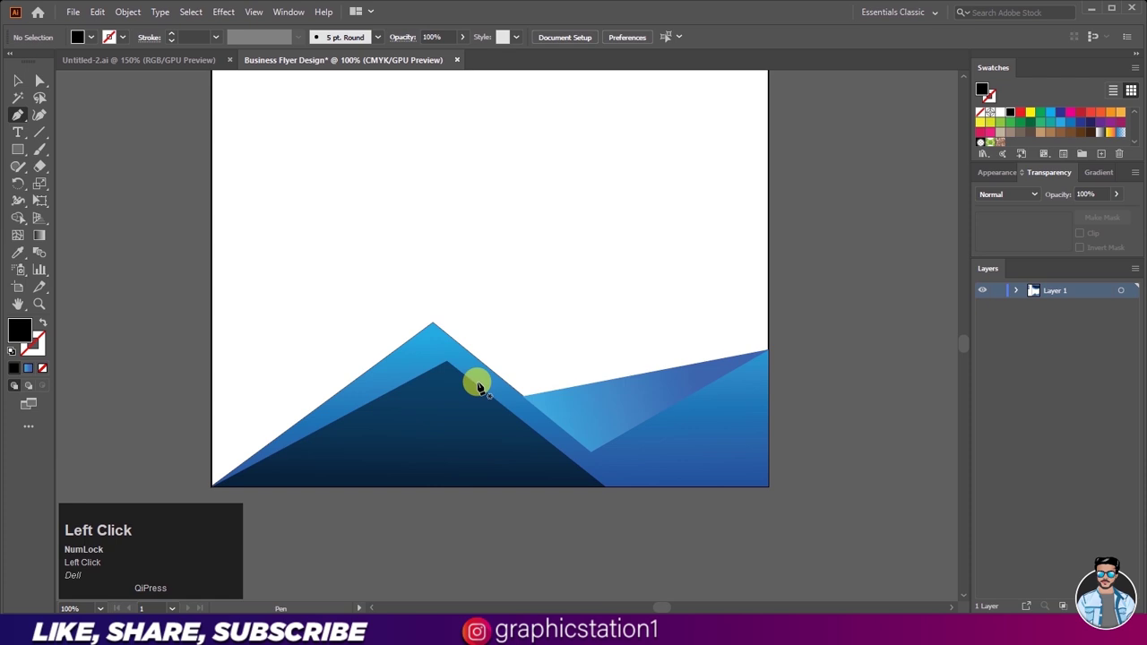
- Draw a black shadow triangle from the mountain peak down to its base with the Pen tool
scroll(down, 3)
scroll(up, 3)
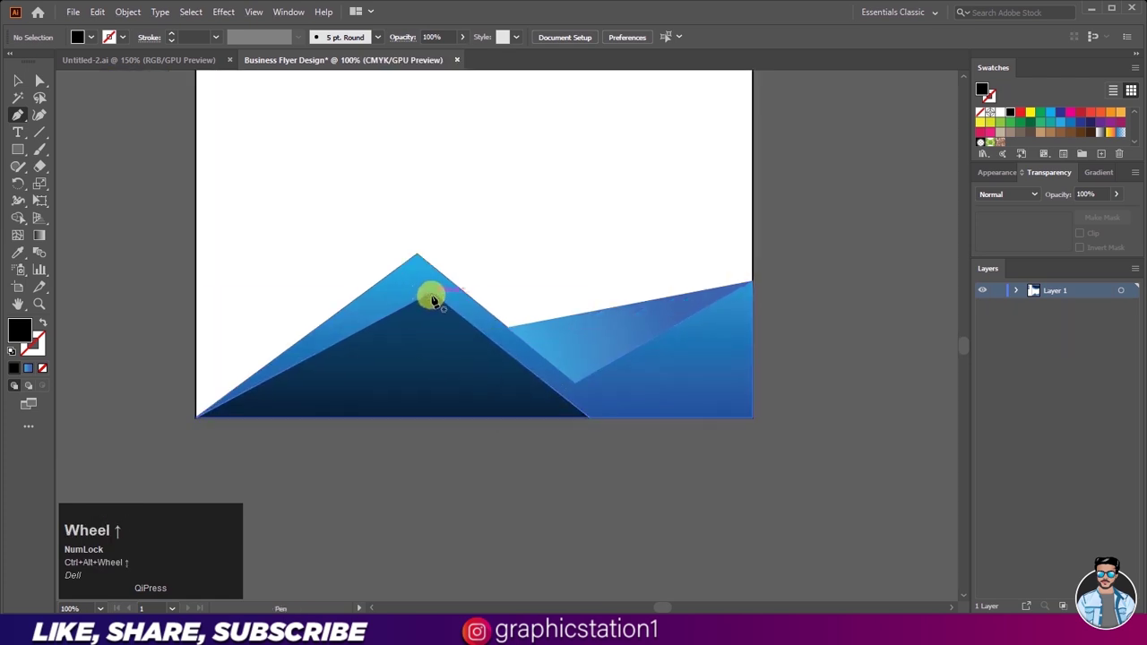
click(437, 300)
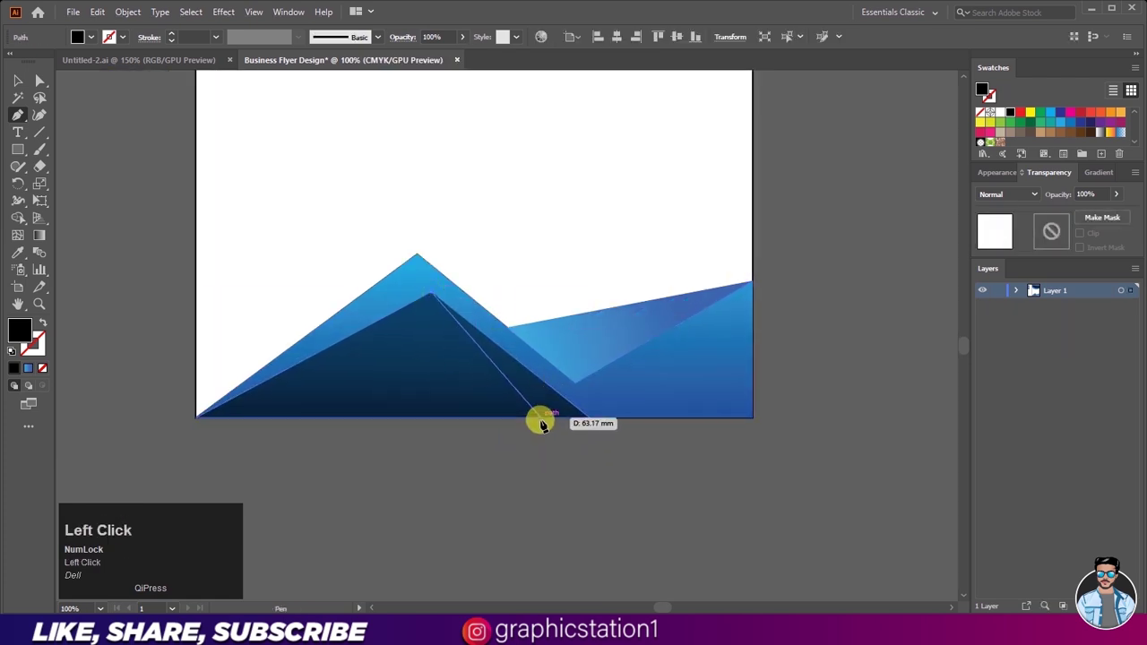
click(544, 426)
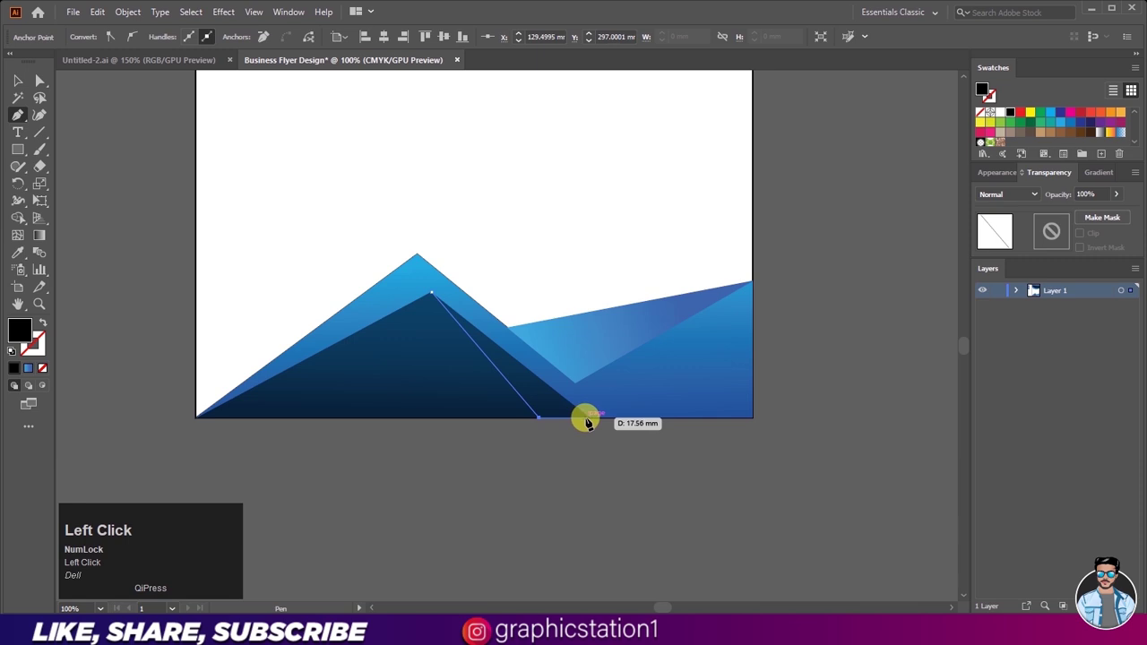
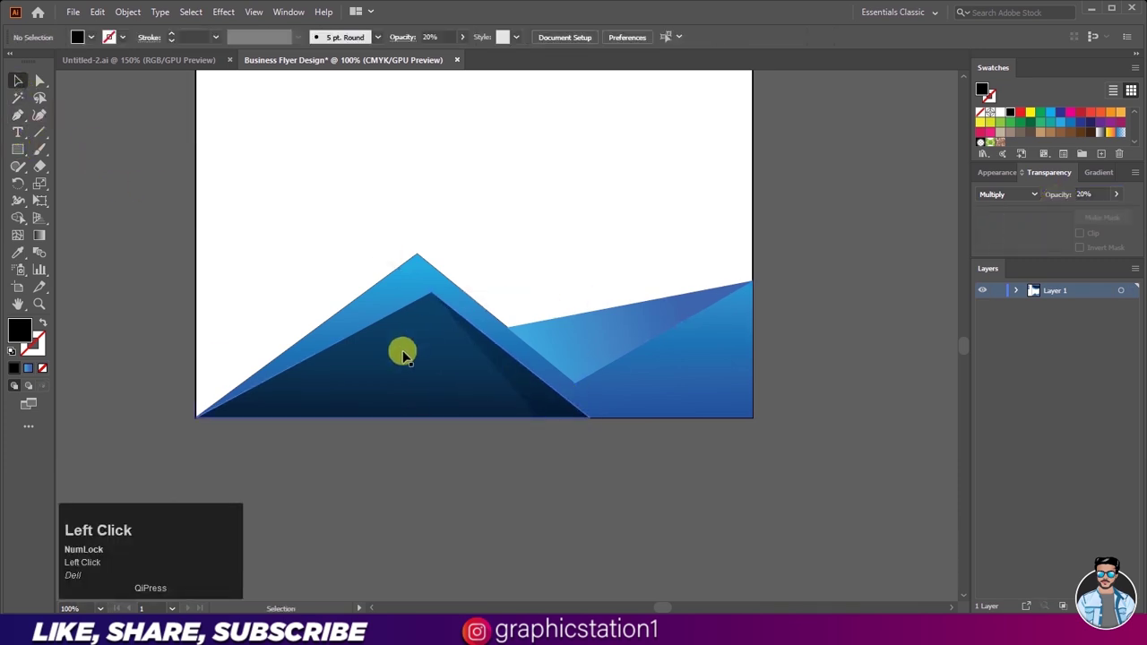
click(386, 373)
scroll(down, 3)
scroll(up, 3)
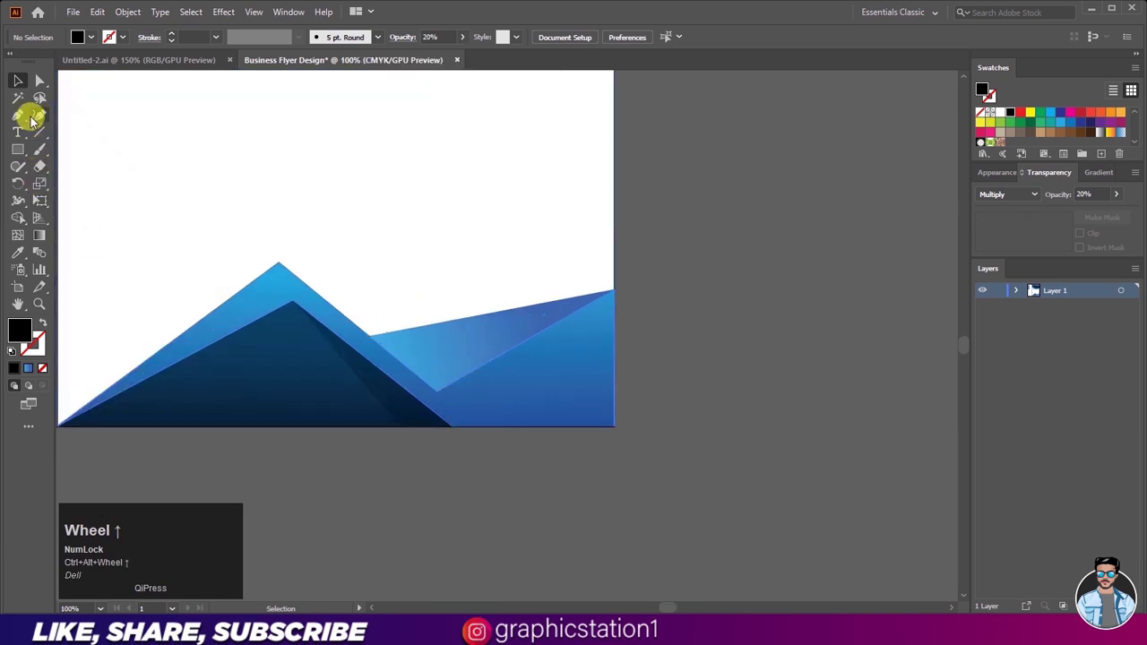
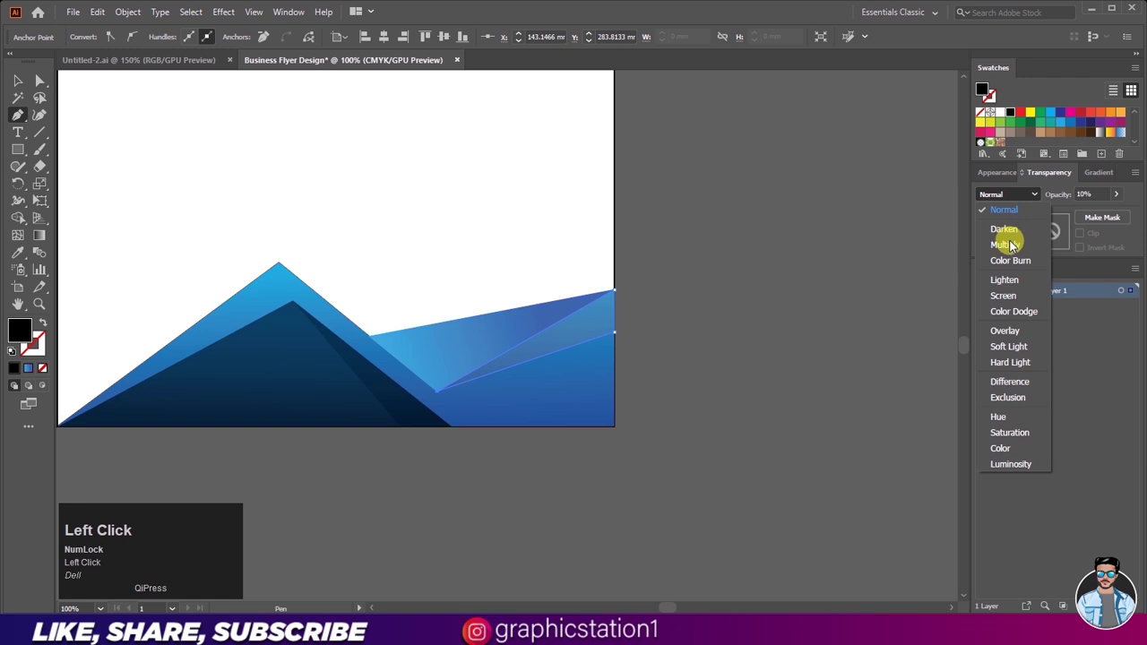
- Blend the shadow facets in Multiply at 20% and 10% opacity so they sit softly on the blues
click(1013, 252)
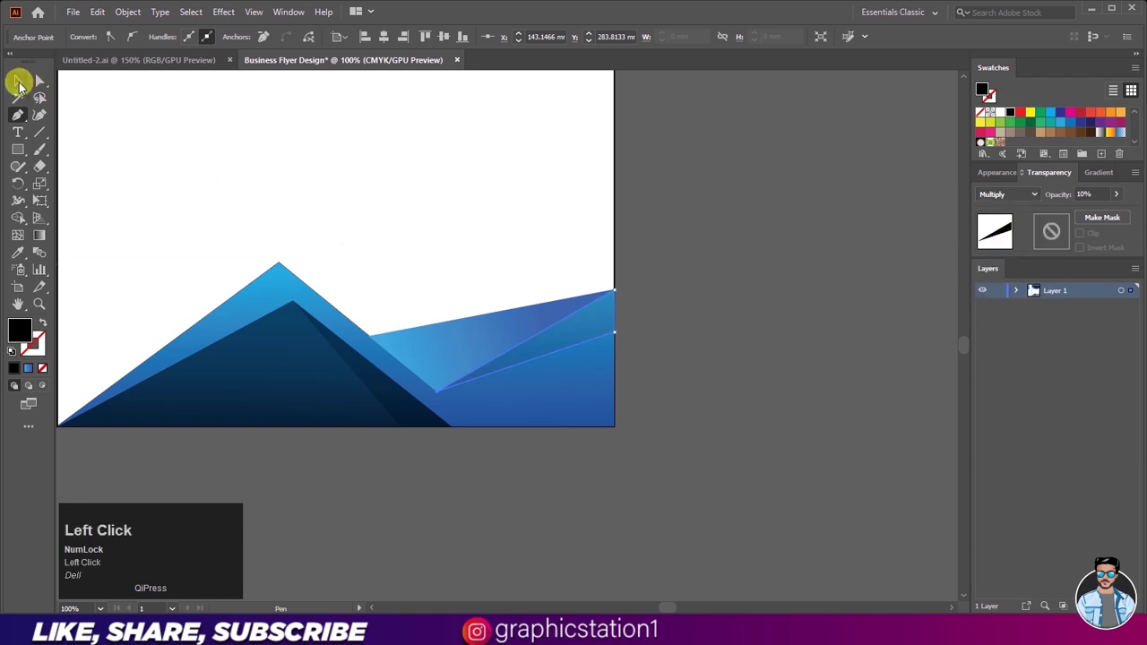
scroll(down, 3)
scroll(down, 3)
scroll(up, 3)
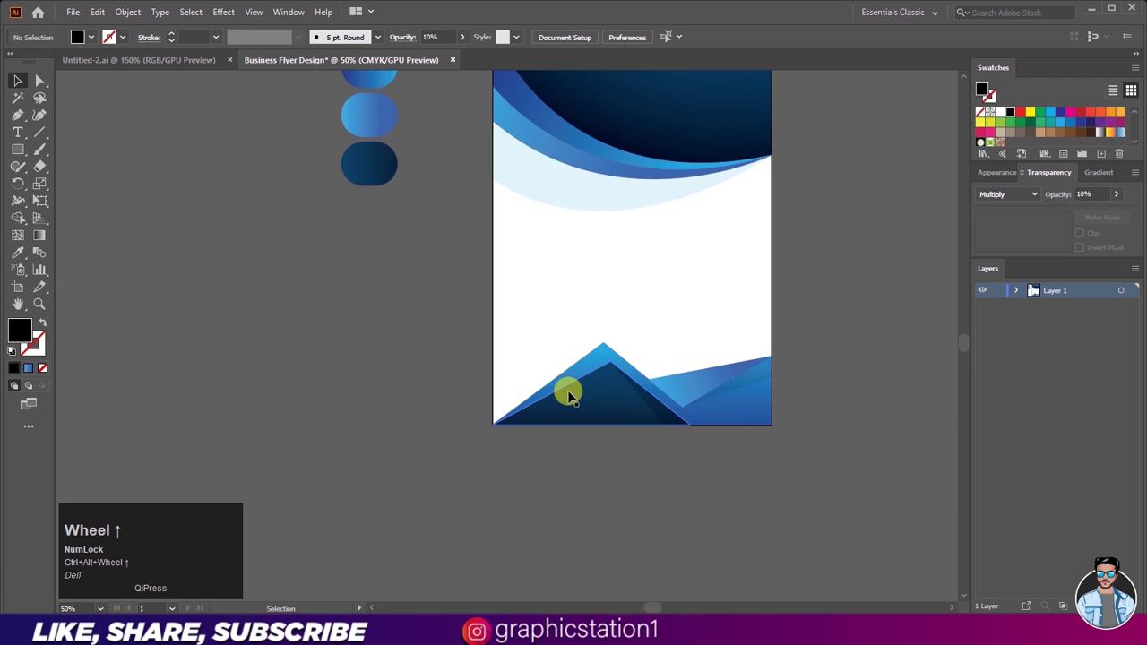
scroll(down, 3)
scroll(up, 3)
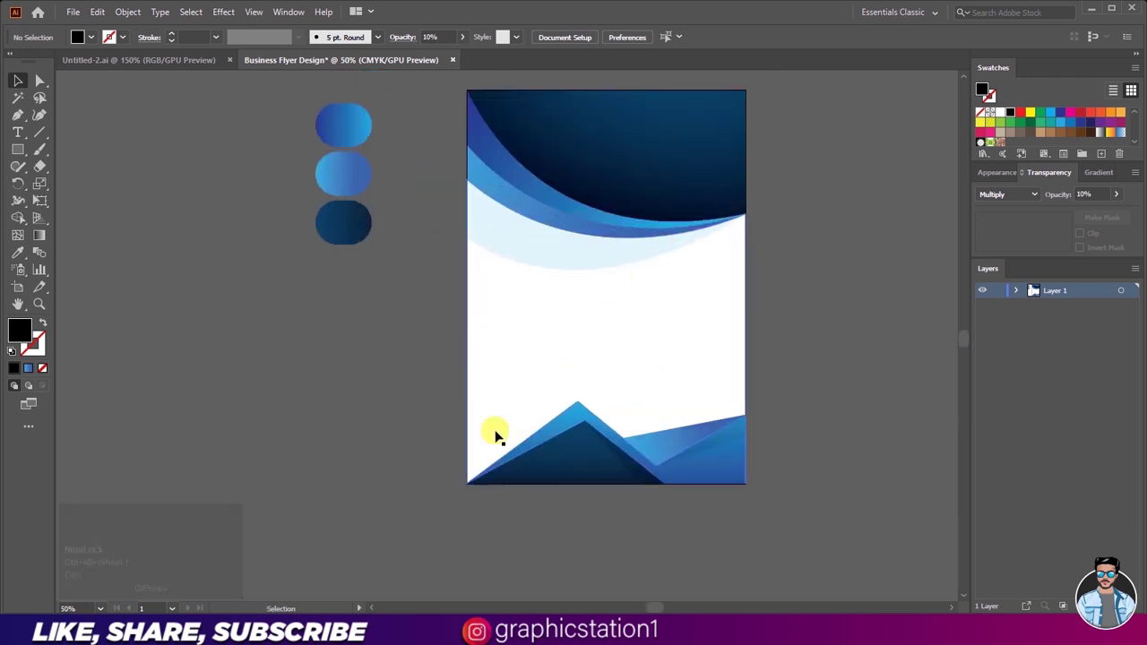
- Fill the white background with the navy gradient swatch and set the pale wave to 30% opacity
click(514, 332)
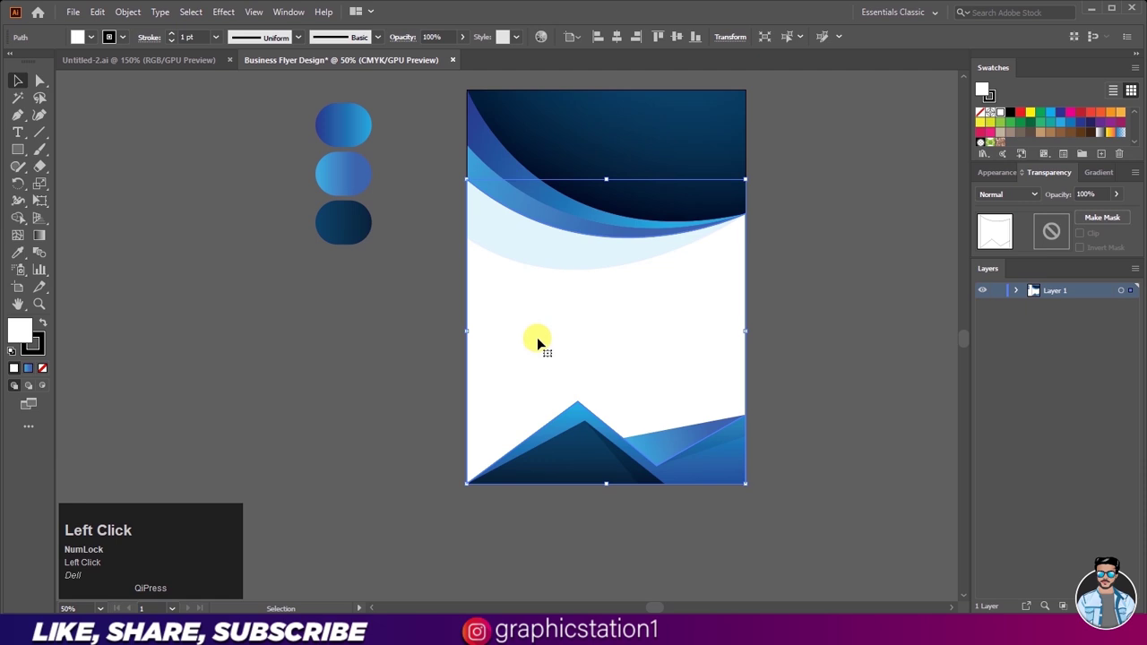
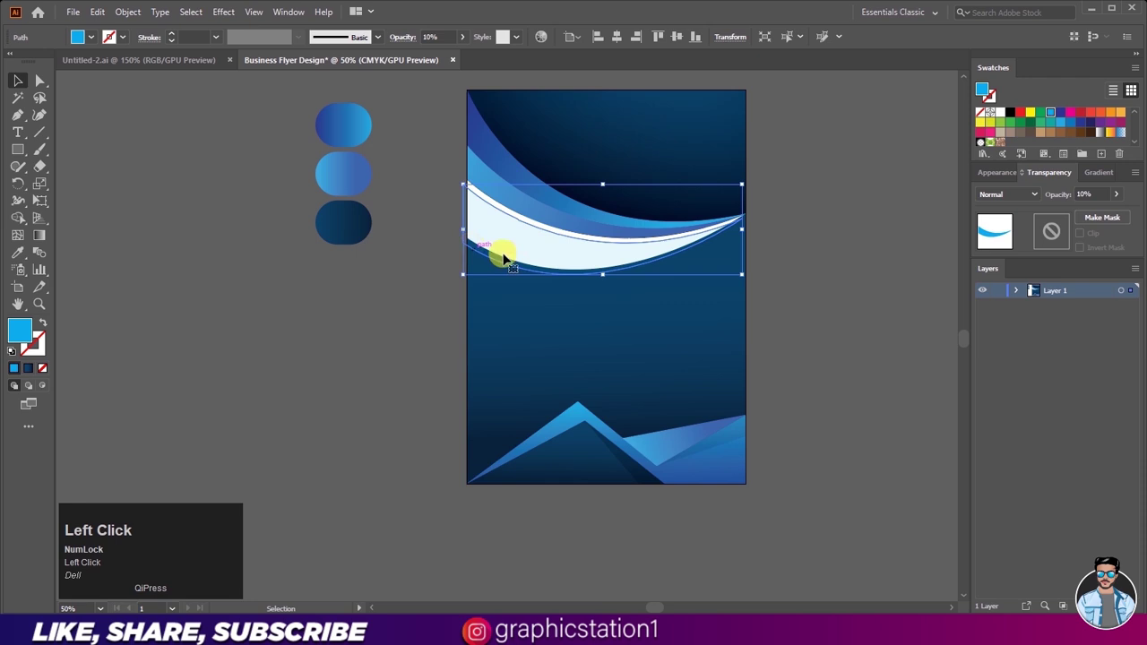
click(350, 300)
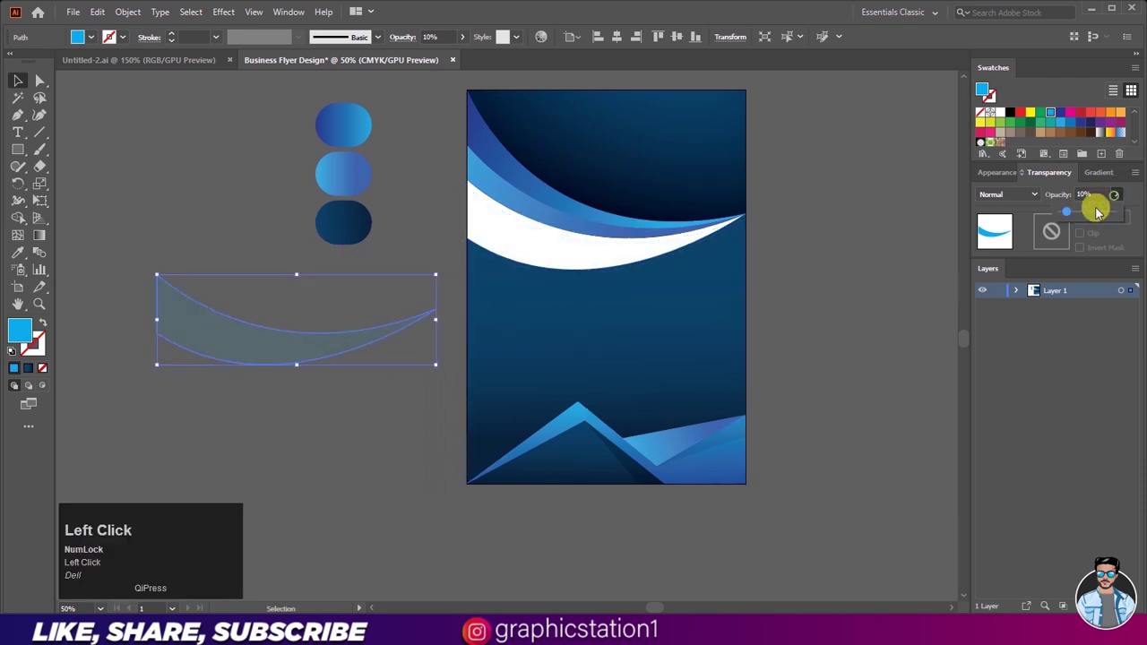
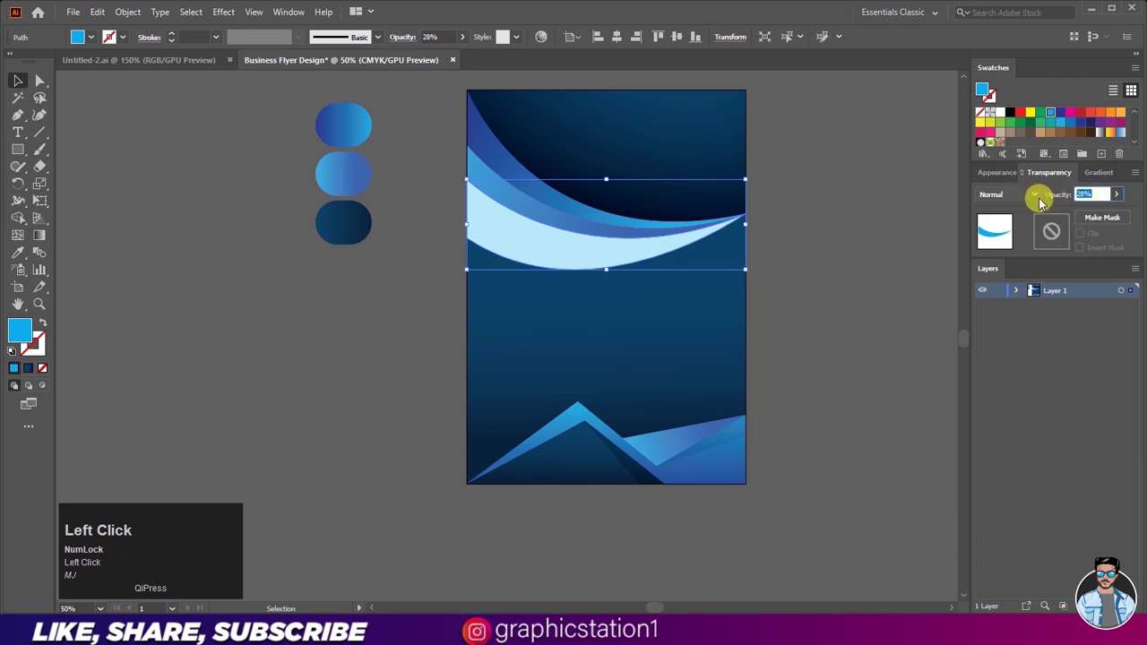
double_click(853, 259)
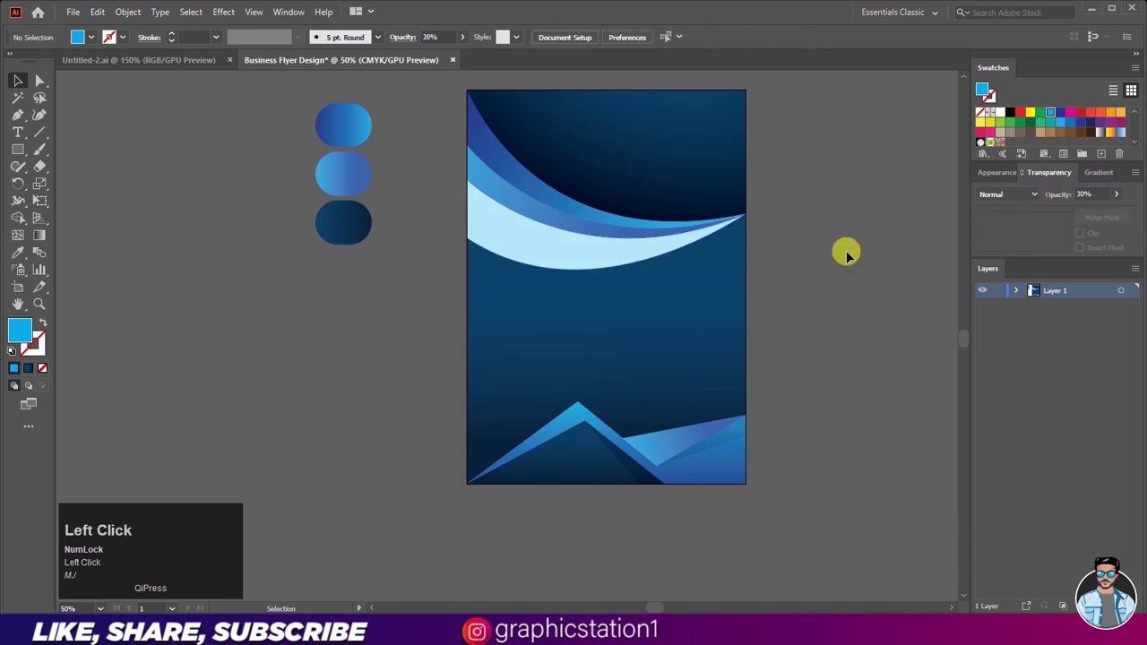
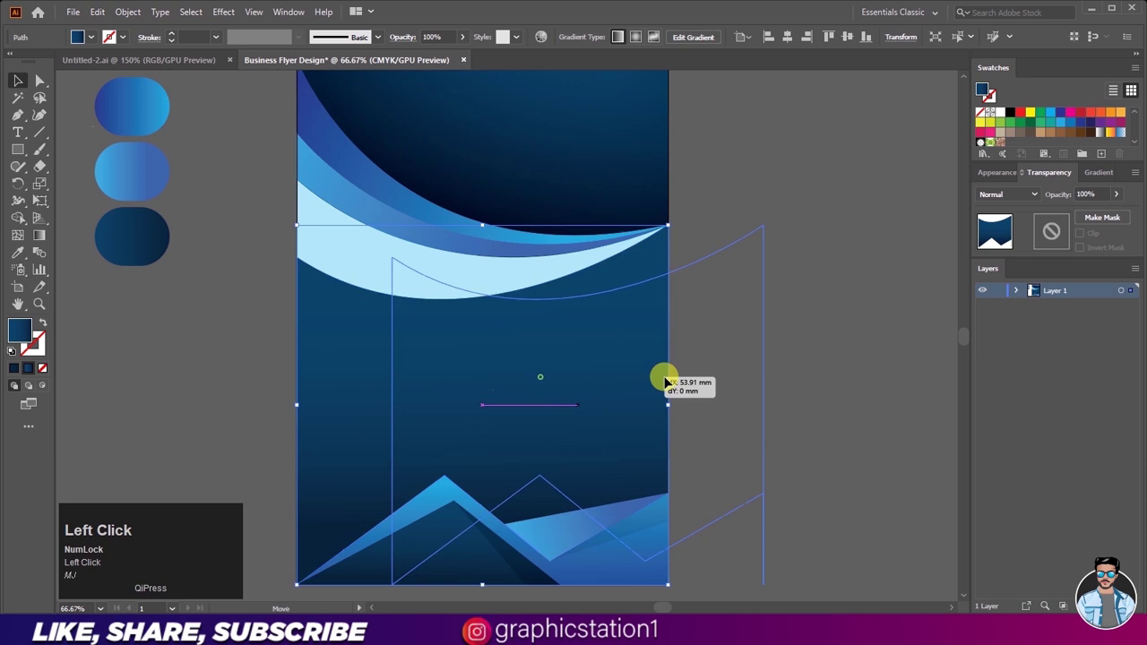
- Overlay a pasted copy of the background with a black-white gradient in Multiply at 50% opacity
scroll(down, 3)
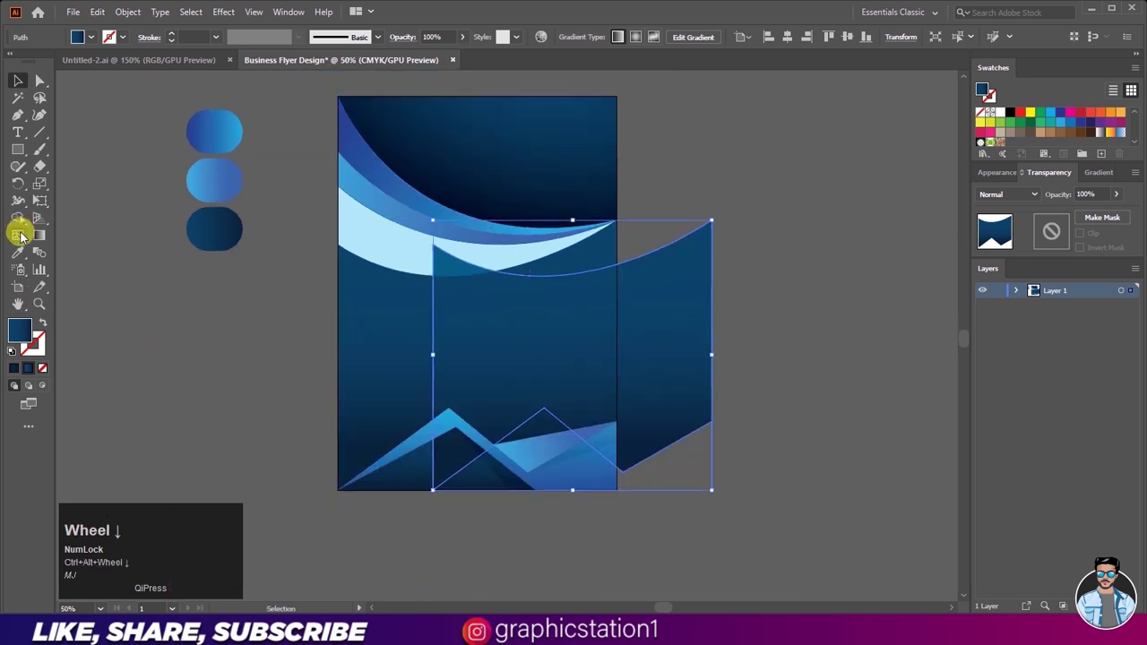
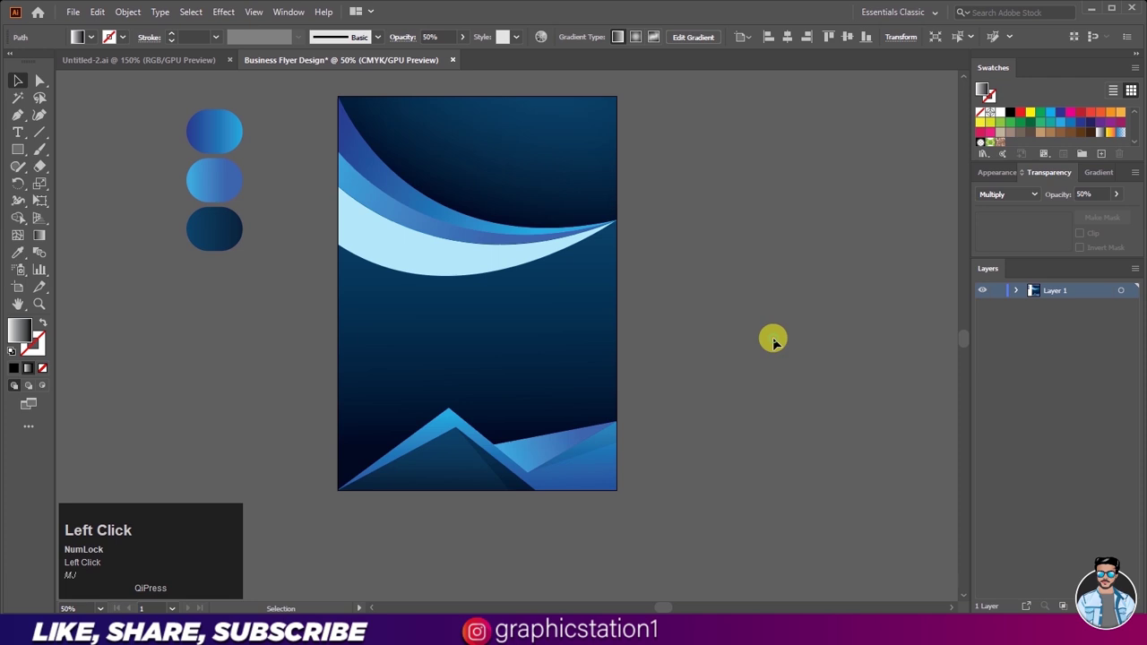
scroll(down, 3)
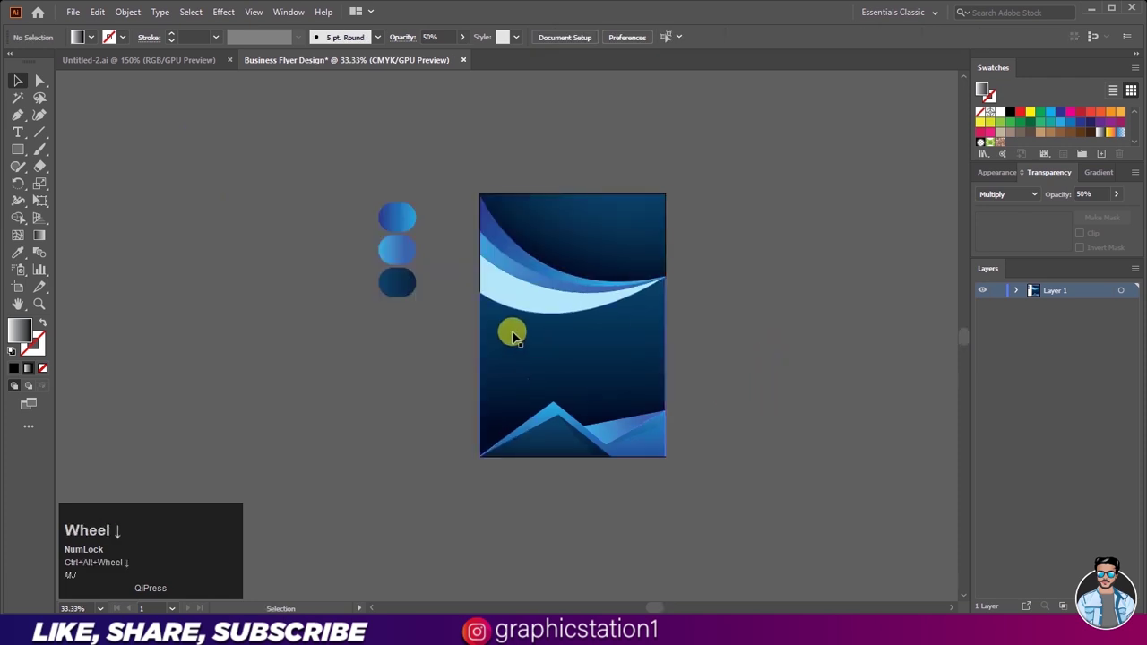
scroll(up, 3)
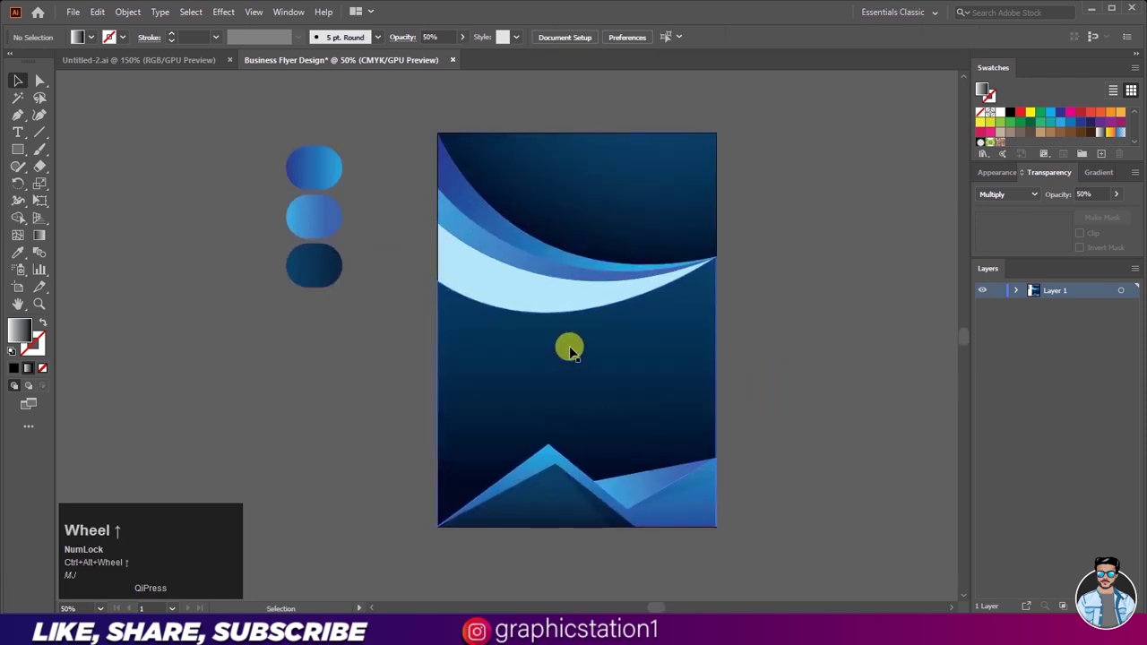
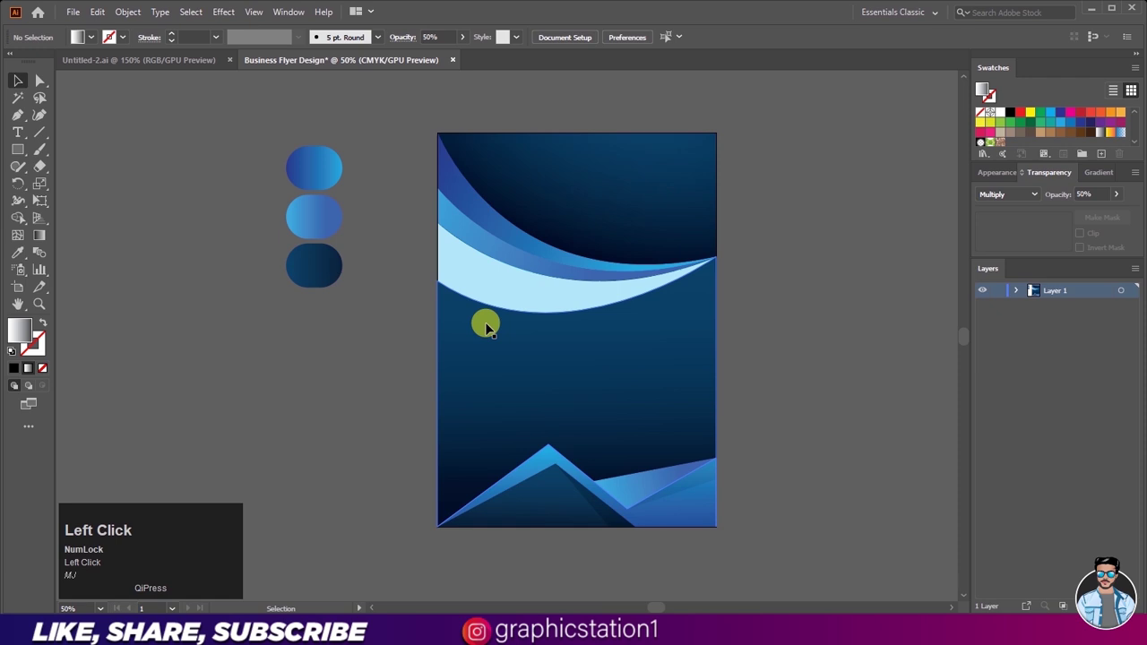
scroll(down, 3)
scroll(up, 3)
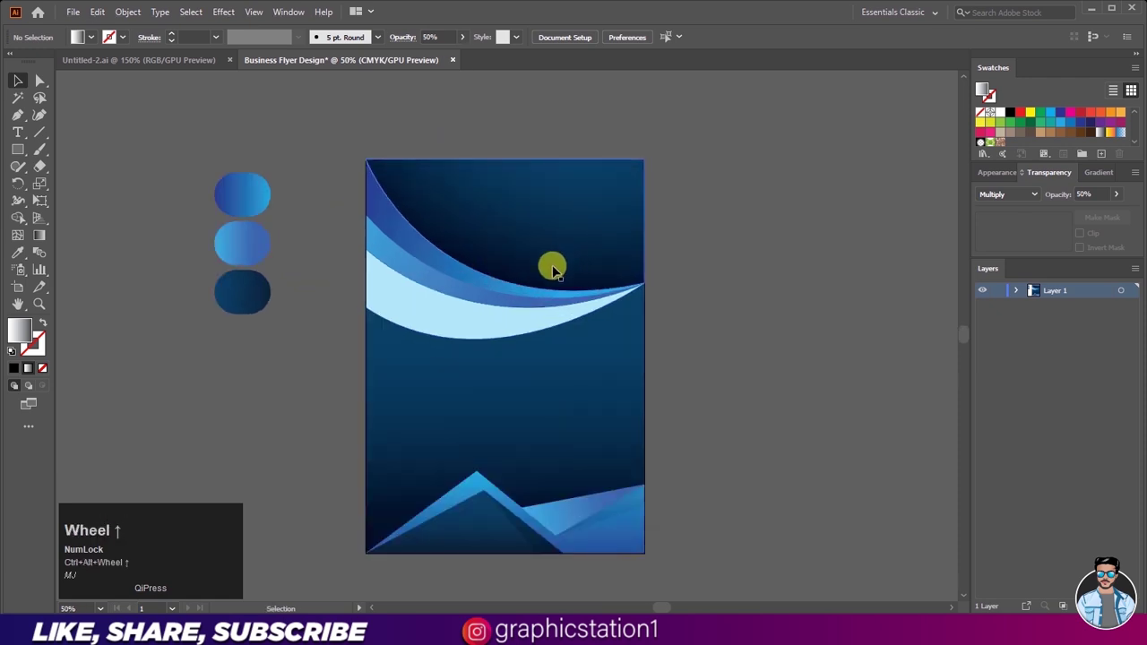
scroll(up, 3)
- Draw a curved shadow shape across the top wave with the Pen tool
scroll(down, 3)
scroll(up, 3)
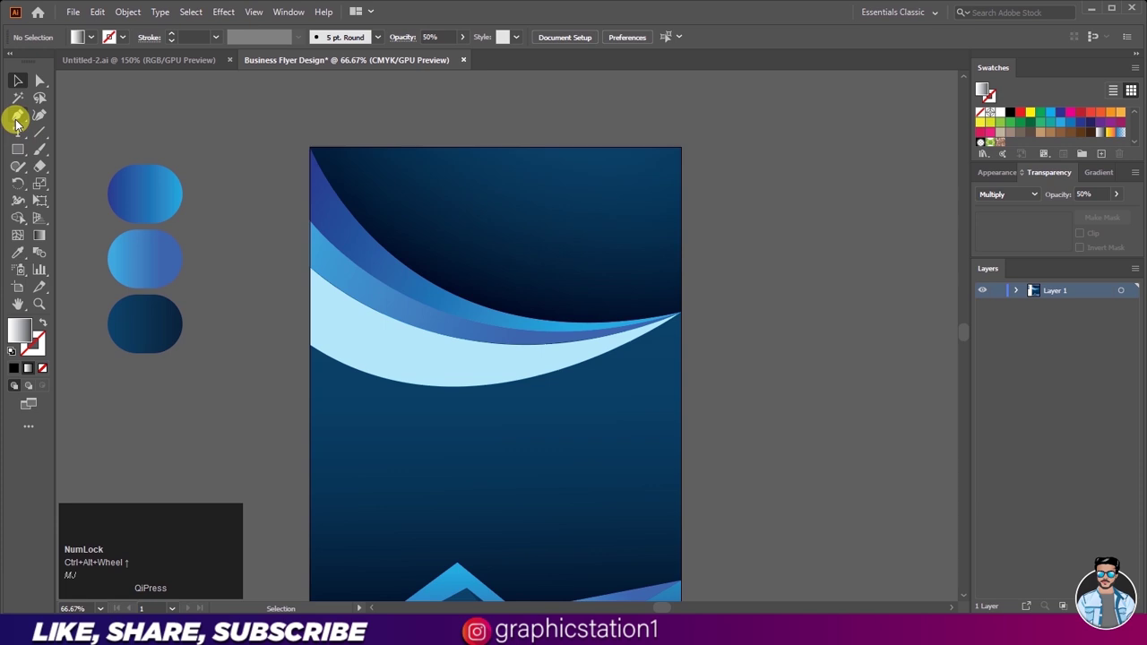
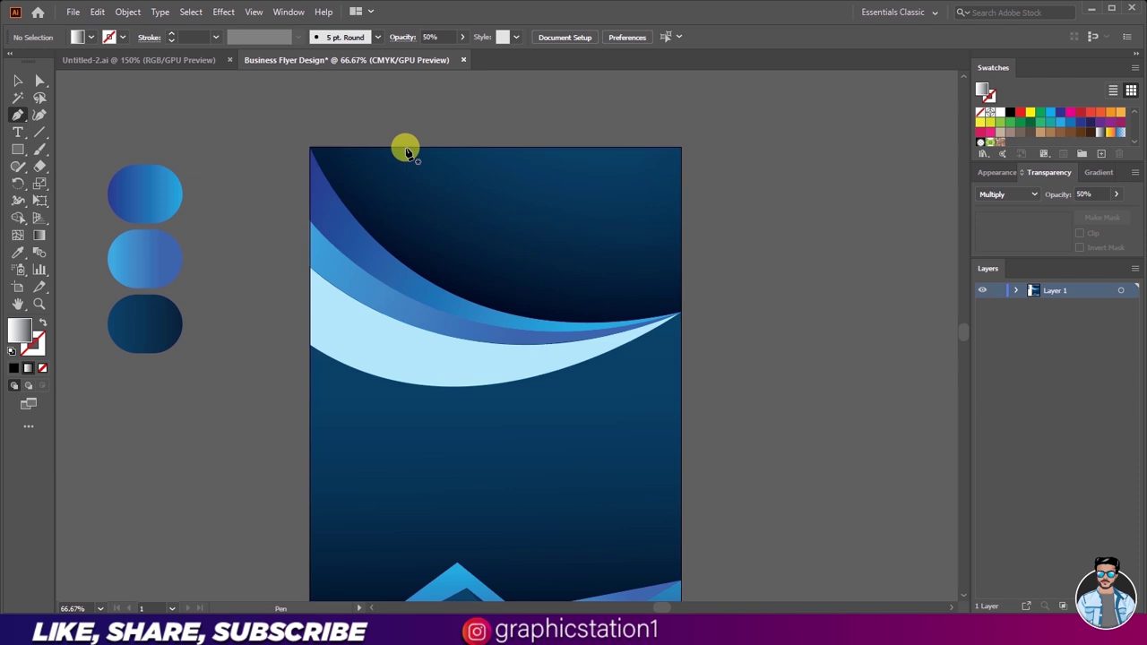
text(mj)
drag(413, 154, 686, 321)
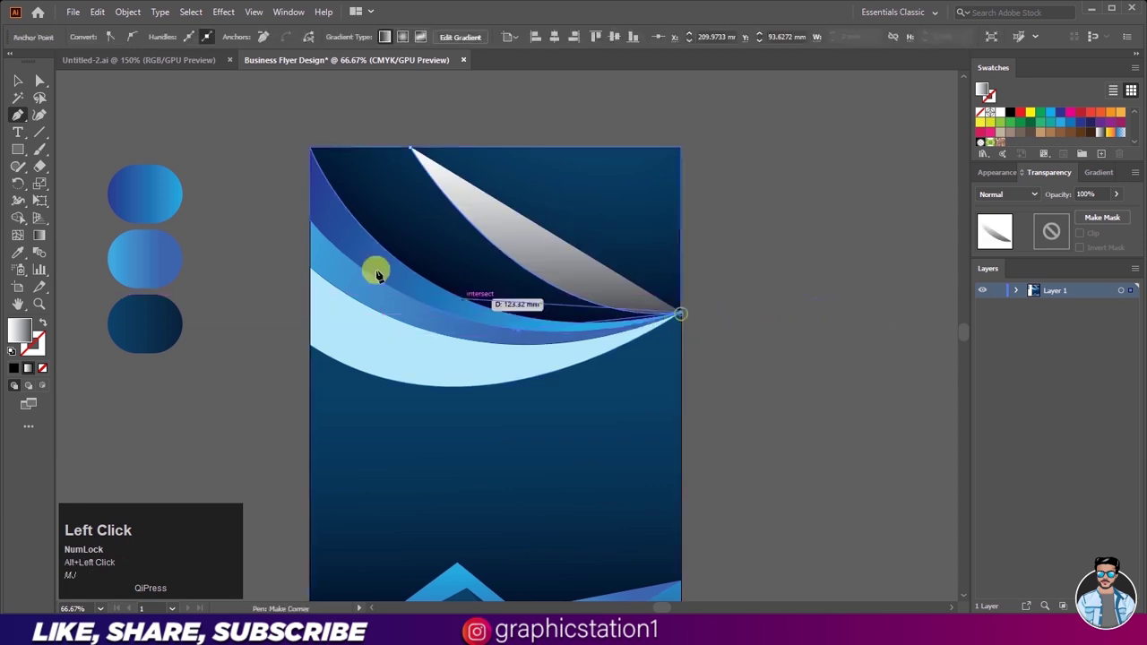
scroll(up, 3)
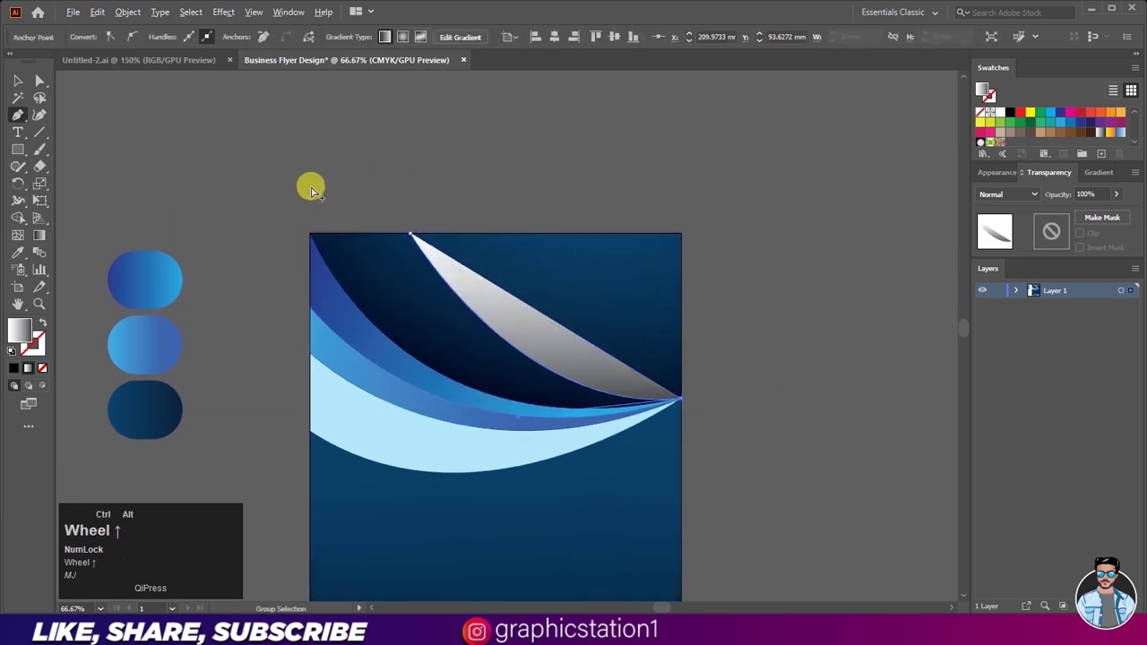
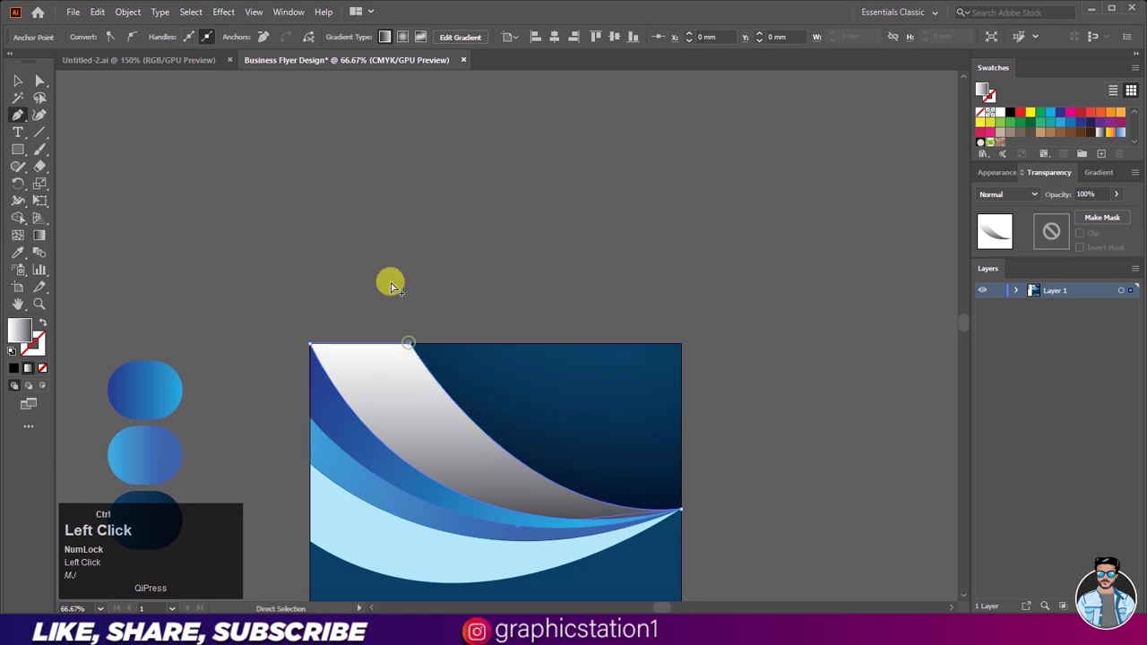
- Fill the curve with a white-to-grey gradient blended in Multiply at 35% opacity
scroll(down, 3)
scroll(up, 3)
scroll(up, 3)
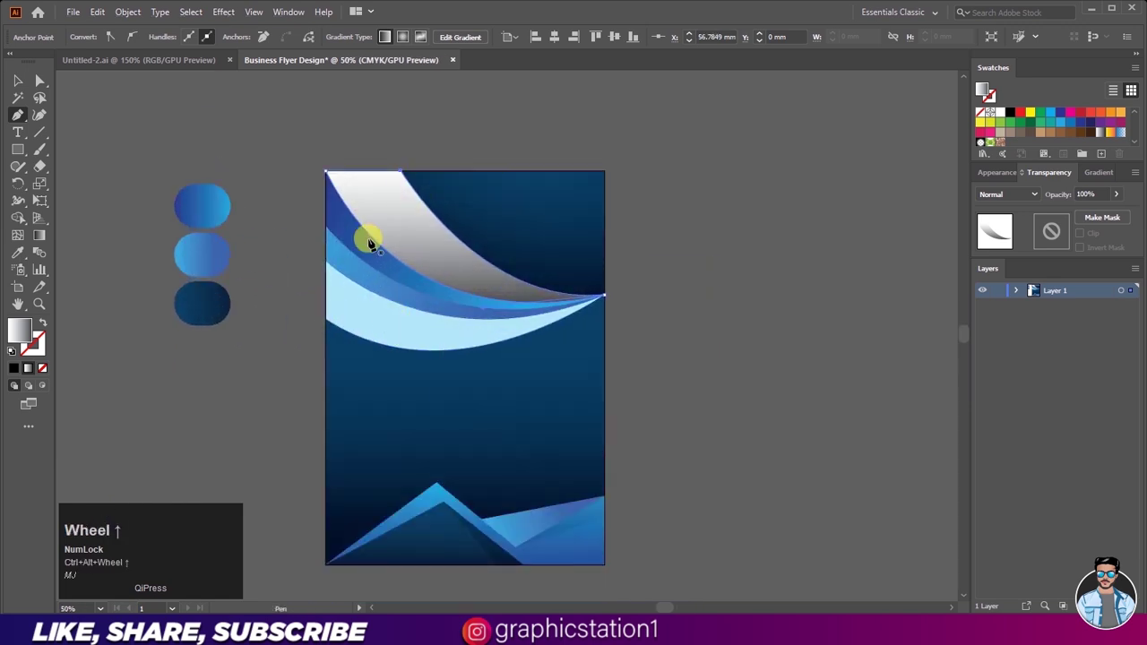
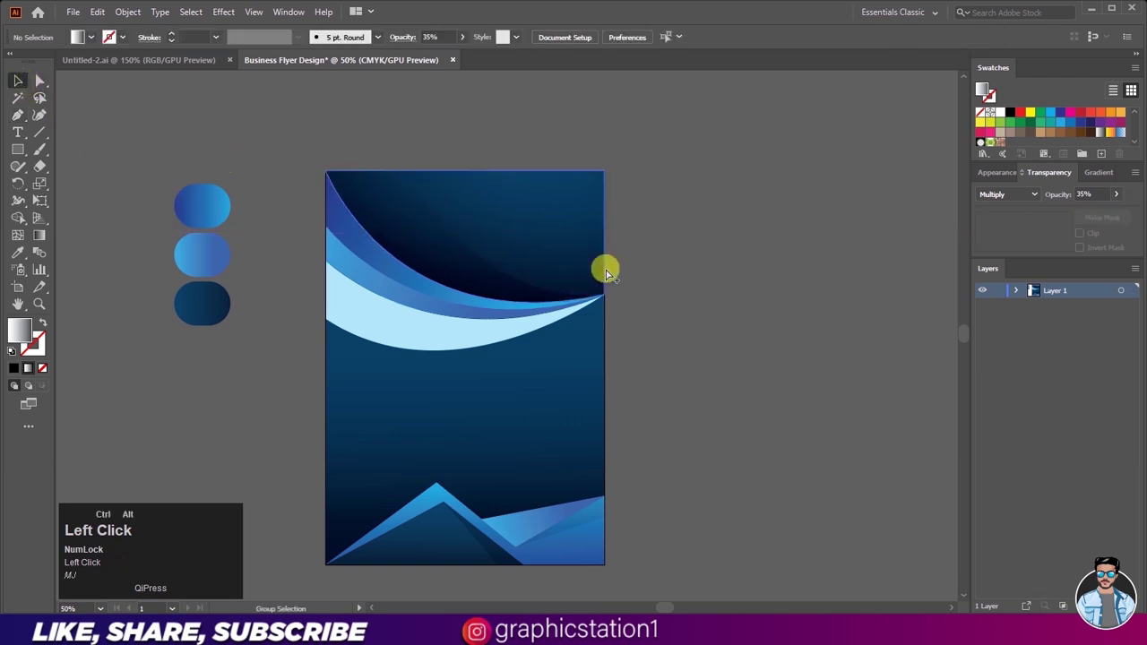
scroll(down, 3)
scroll(up, 3)
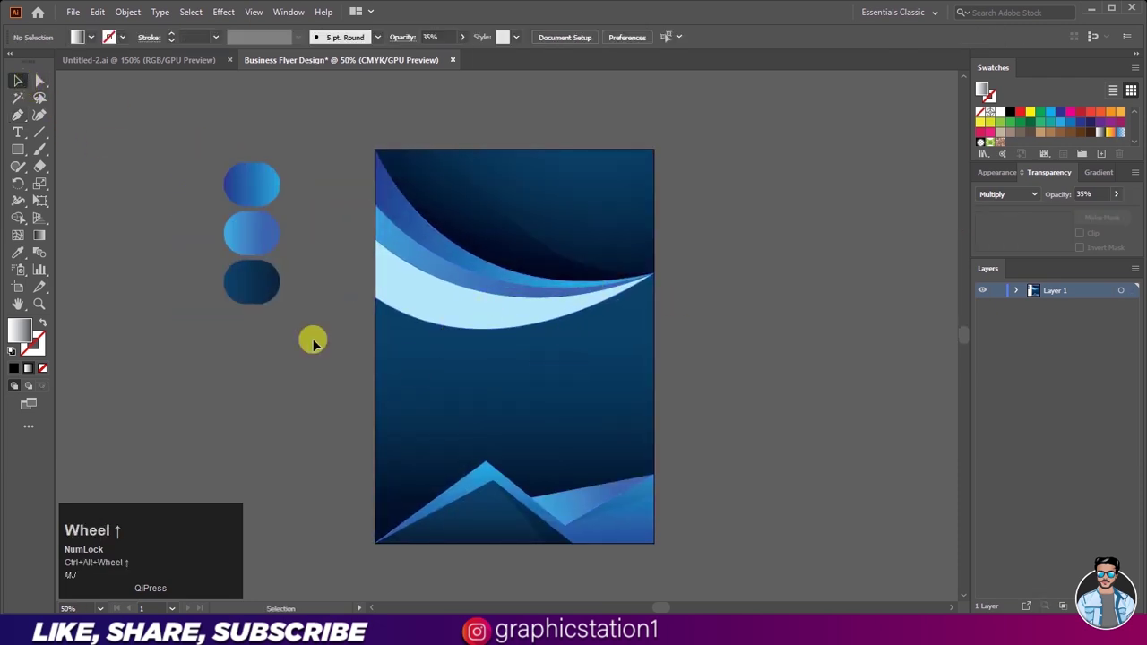
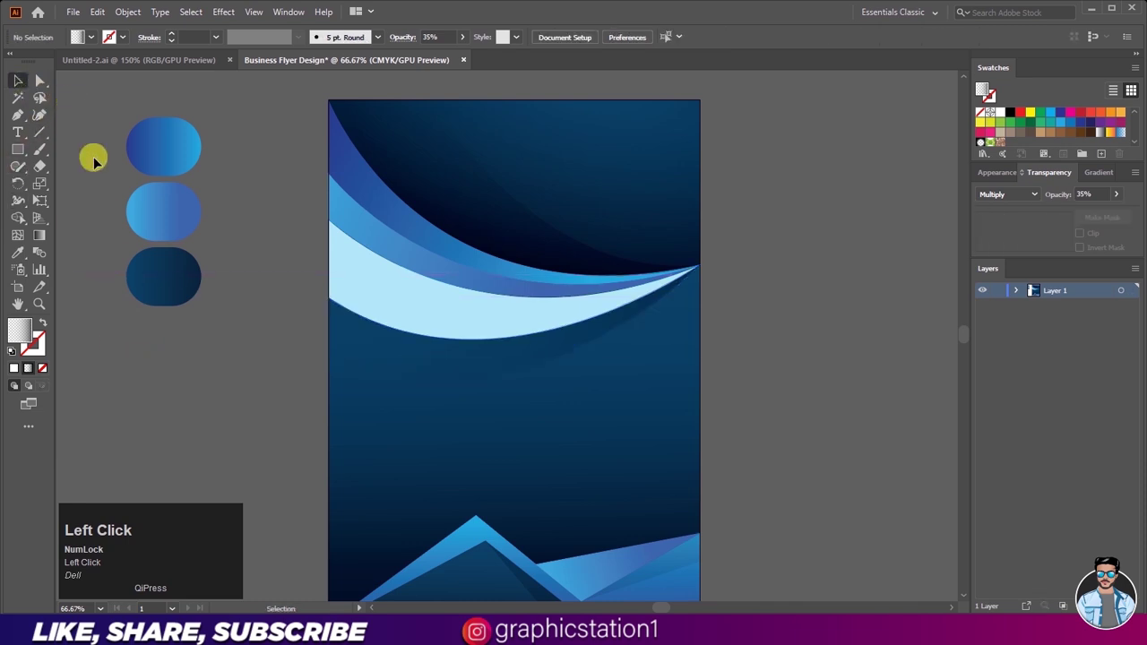
scroll(down, 3)
scroll(up, 3)
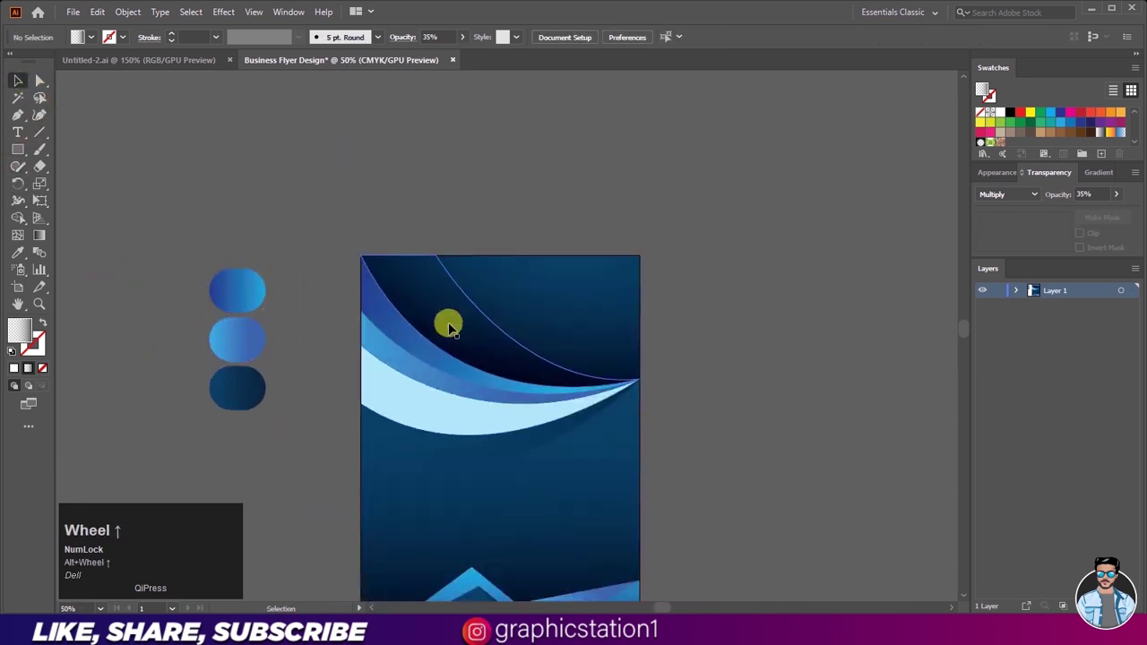
click(454, 330)
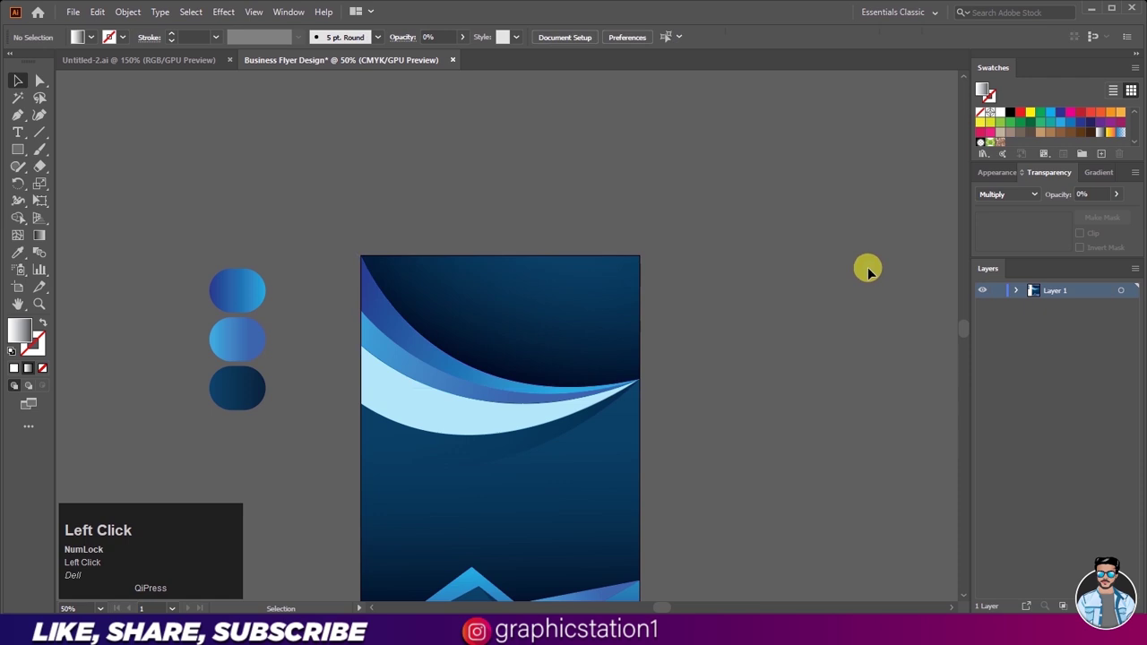
key(ctrl+z)
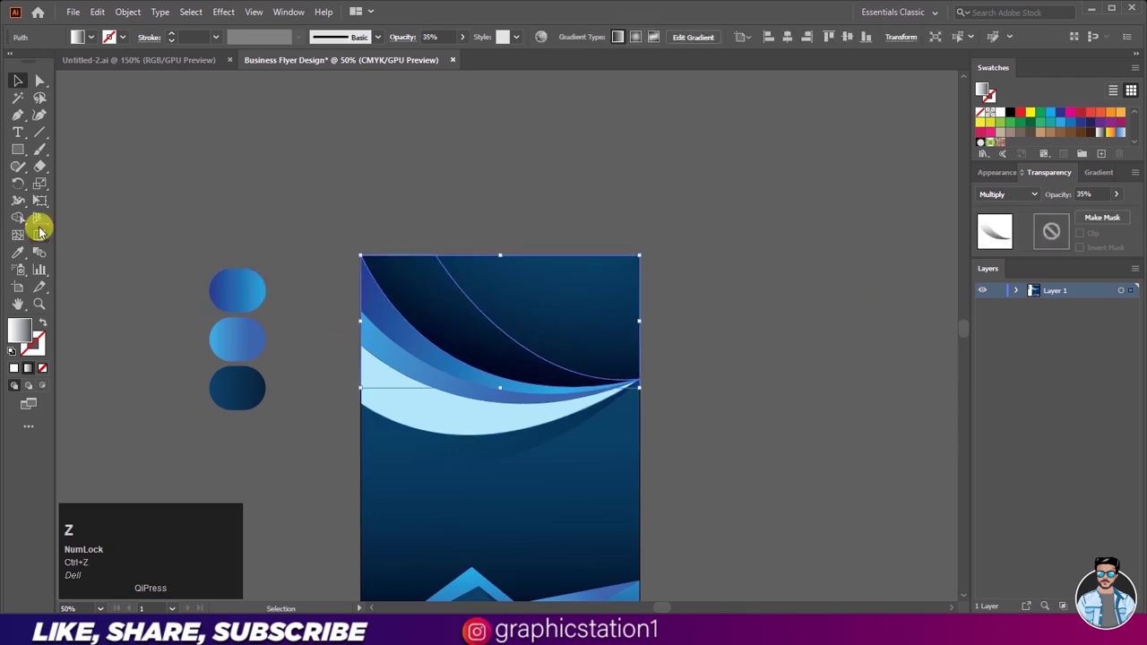
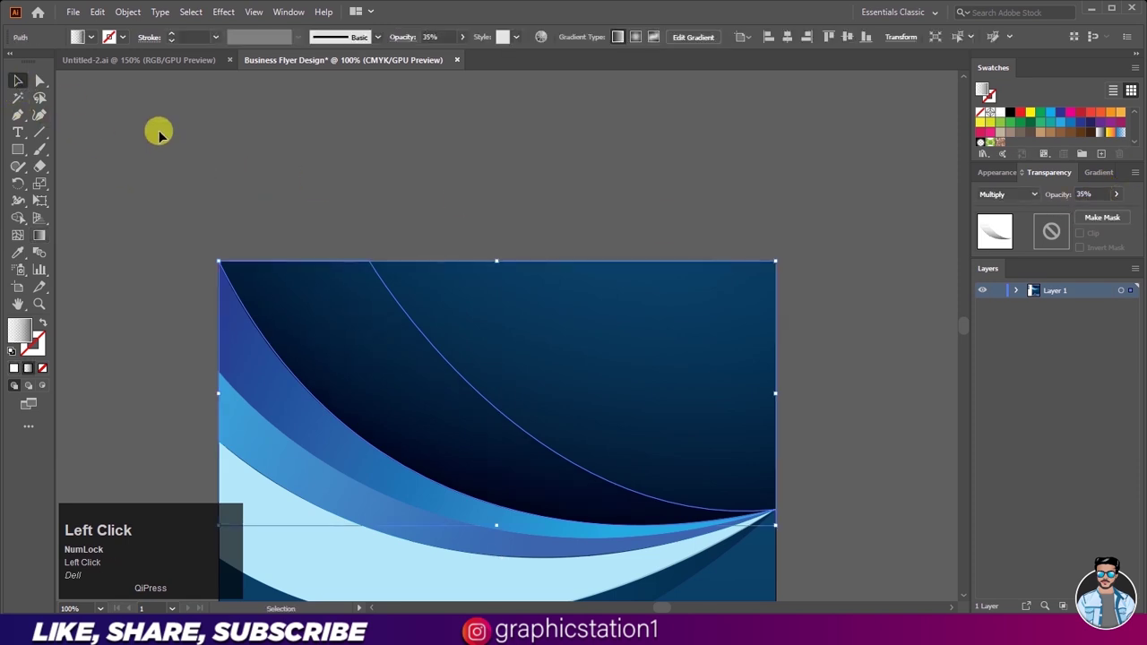
scroll(down, 3)
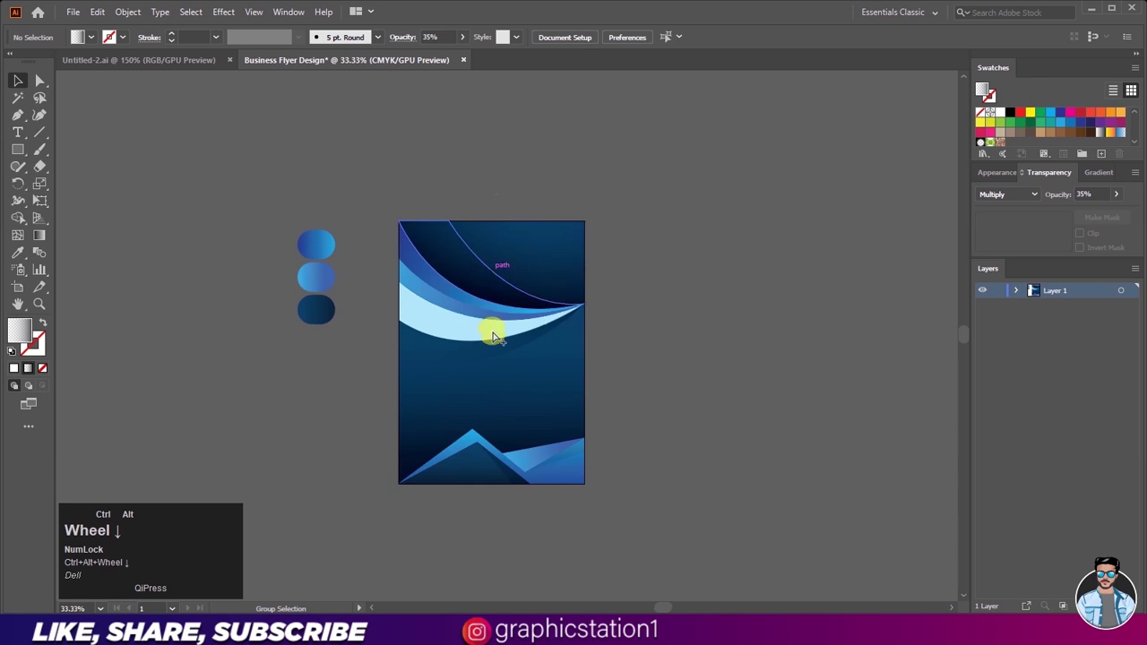
scroll(down, 3)
scroll(up, 3)
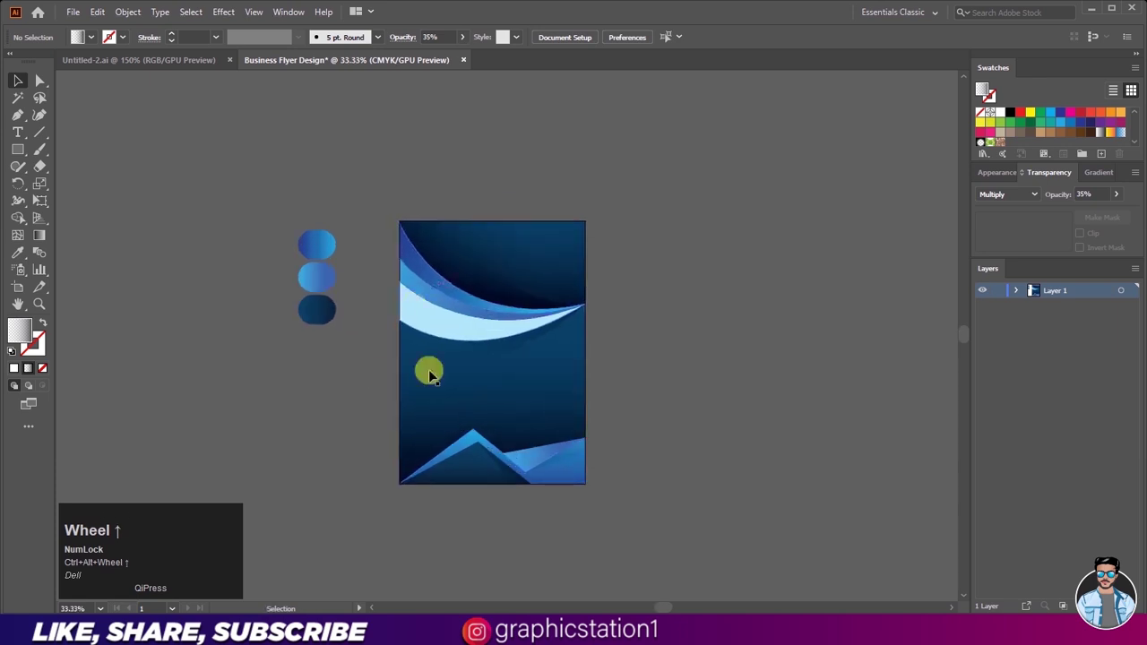
scroll(up, 3)
scroll(down, 3)
scroll(up, 3)
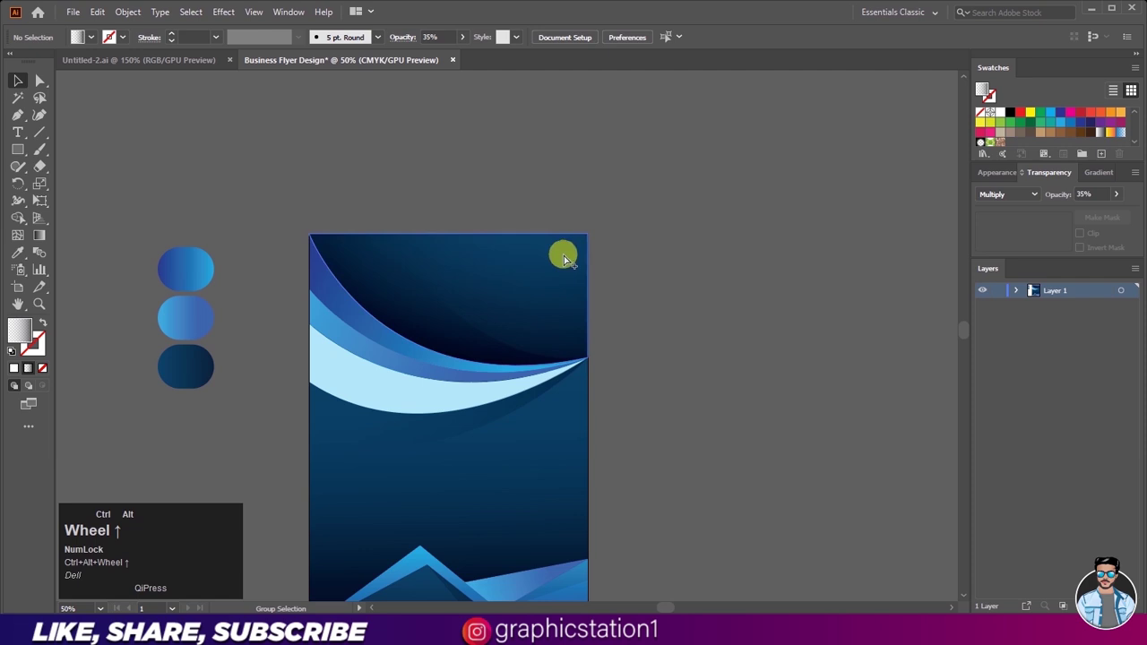
scroll(up, 3)
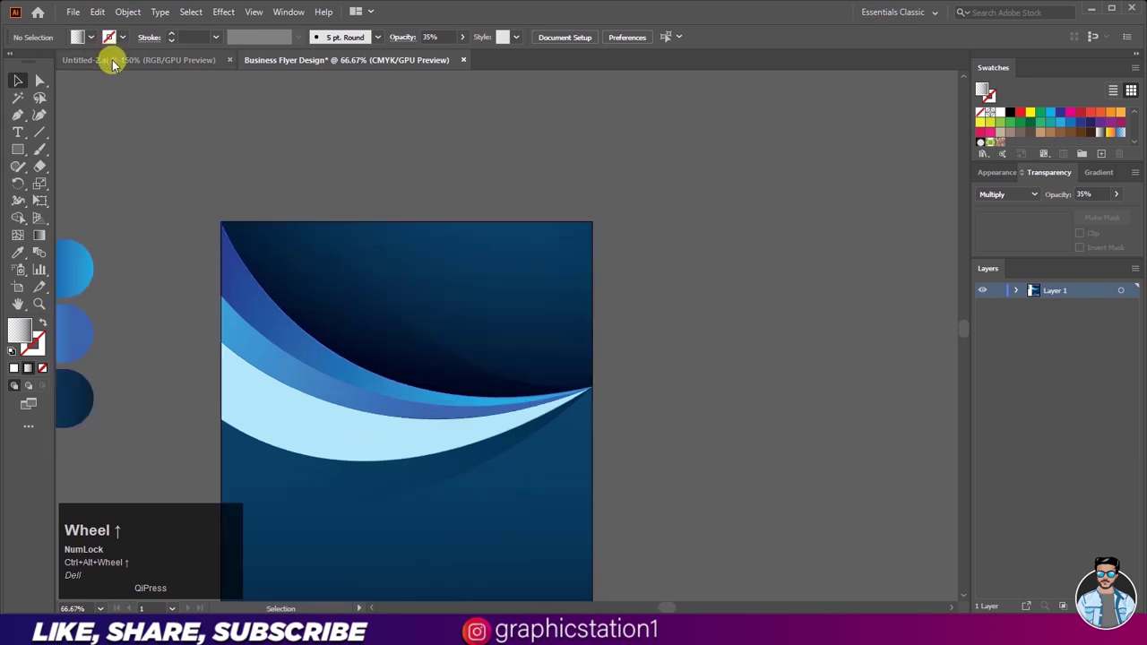
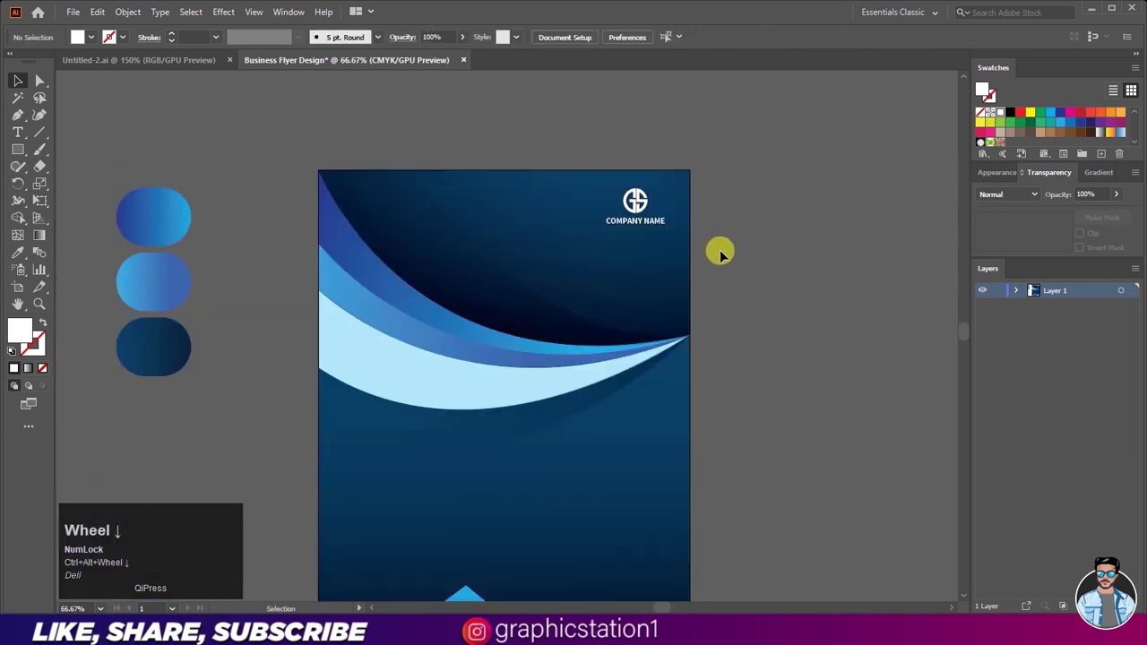
- Zoom into the top-right header where the pasted GS logo and COMPANY NAME sit
scroll(down, 3)
scroll(up, 3)
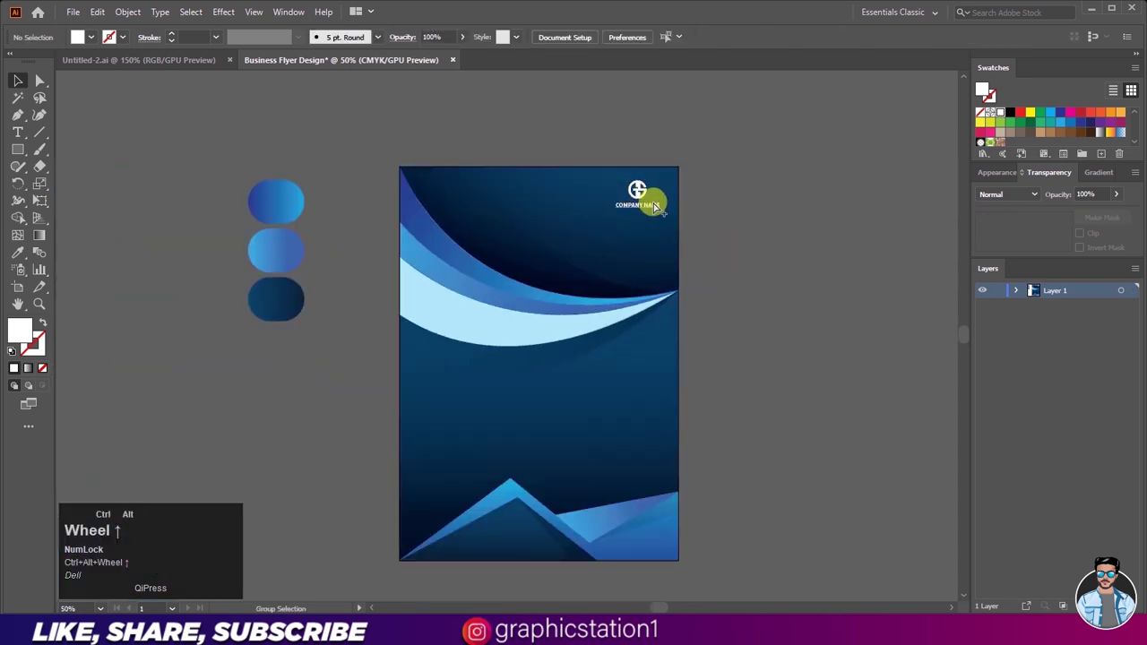
scroll(up, 3)
scroll(up, 3)
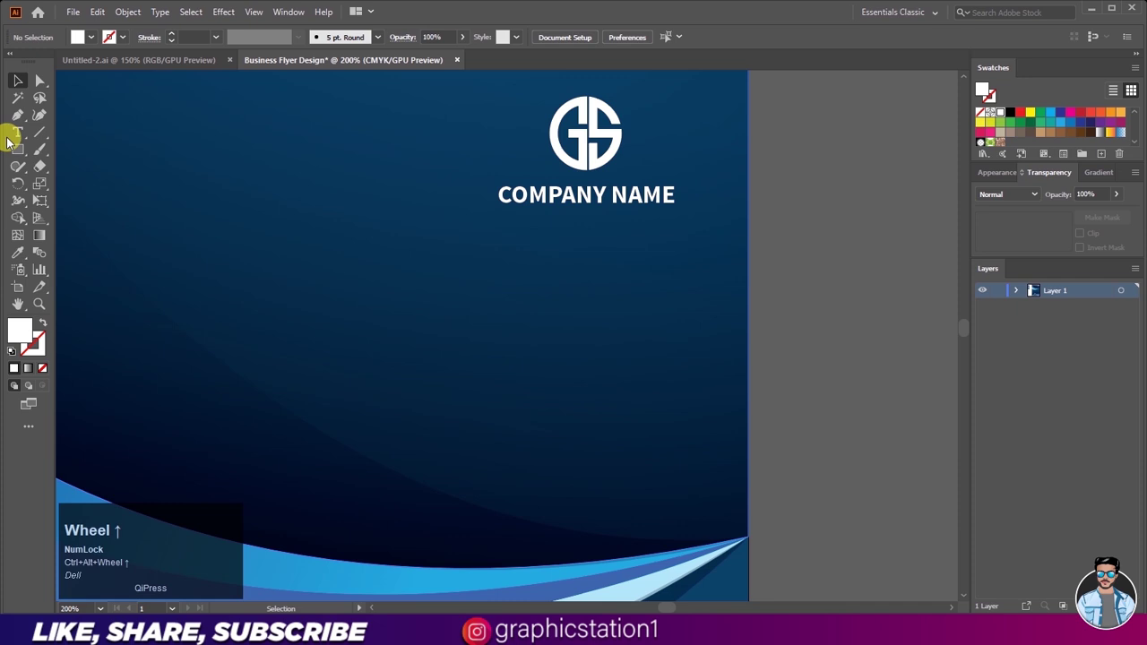
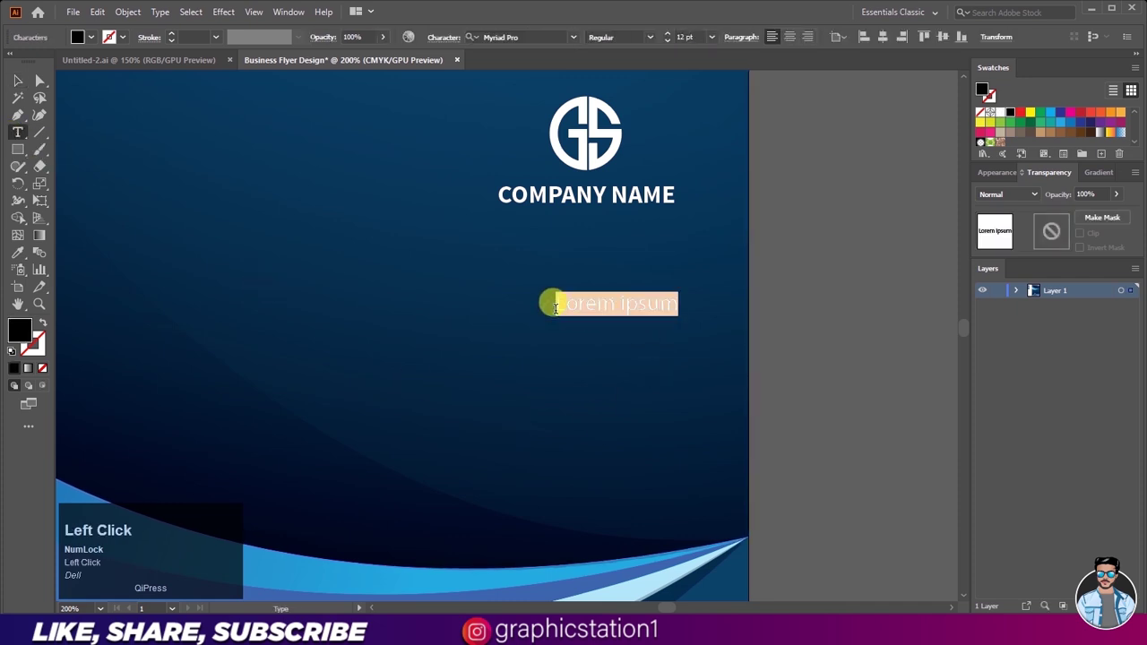
- Type BUSINESS in Gotham Black, enlarge it and place it below the company name
key(Caps_Lock)
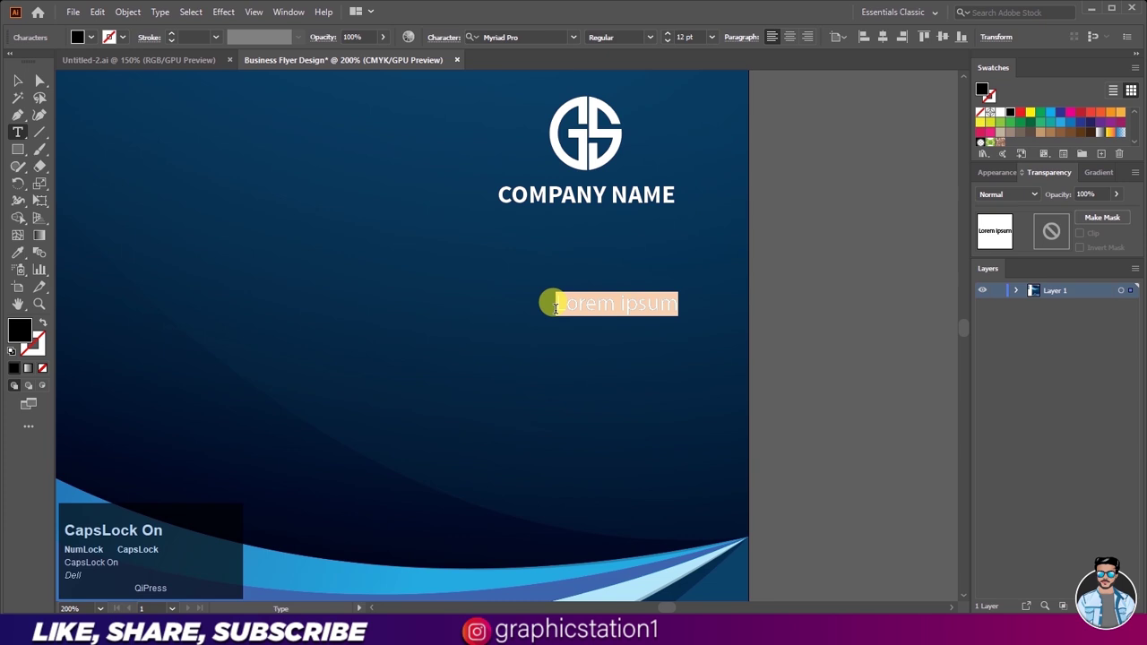
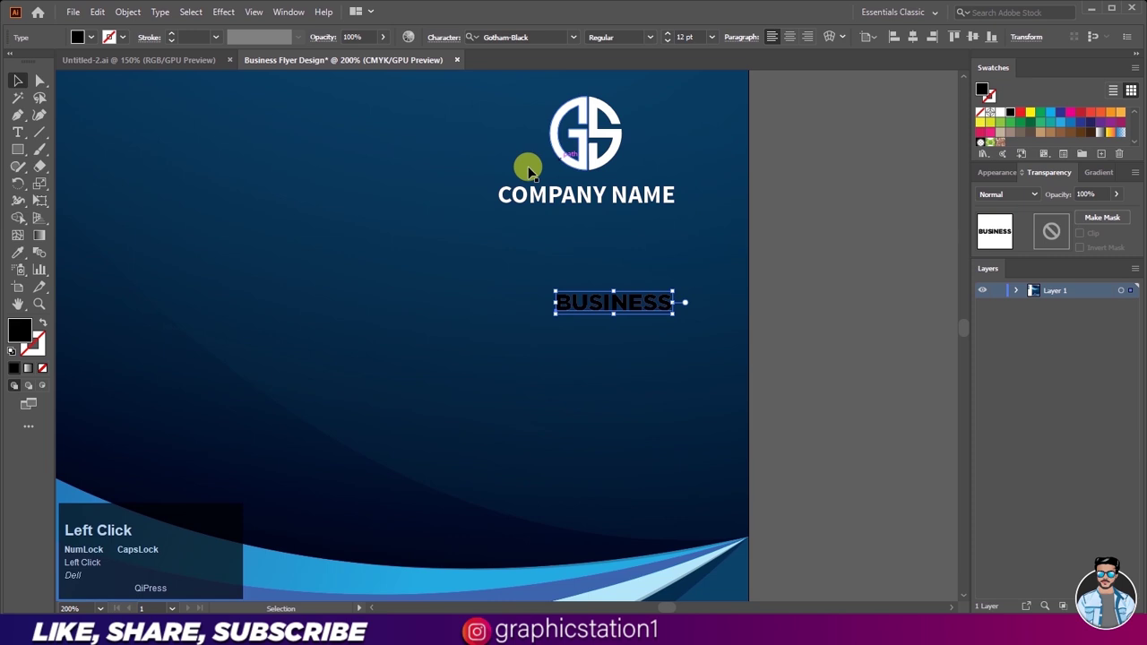
drag(518, 184, 595, 262)
scroll(down, 3)
drag(592, 276, 524, 249)
scroll(up, 3)
- Alt-drag a copy of BUSINESS onto a second line and retype it as FLYER in Source Sans Pro
drag(621, 233, 621, 277)
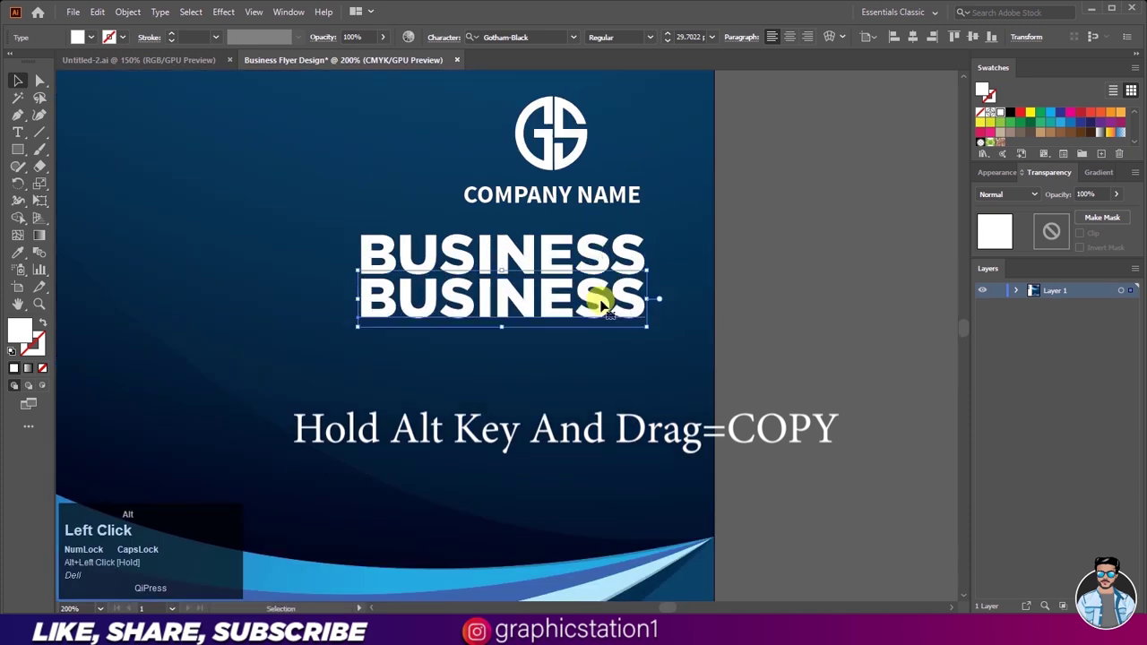
key(ctrl+a)
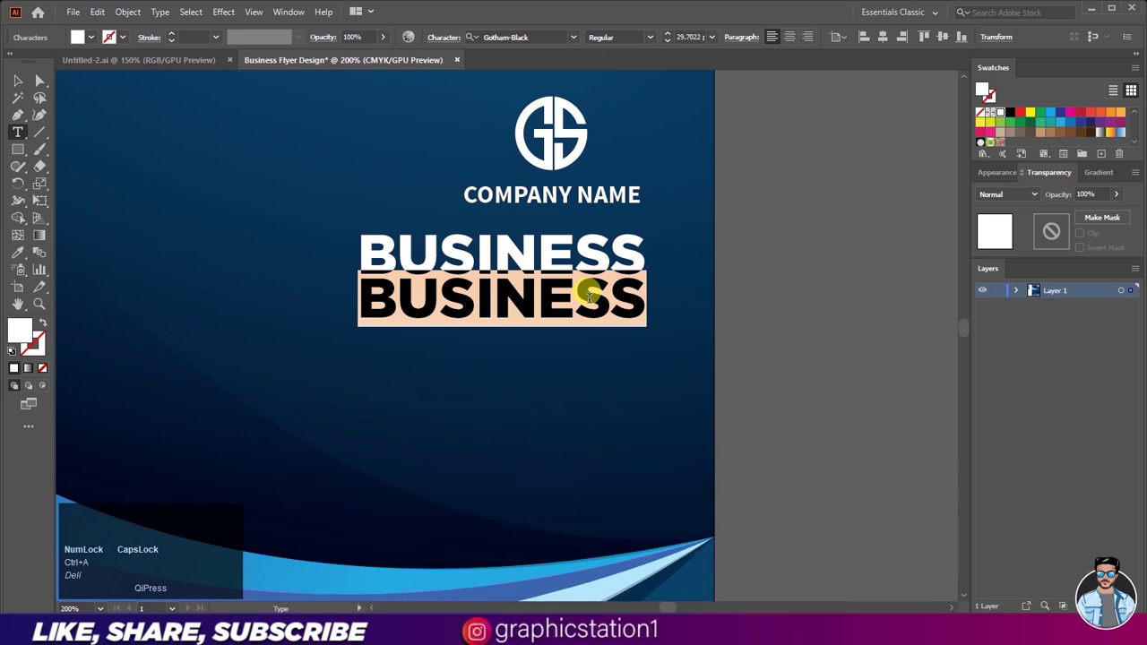
text(dly)
key(ctrl+a)
text(fl)
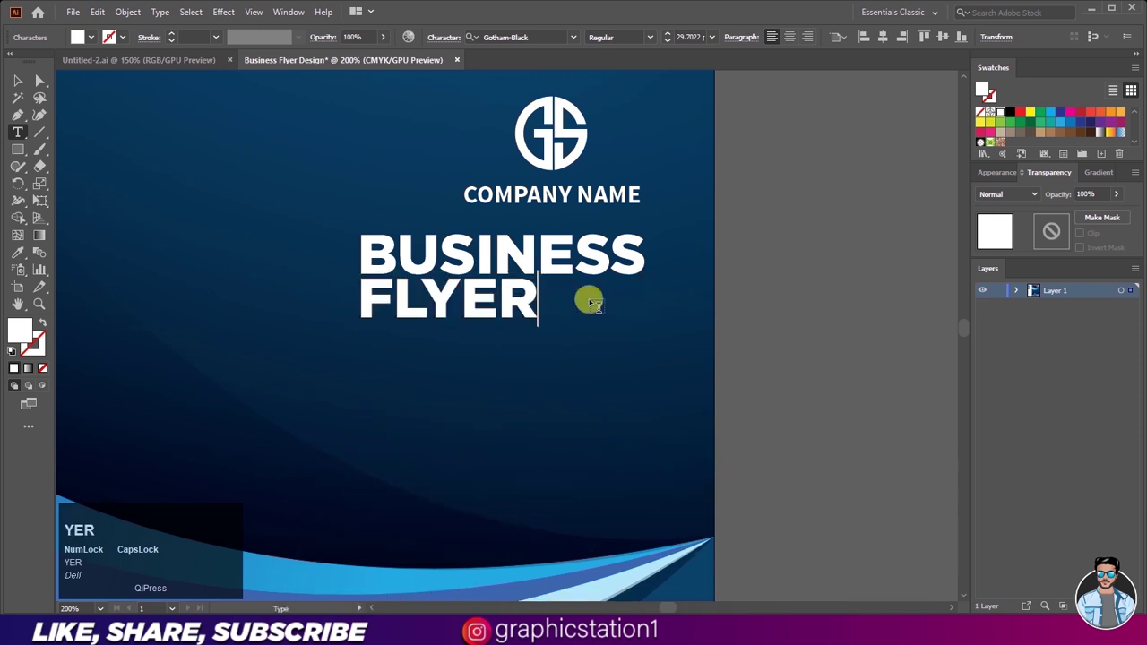
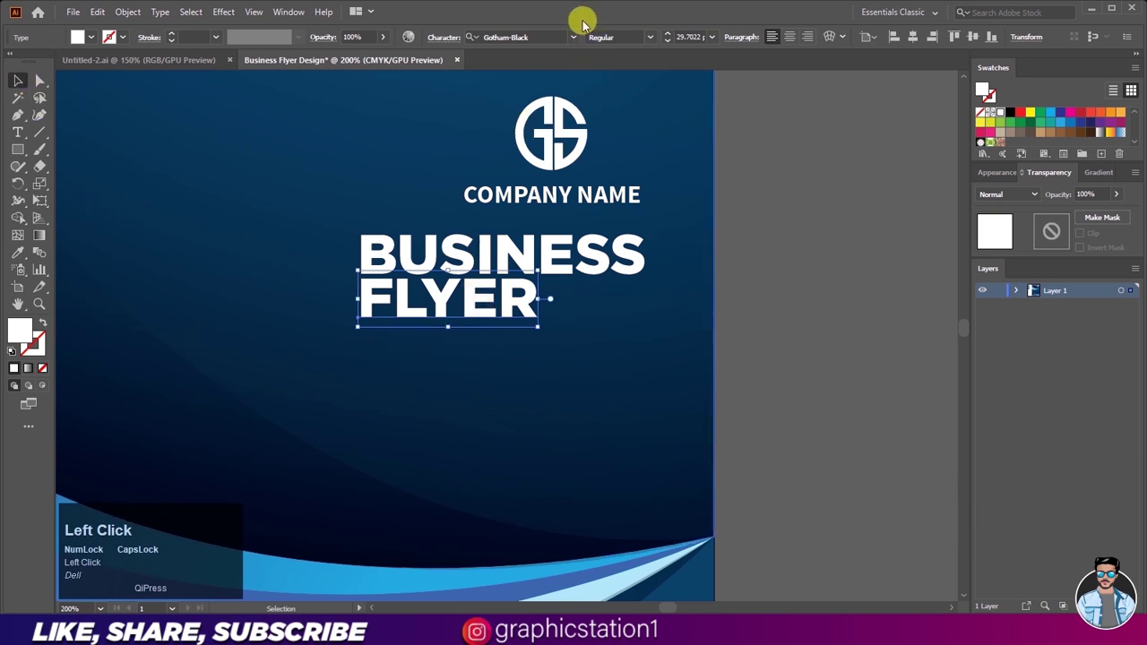
- Copy the line again as TEMPLATE and right-align it with the edge of BUSINESS
drag(576, 45, 484, 185)
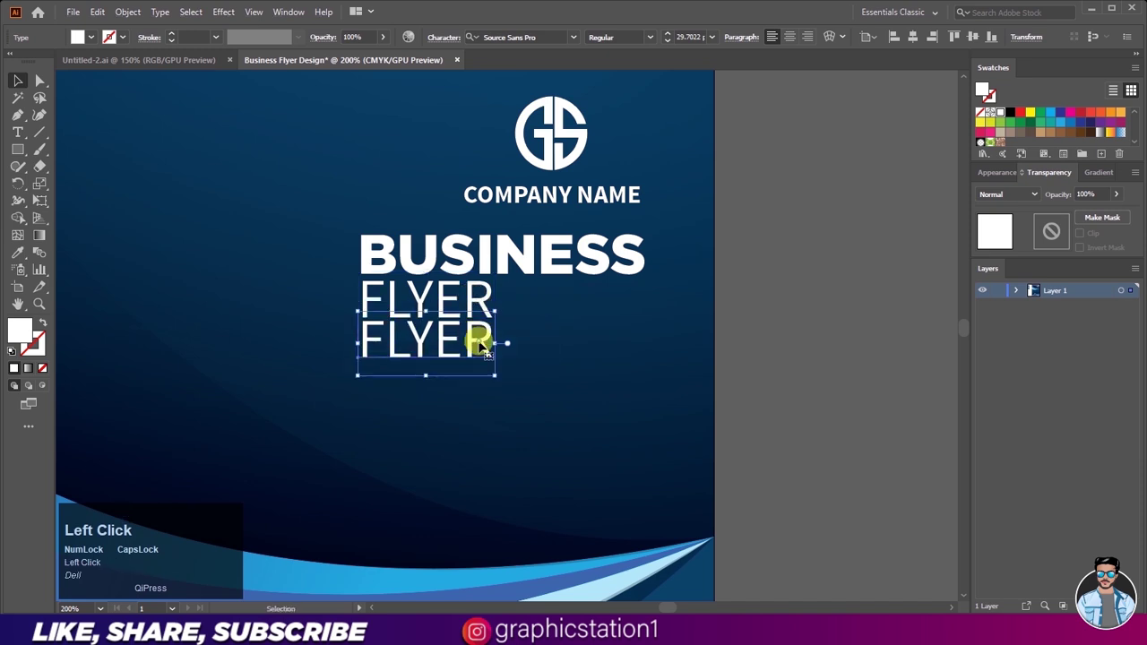
key(ctrl+a)
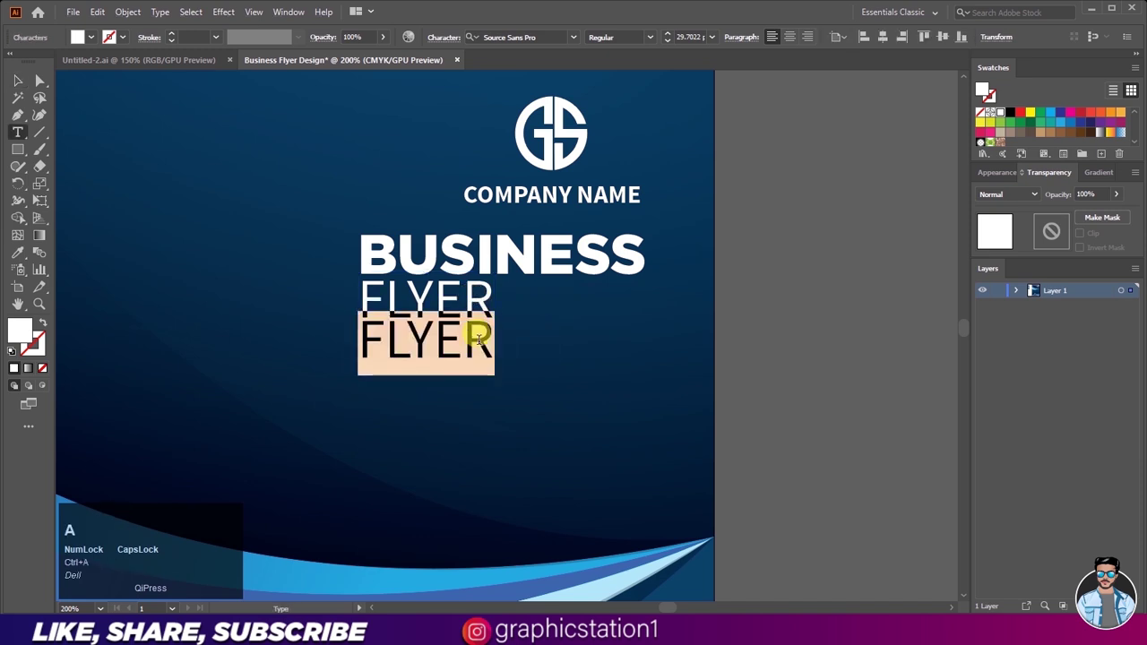
text(tem)
text(e)
drag(484, 184, 484, 185)
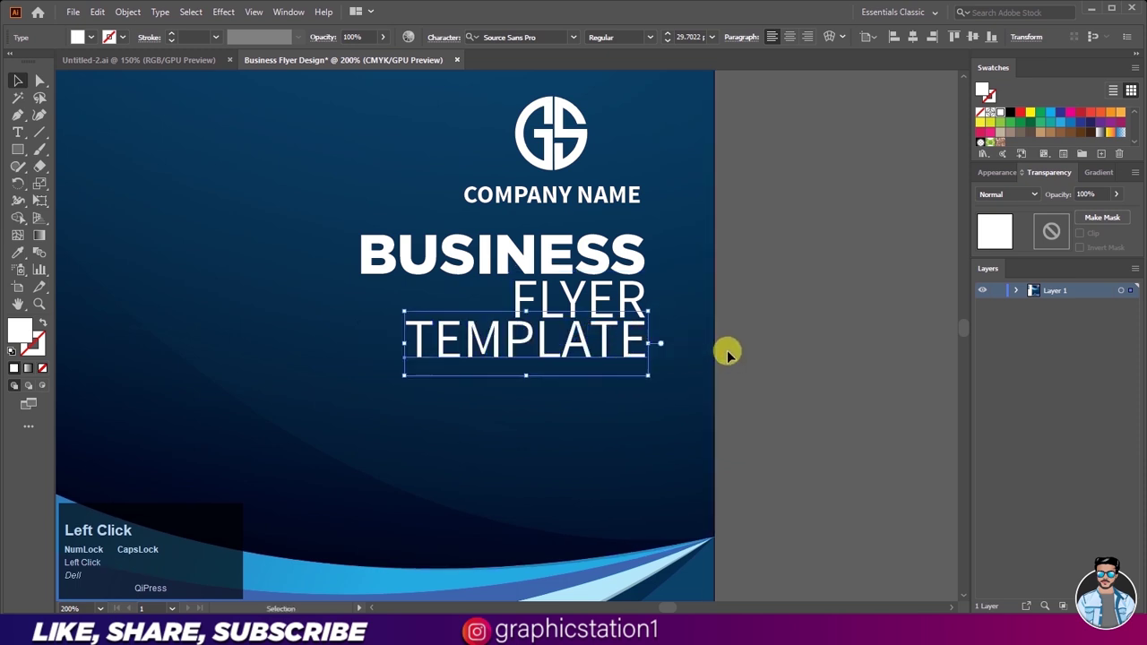
scroll(down, 3)
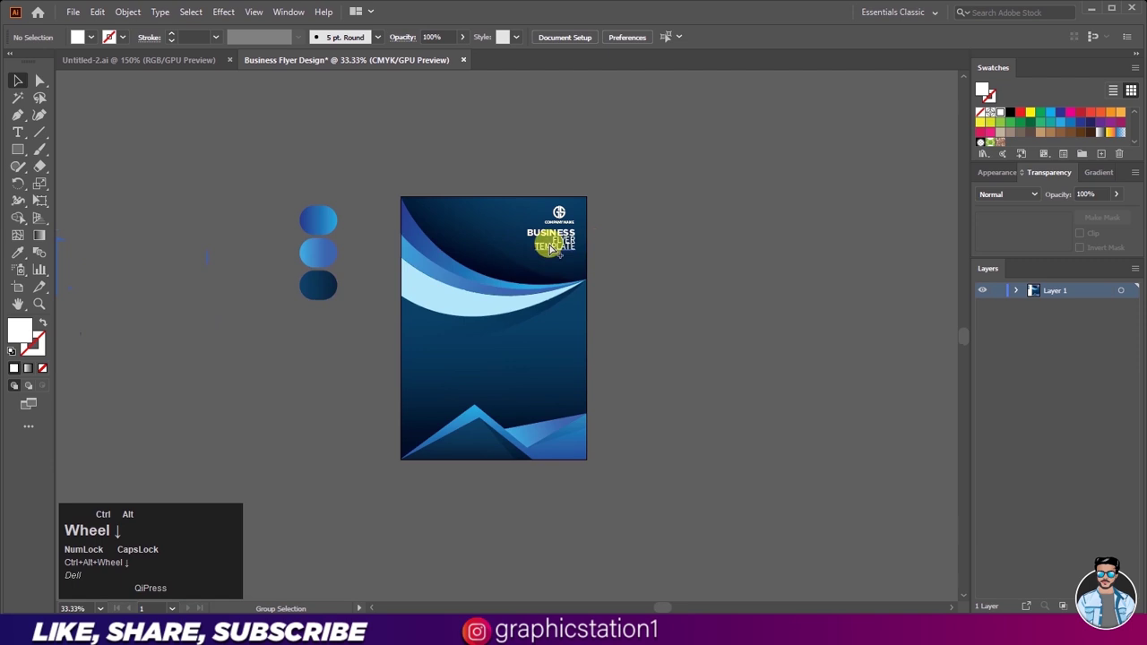
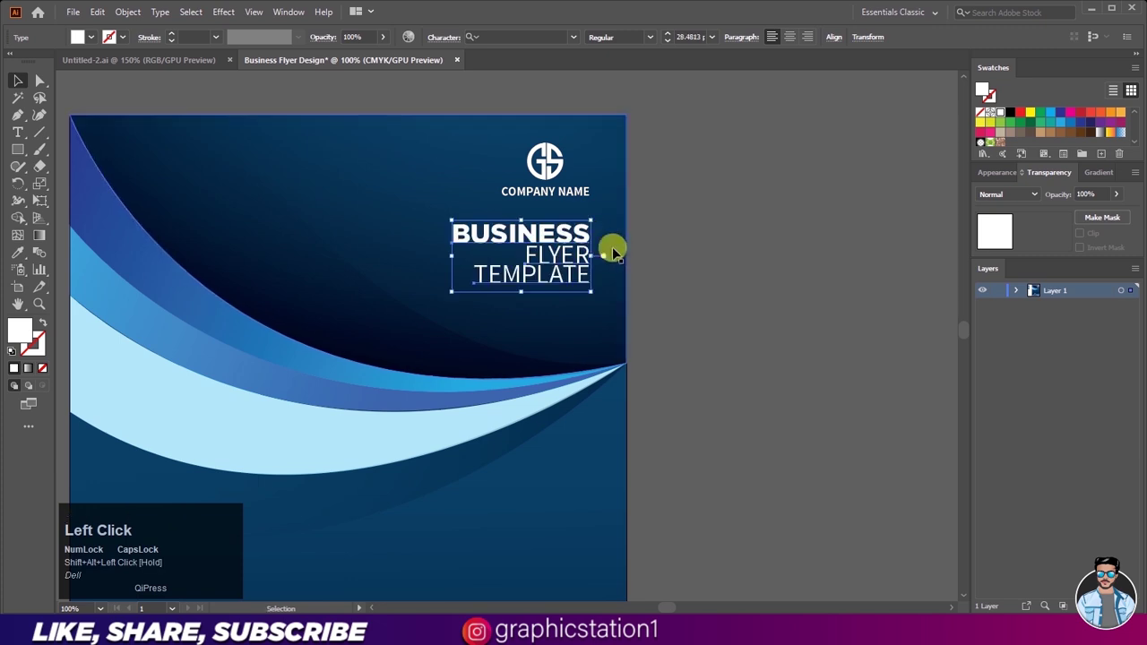
- Nudge the title text right and deselect it
key(Right)
click(661, 262)
scroll(down, 3)
scroll(up, 3)
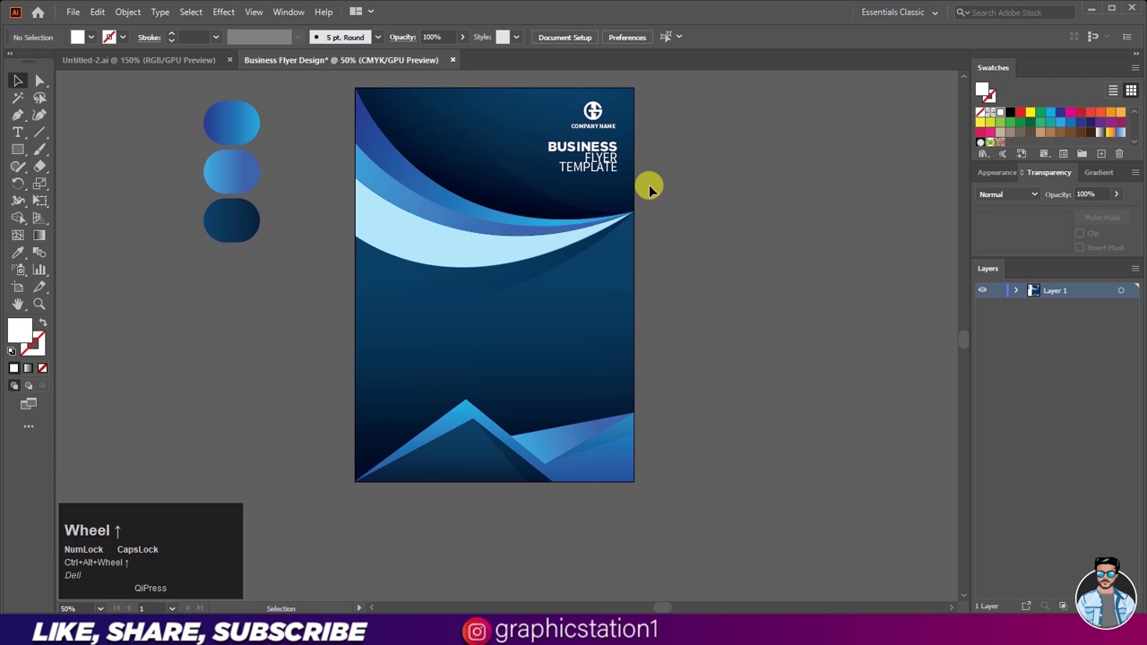
scroll(up, 3)
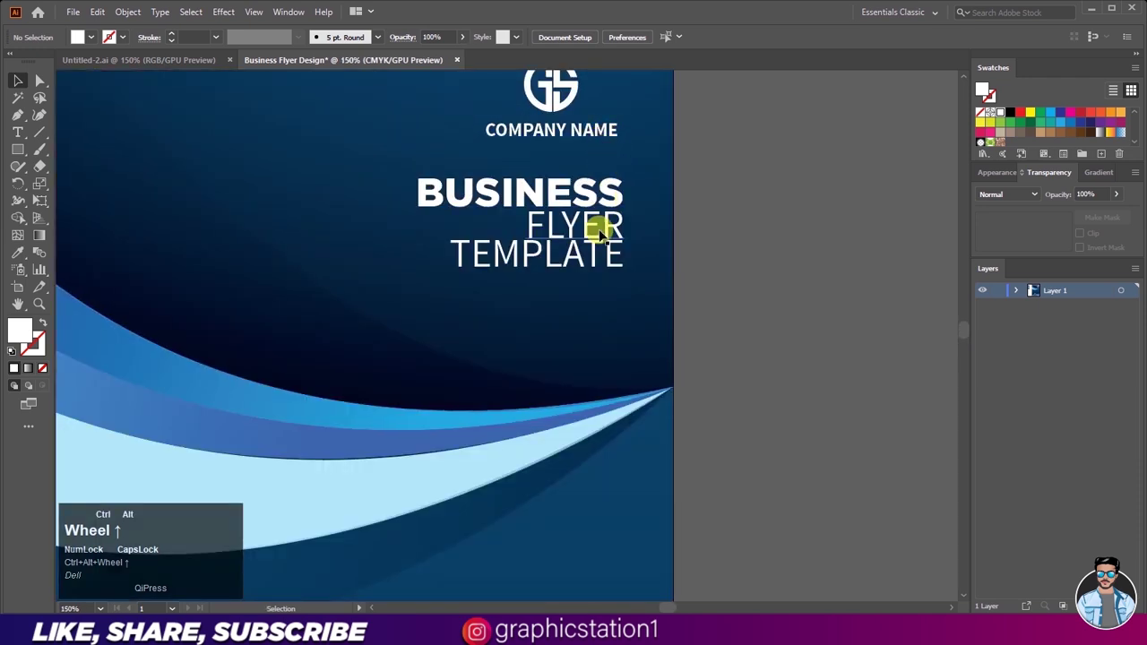
- Reduce FLYER to 26 pt and shift it right to line up with BUSINESS
click(578, 209)
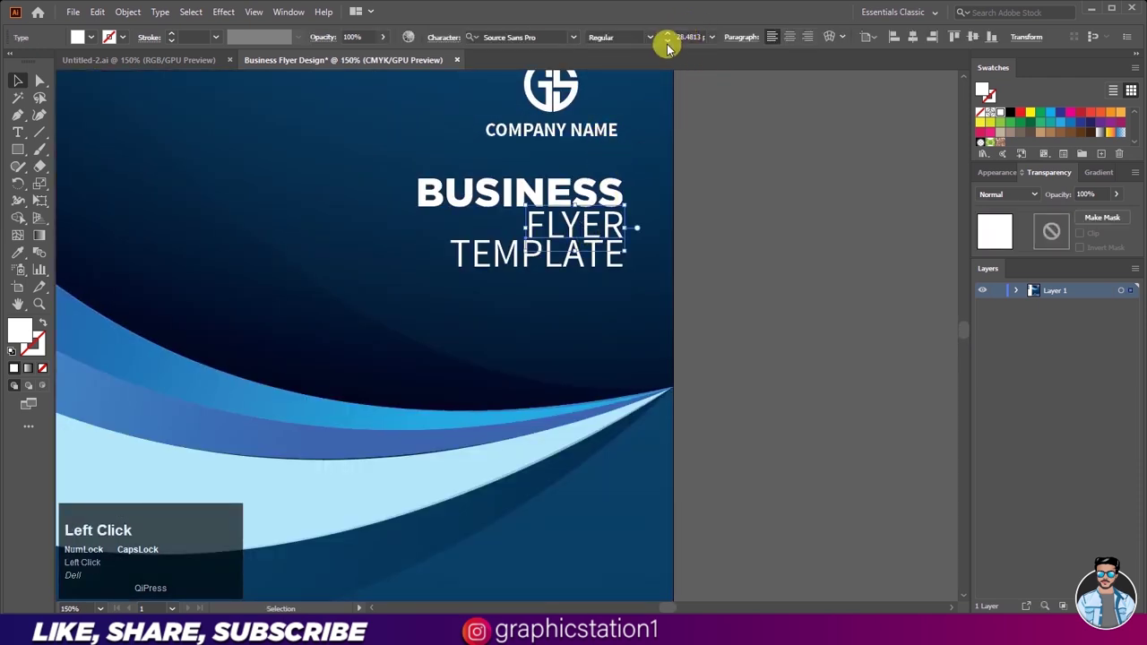
click(606, 177)
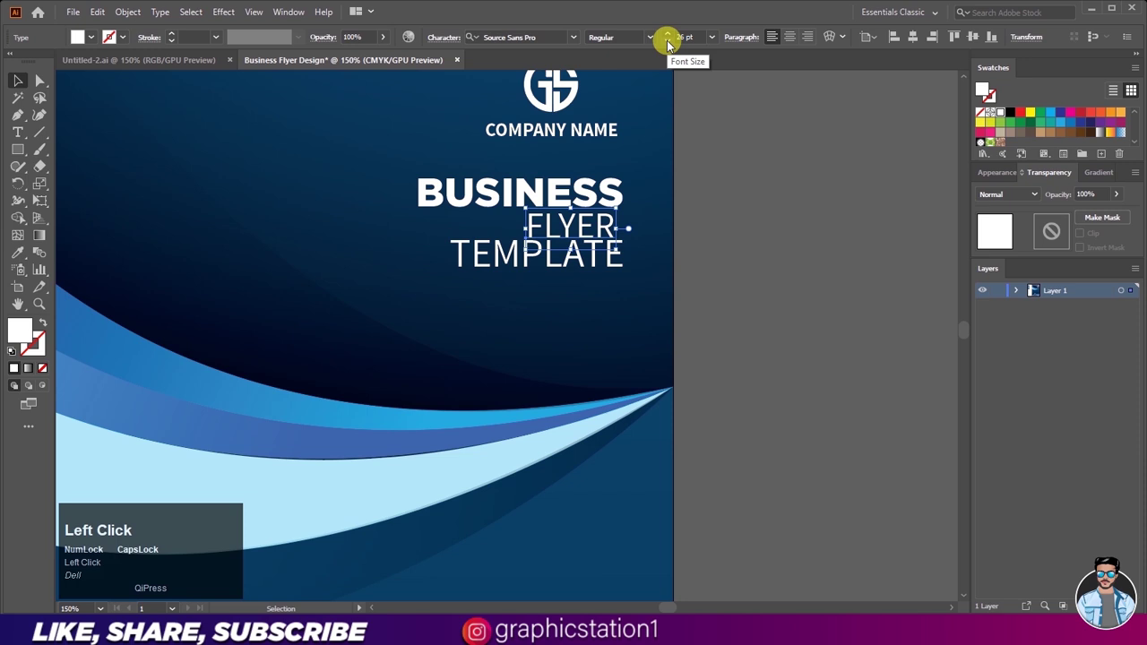
drag(574, 238, 741, 261)
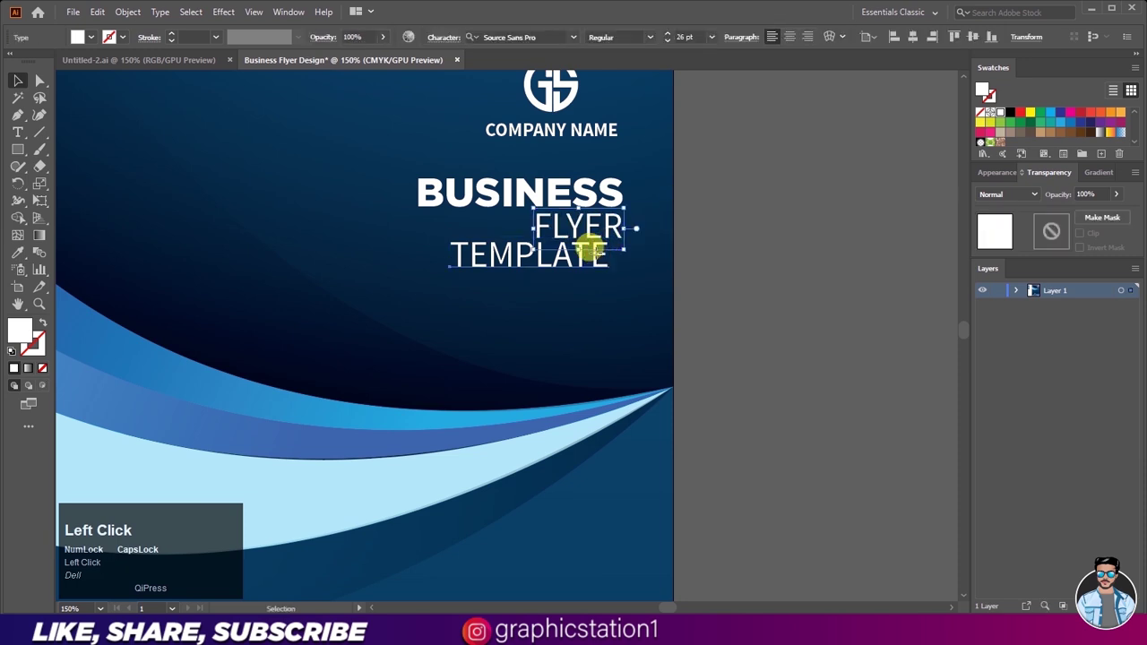
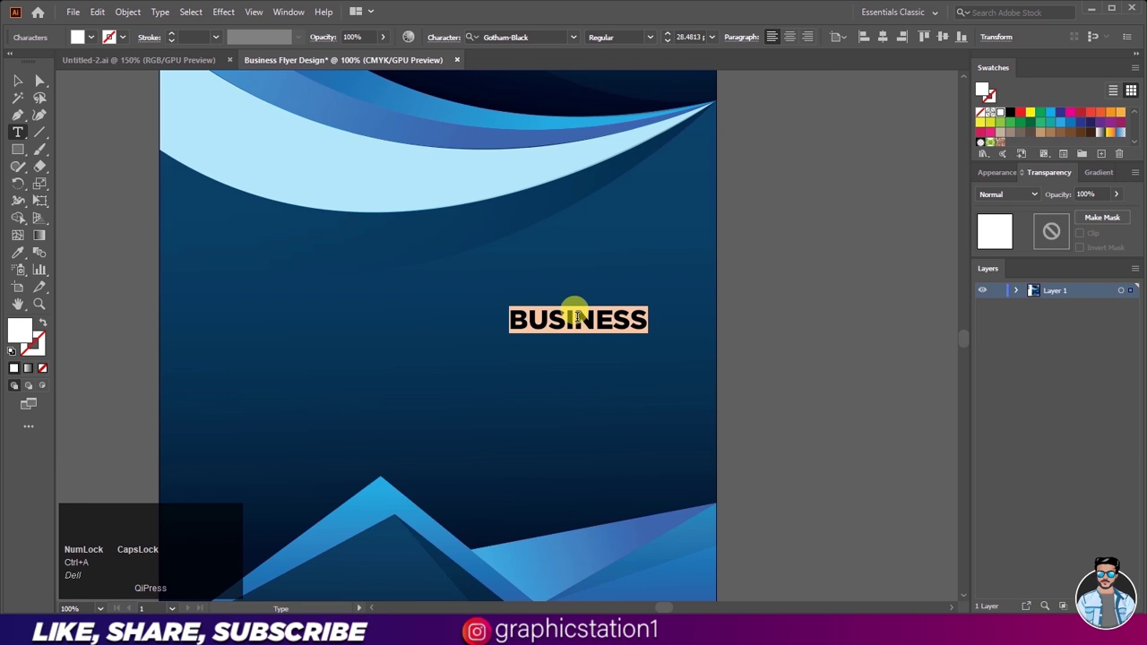
- Retype the copied word in the middle of the flyer as HEADLINE
text(headline)
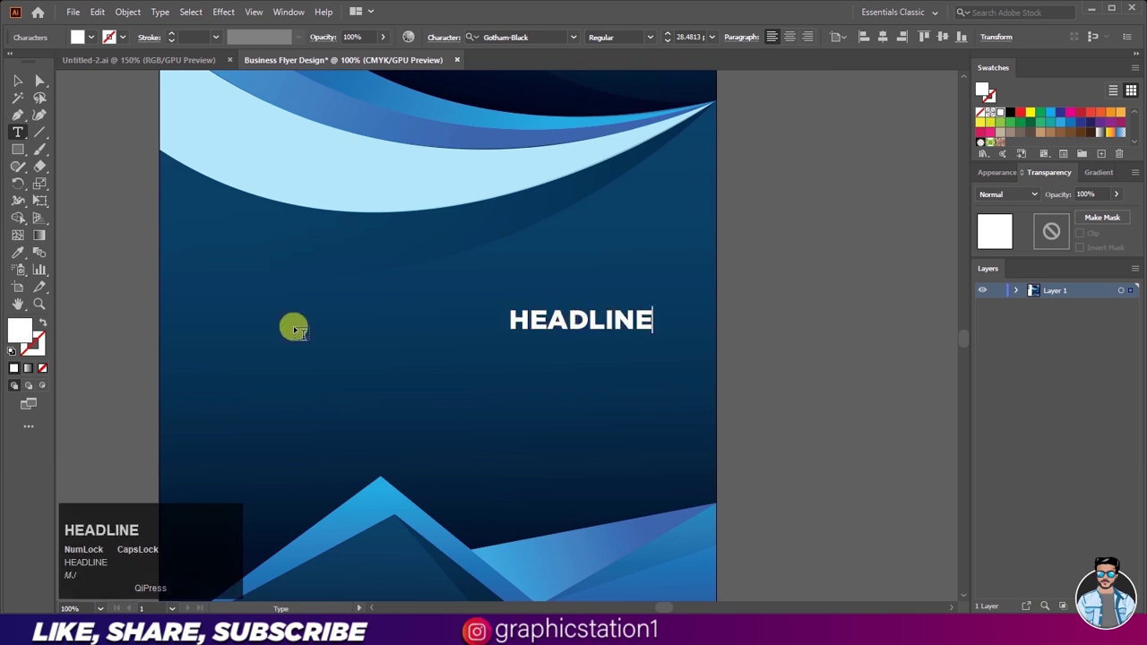
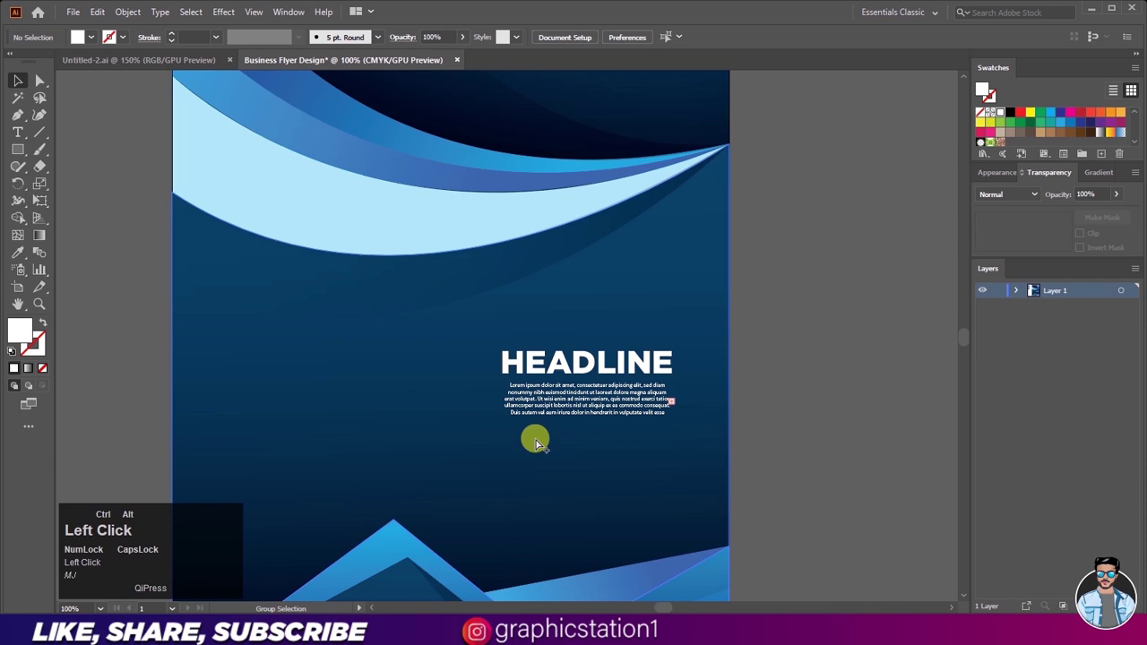
scroll(up, 3)
scroll(up, 3)
- Add a lorem ipsum text area beneath HEADLINE, shrunk to four centred lines as point type
drag(588, 377, 820, 189)
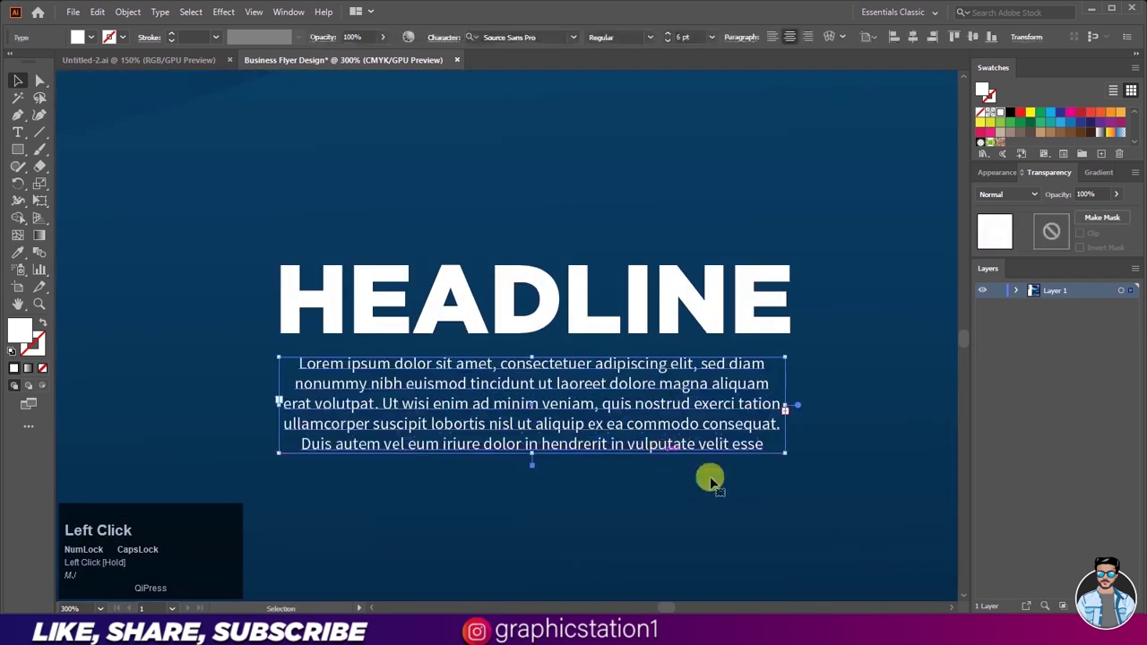
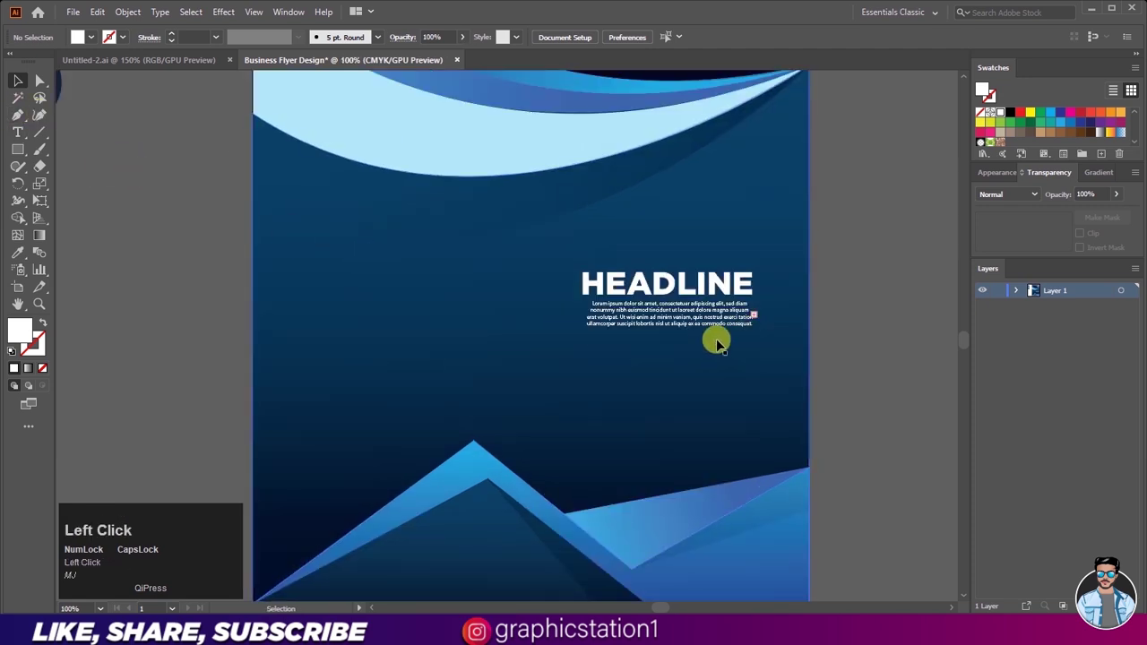
scroll(up, 3)
drag(547, 341, 771, 316)
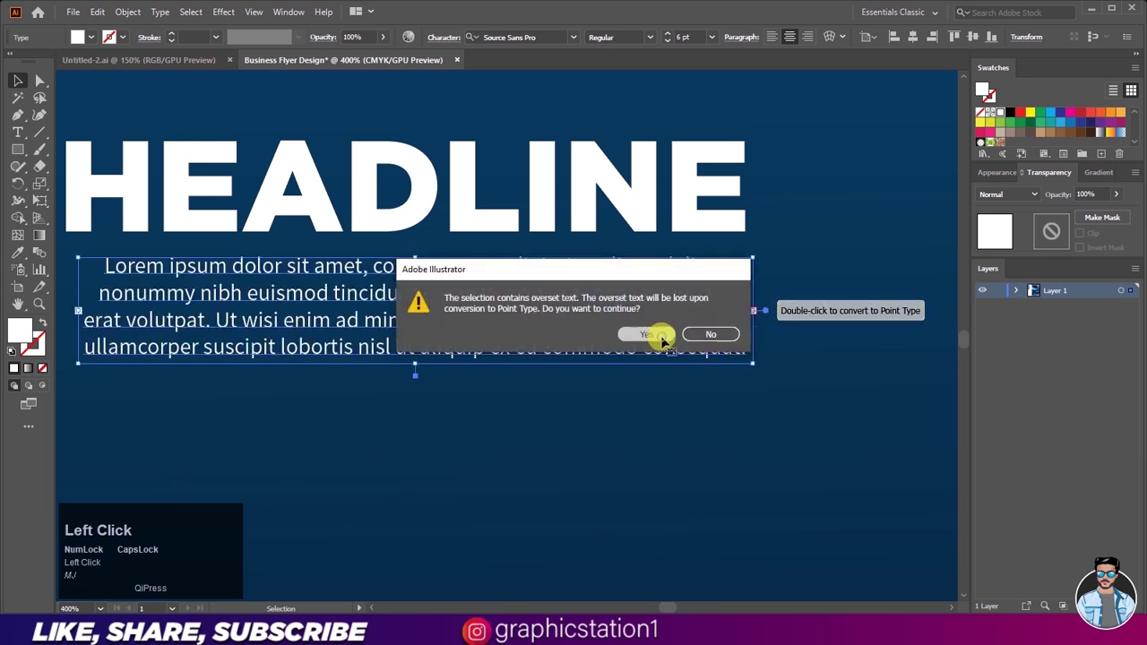
scroll(down, 3)
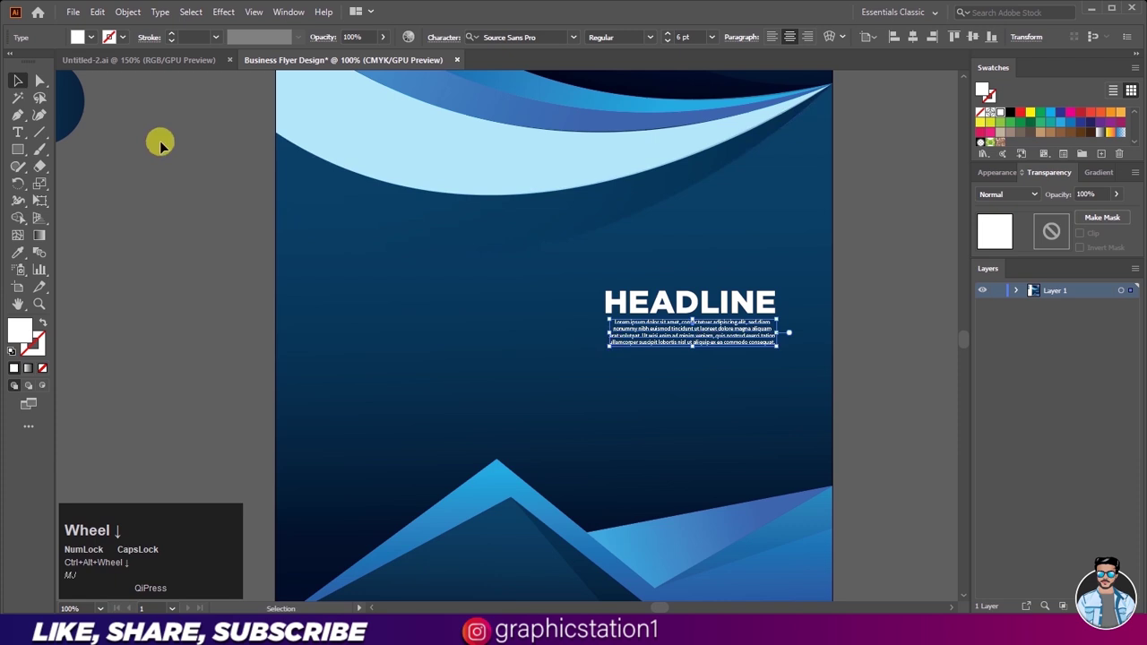
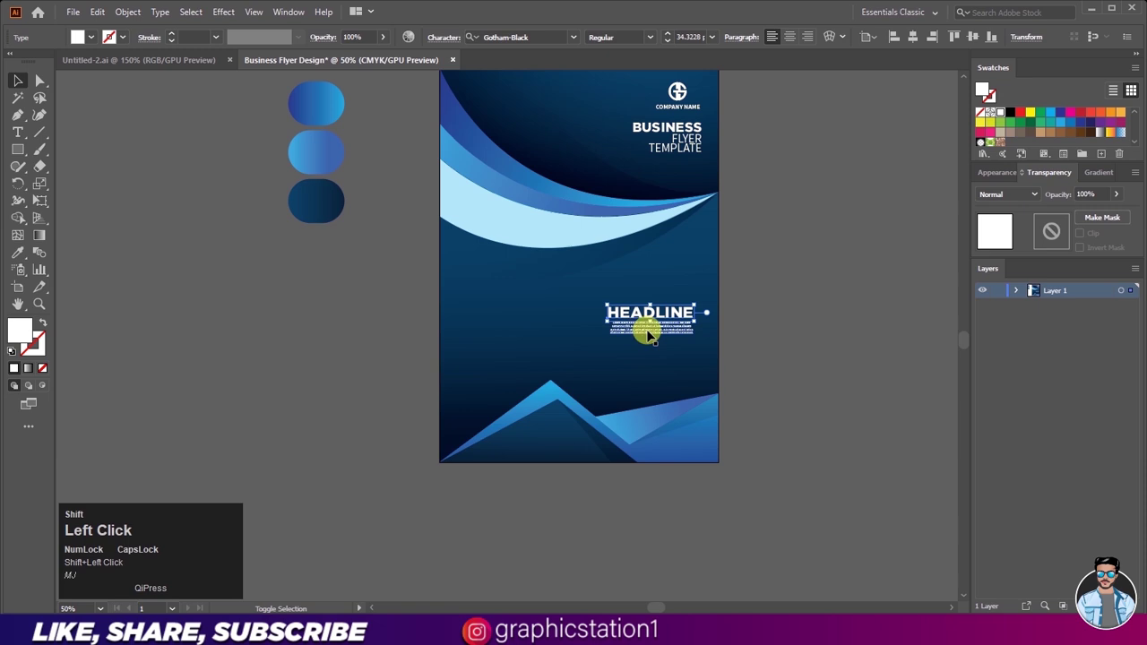
- Alt-drag three evenly spaced copies of the paragraph onto the flyer's left side
click(663, 331)
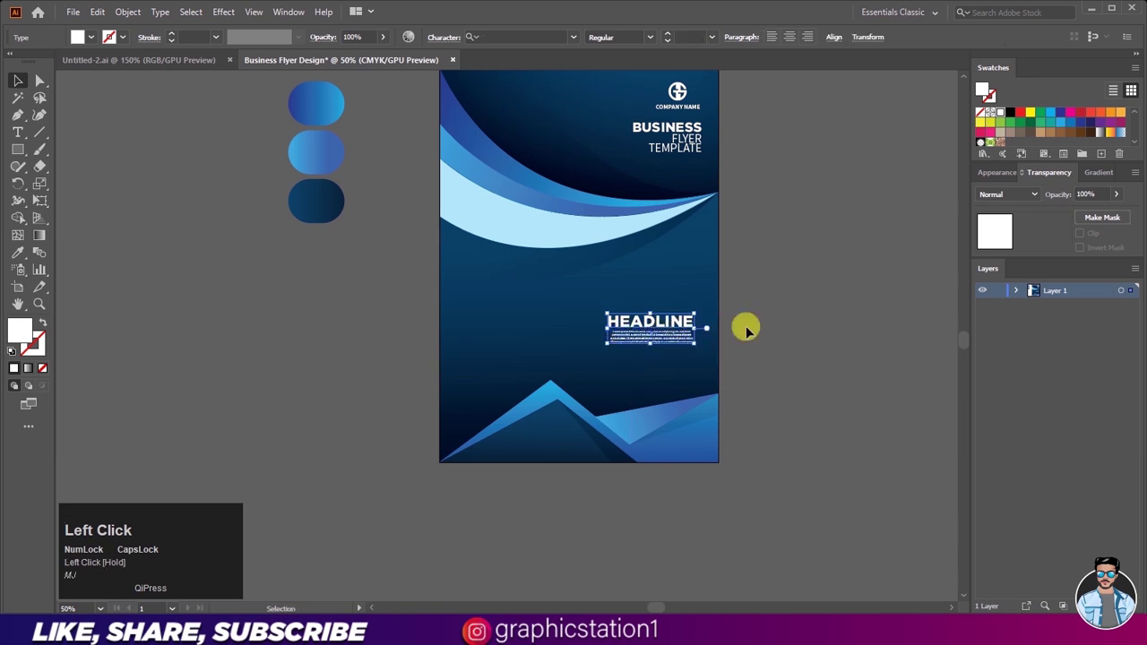
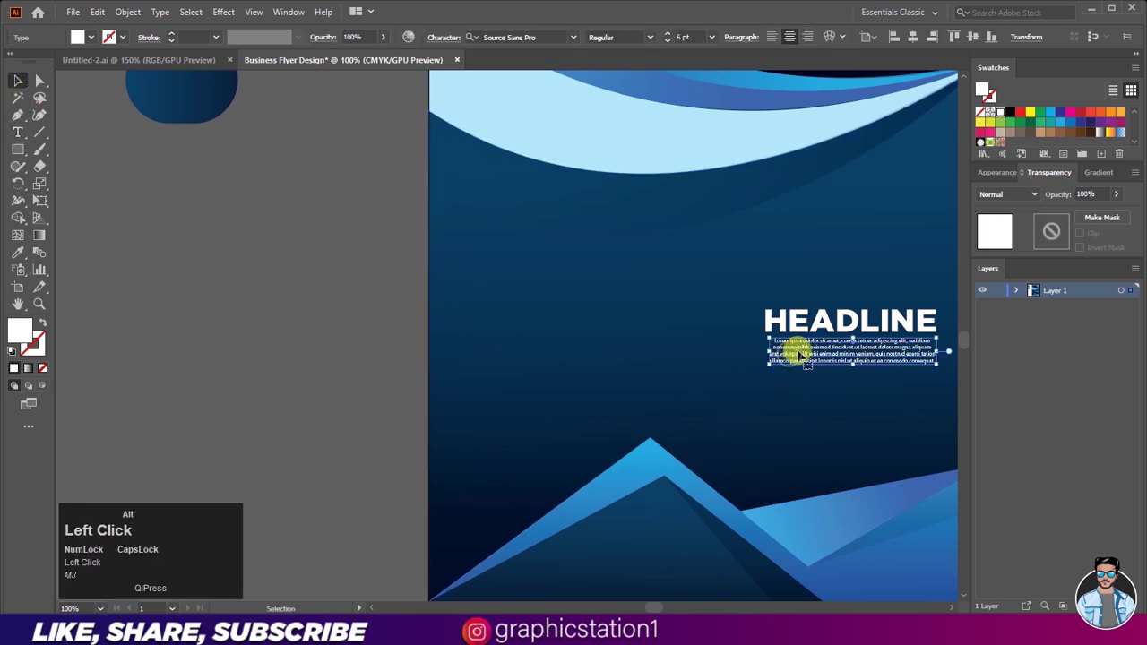
drag(557, 311, 532, 316)
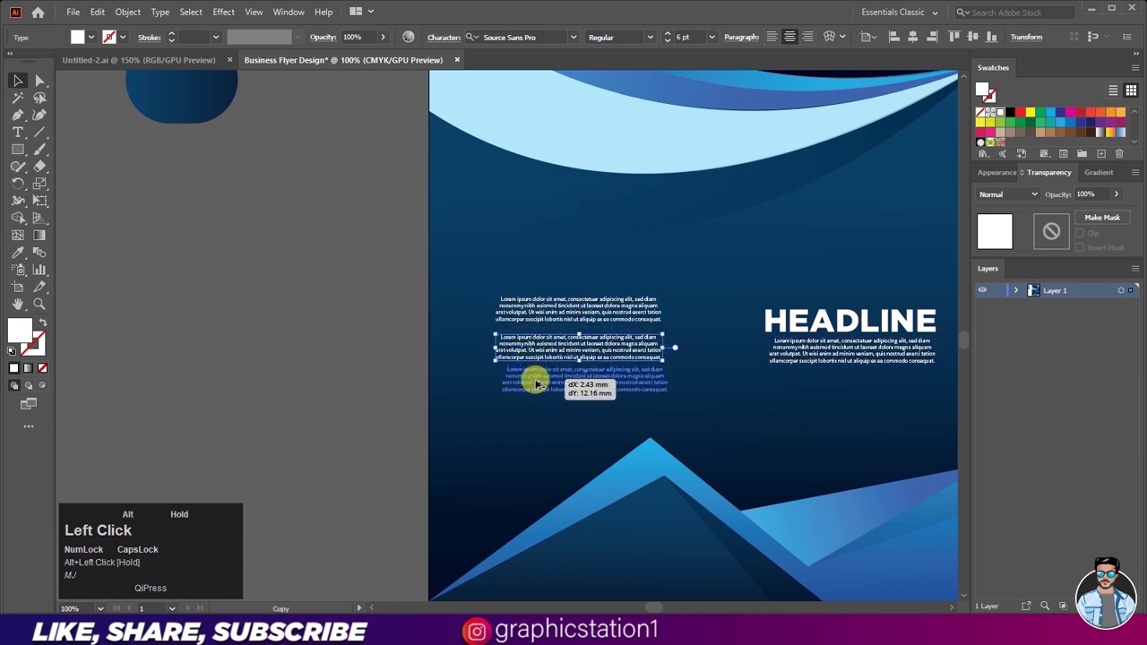
scroll(up, 3)
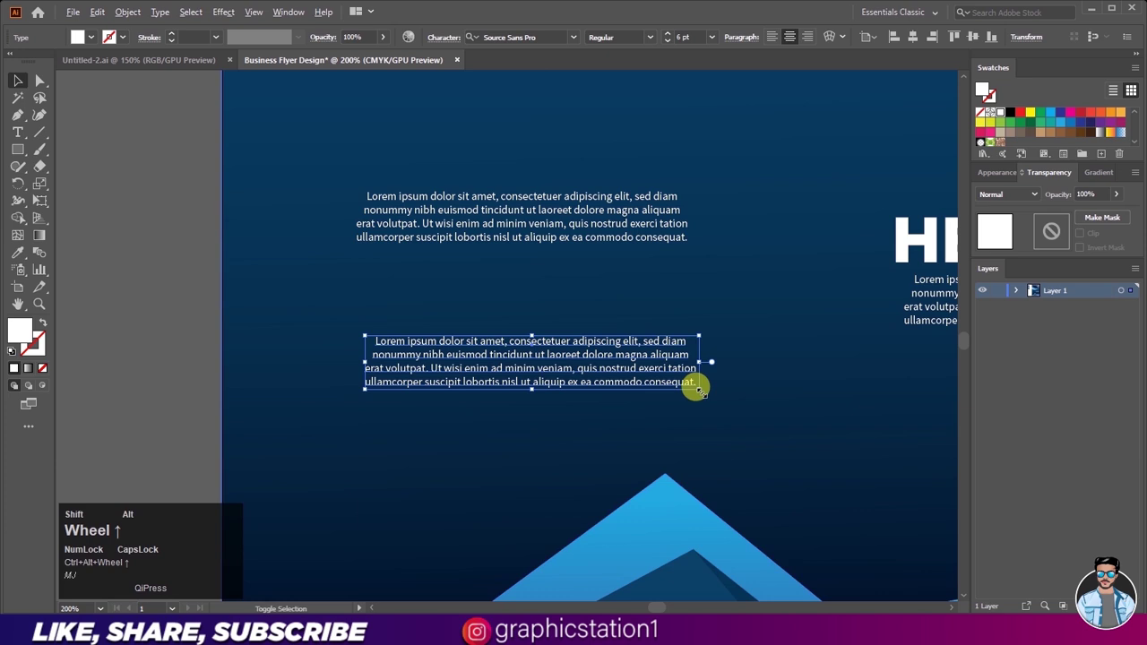
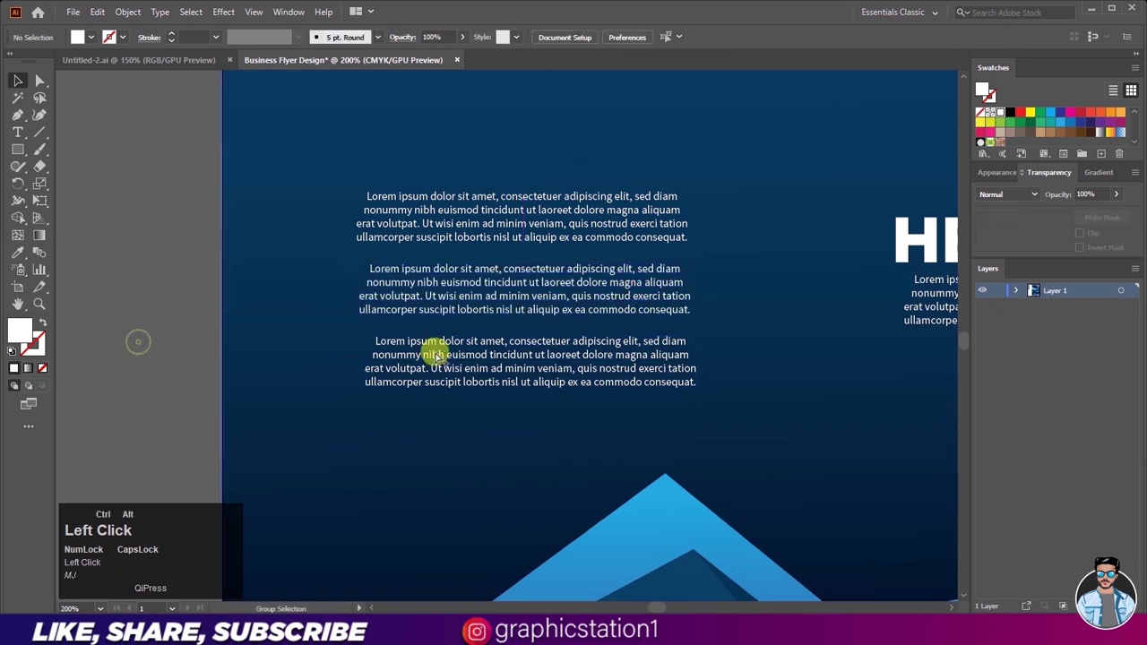
scroll(down, 3)
scroll(up, 3)
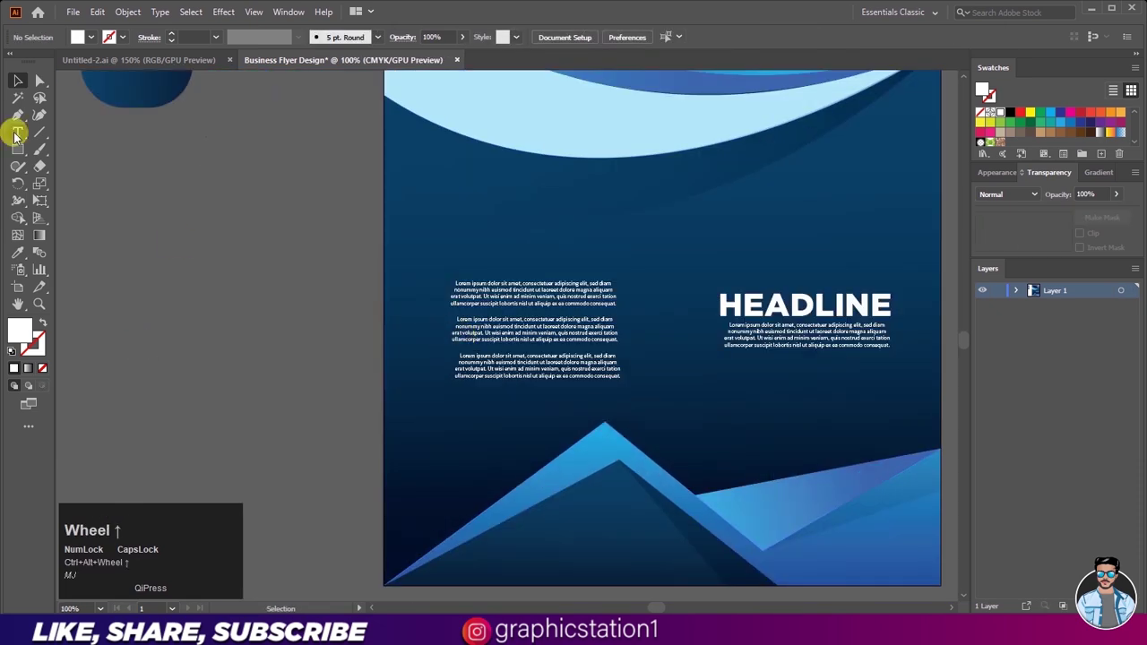
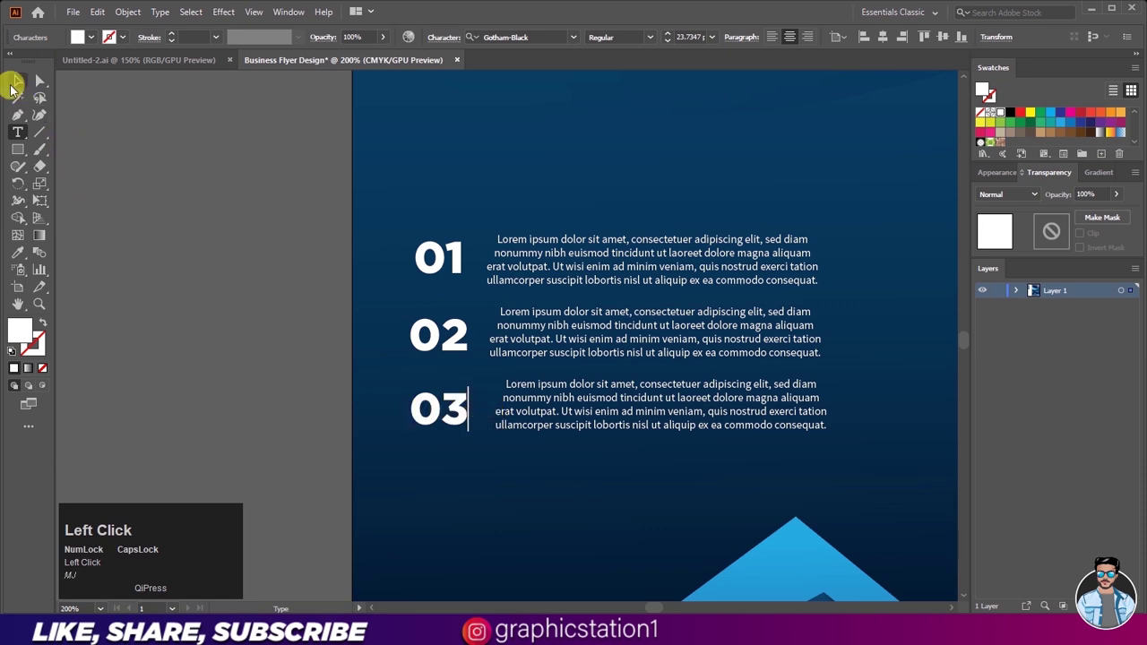
- Type 01, 02 and 03 in Gotham Black to the left of the three stacked paragraphs
scroll(down, 3)
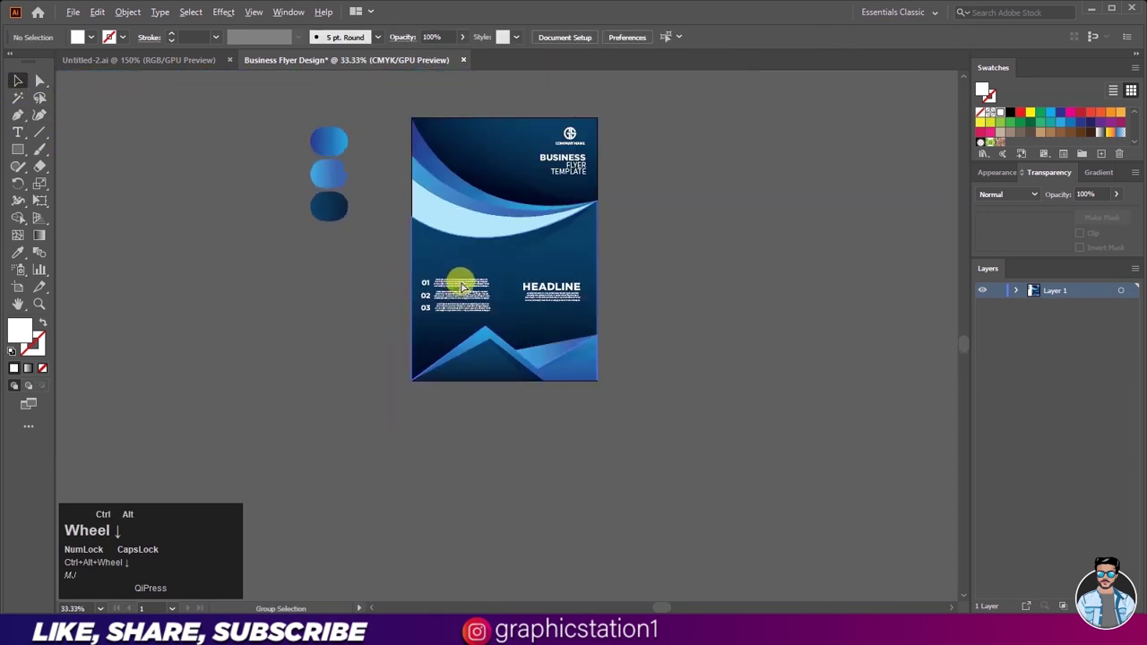
scroll(up, 3)
scroll(down, 3)
scroll(up, 3)
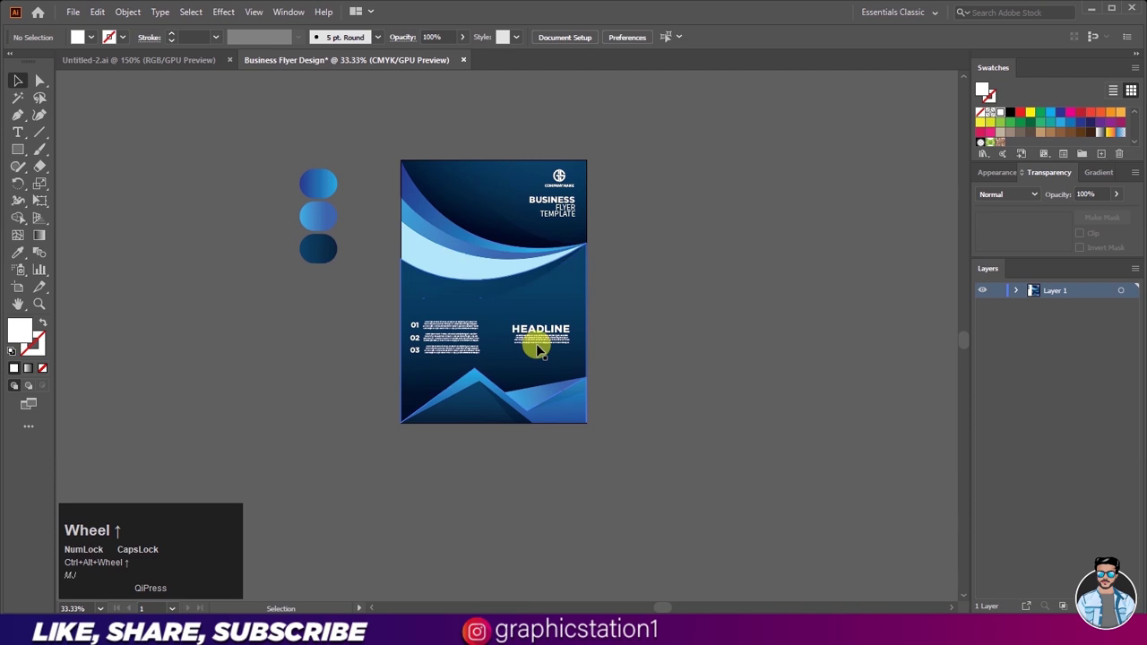
scroll(down, 3)
scroll(up, 3)
scroll(up, 3)
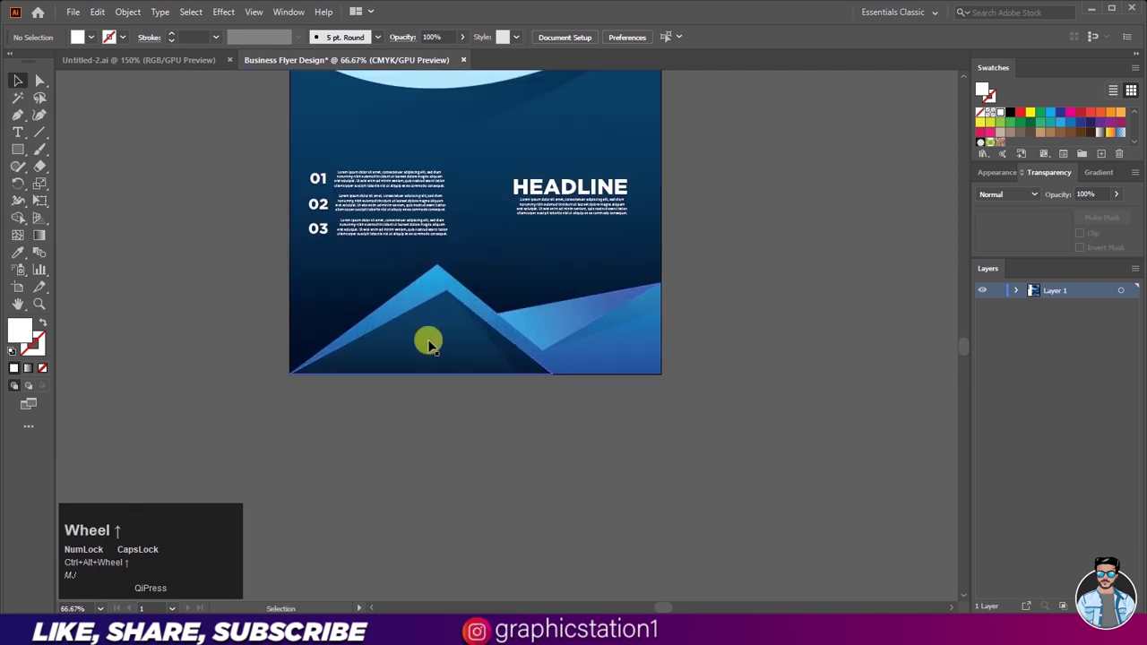
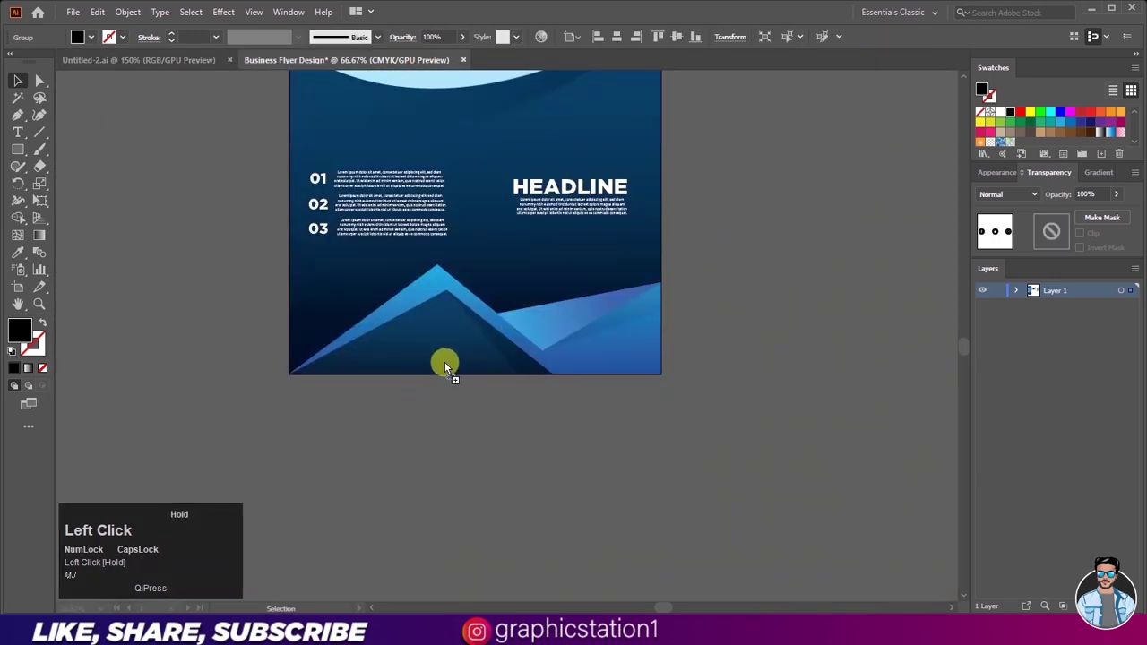
- Create a new text line above the social icons reading 'Follow US'
scroll(up, 3)
scroll(up, 3)
drag(378, 371, 550, 461)
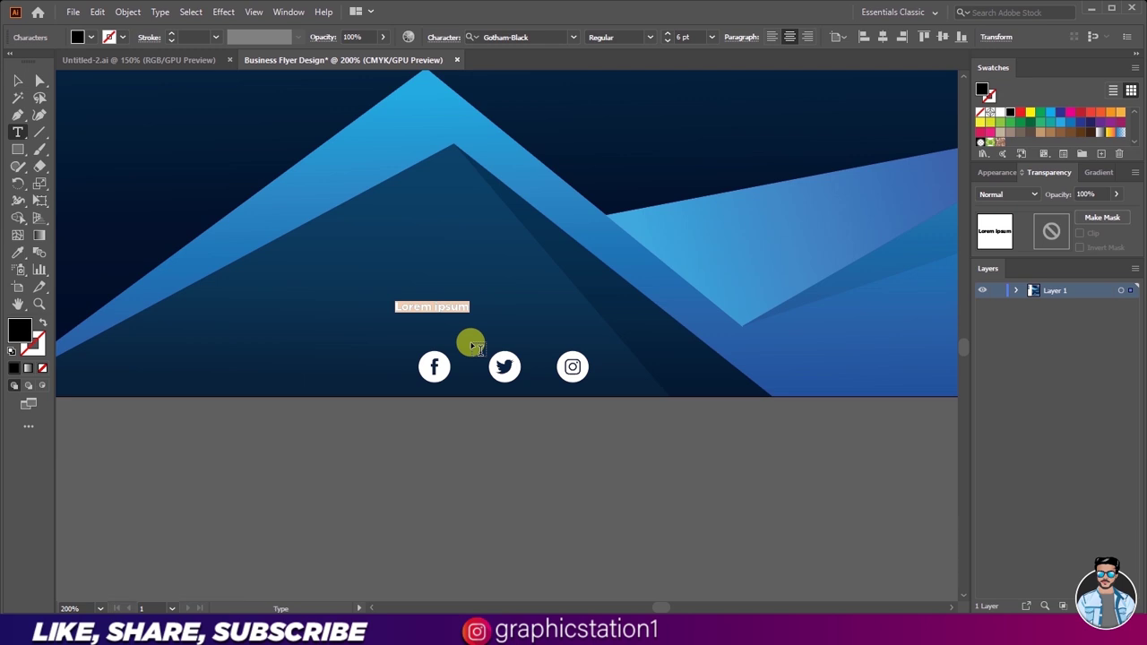
key(Caps_Lock)
key(shift+f)
text(ollow)
key(space)
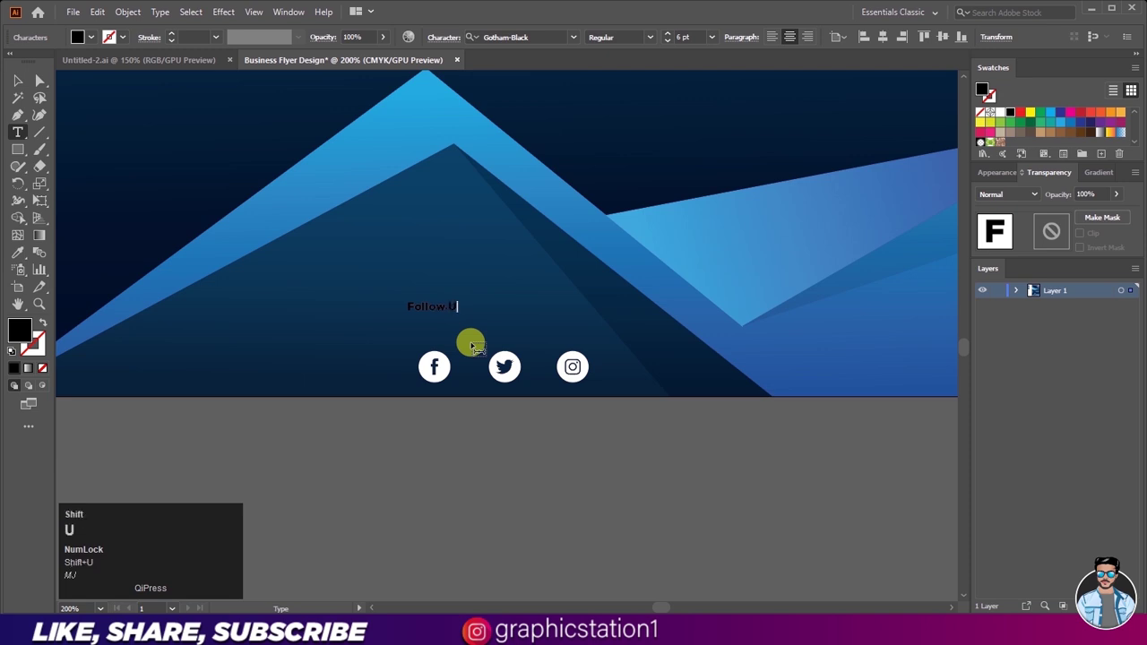
- Position the white Follow US caption centred just above the three social icons
drag(428, 350, 534, 337)
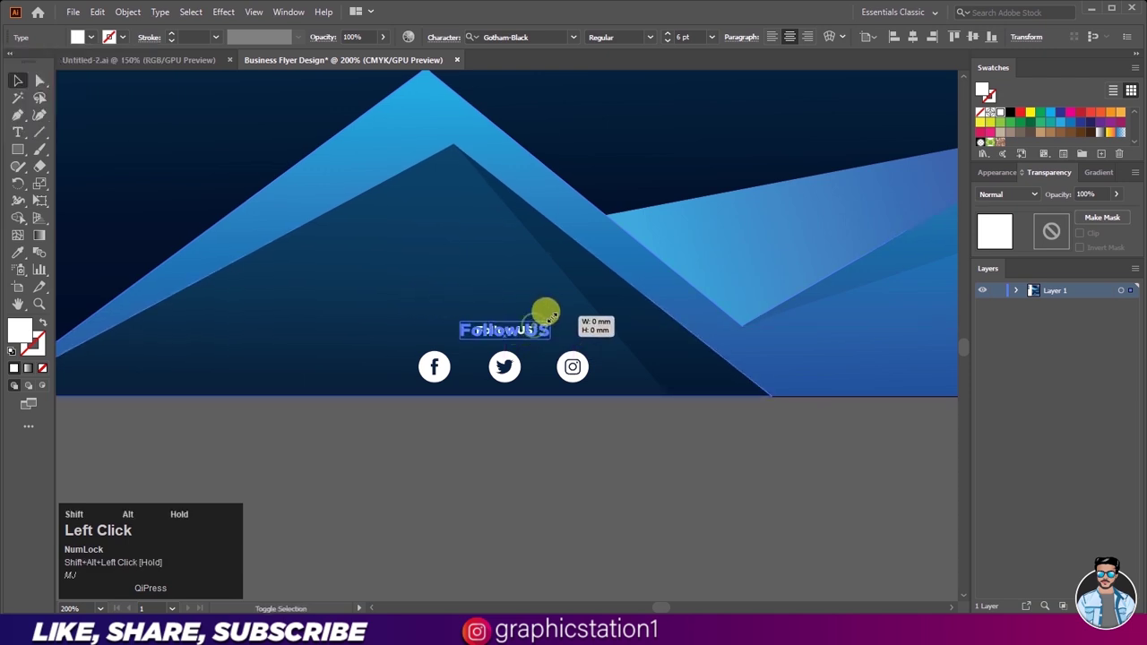
drag(533, 337, 567, 350)
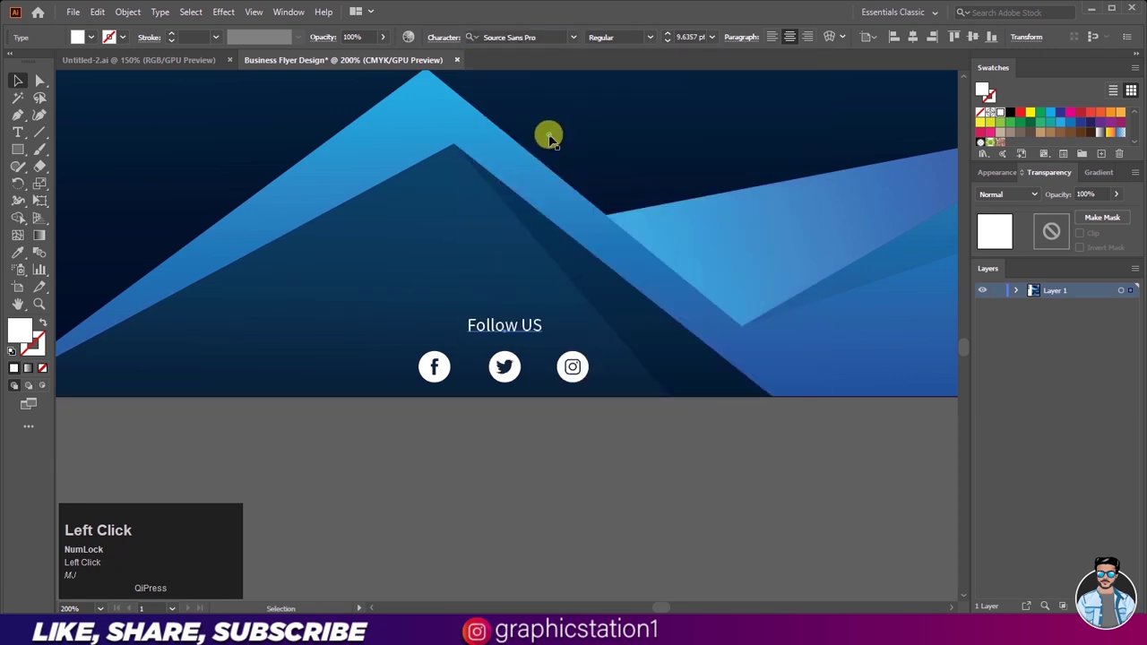
scroll(down, 3)
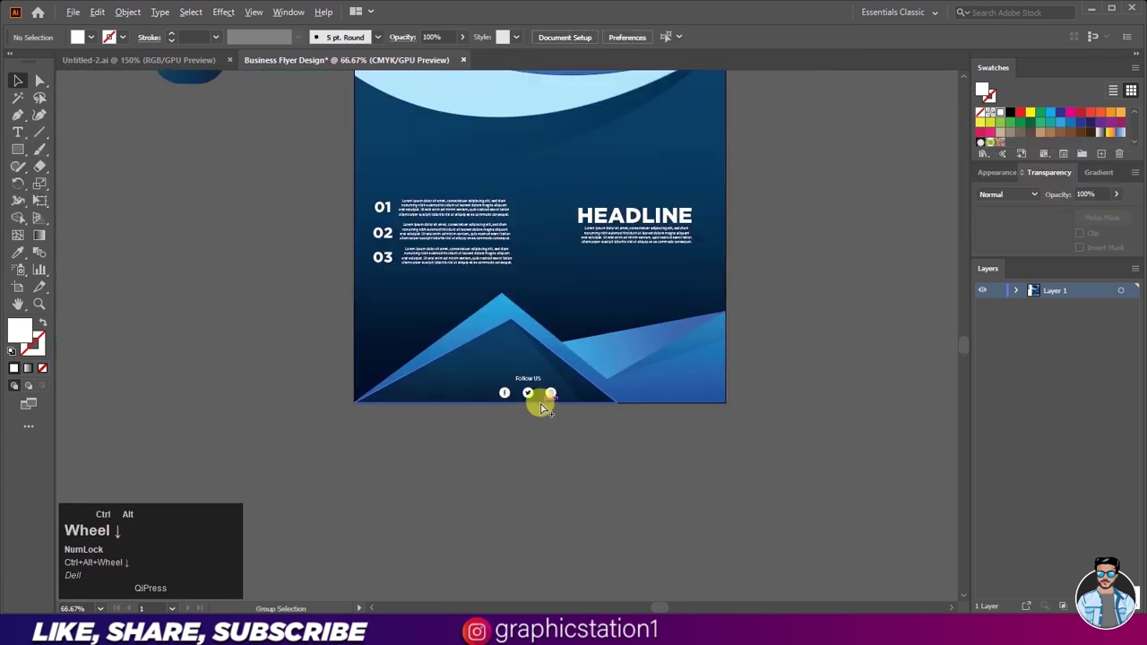
- Retype a copy of the caption as CONTACT US
scroll(up, 3)
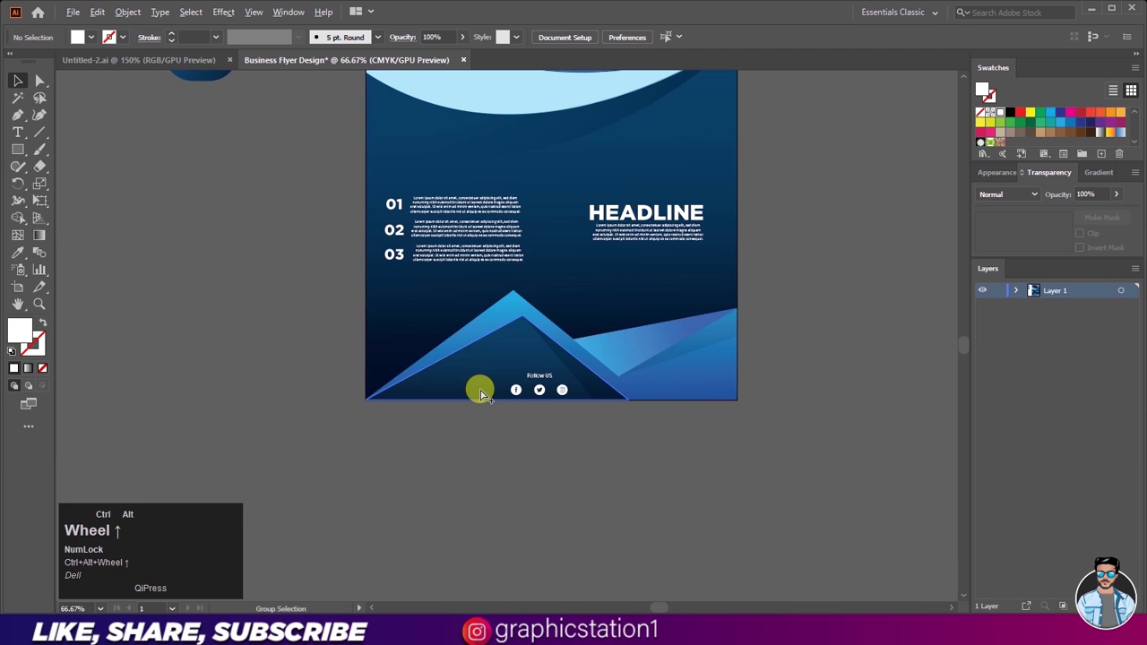
scroll(up, 3)
click(614, 367)
click(662, 378)
key(ctrl+a)
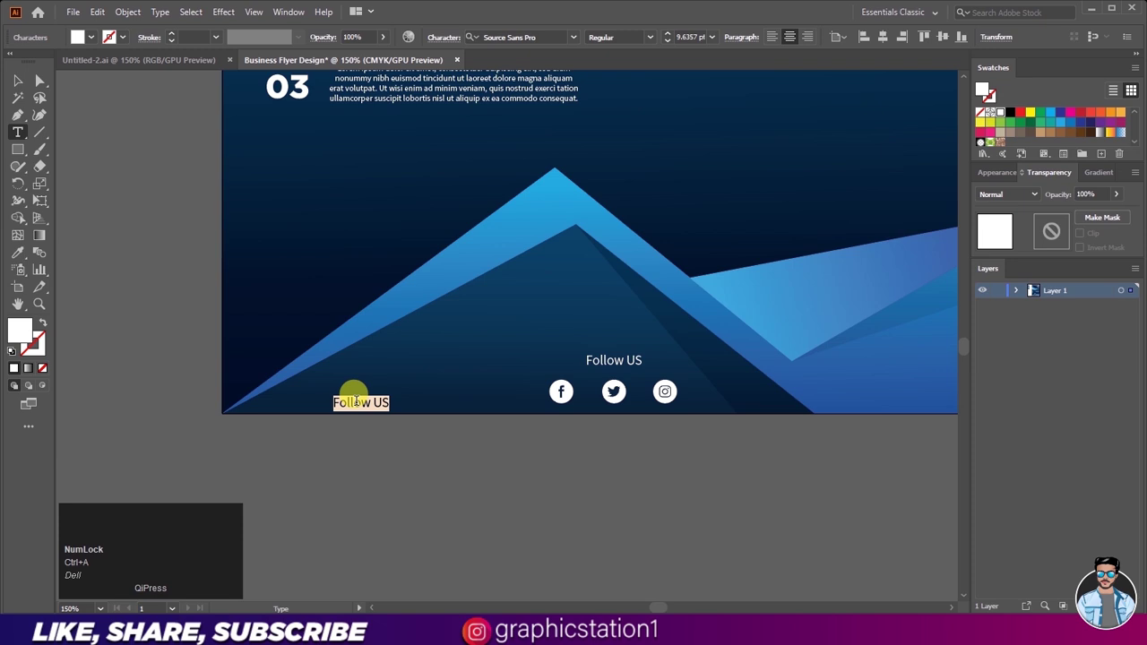
key(Caps_Lock)
text(cotac)
key(space)
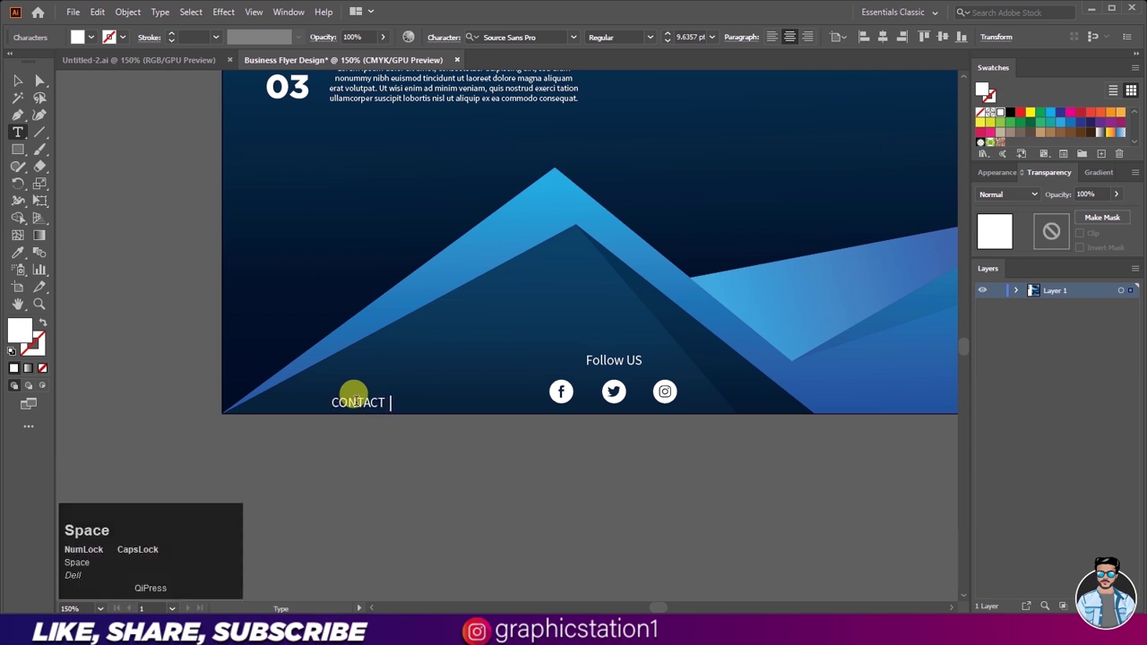
key(BackSpace)
text(us)
text(us)
click(661, 378)
drag(661, 379, 409, 413)
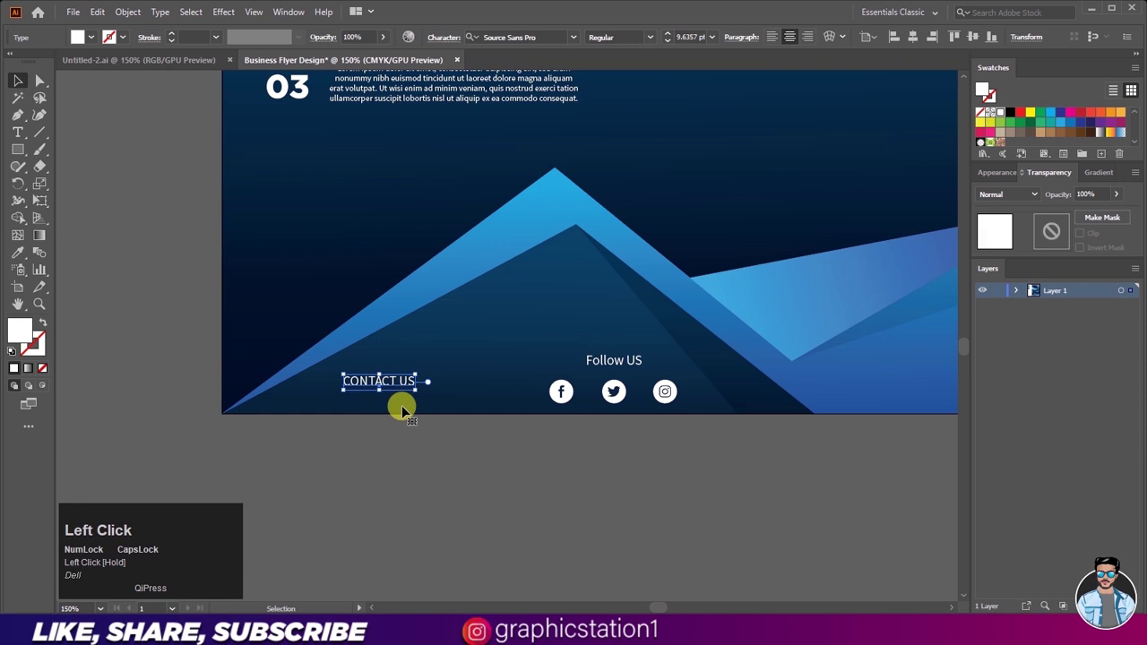
scroll(up, 3)
drag(368, 346, 369, 346)
key(ctrl+a)
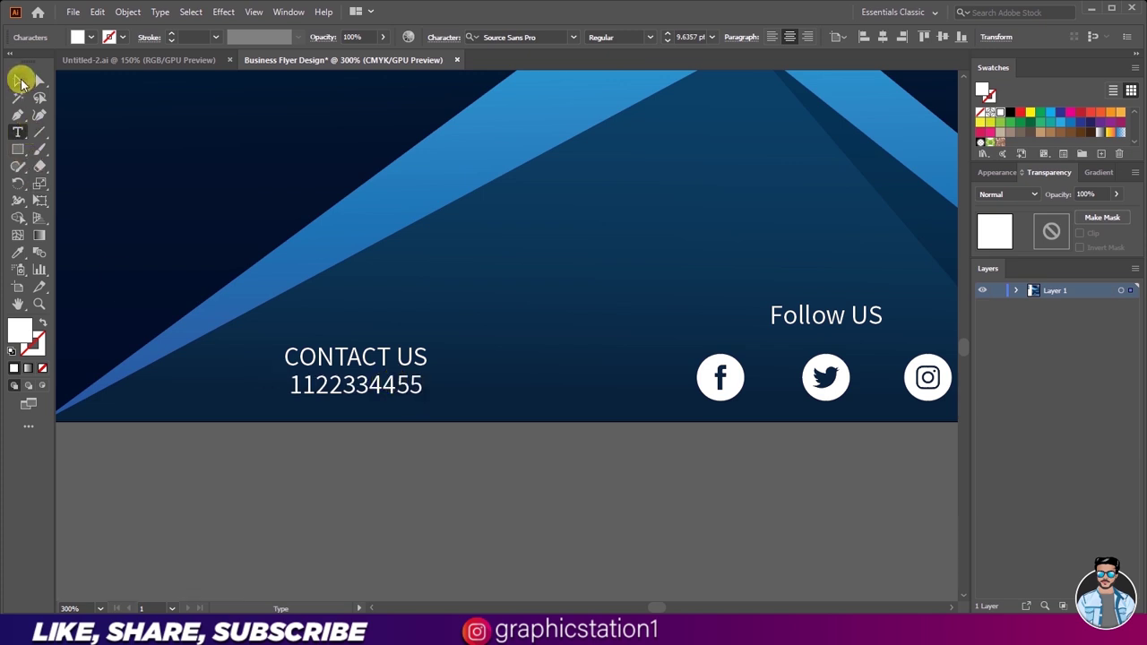
click(24, 89)
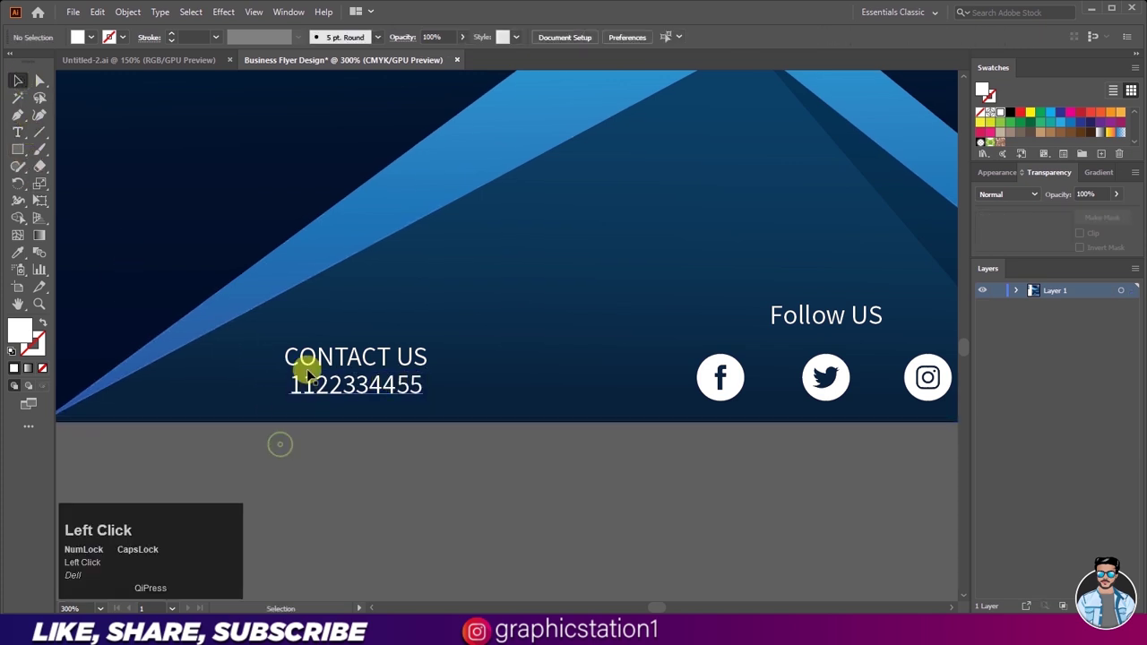
click(368, 346)
click(324, 377)
key(ctrl+a)
text(www)
key(BackSpace)
key(Caps_Lock)
text(www)
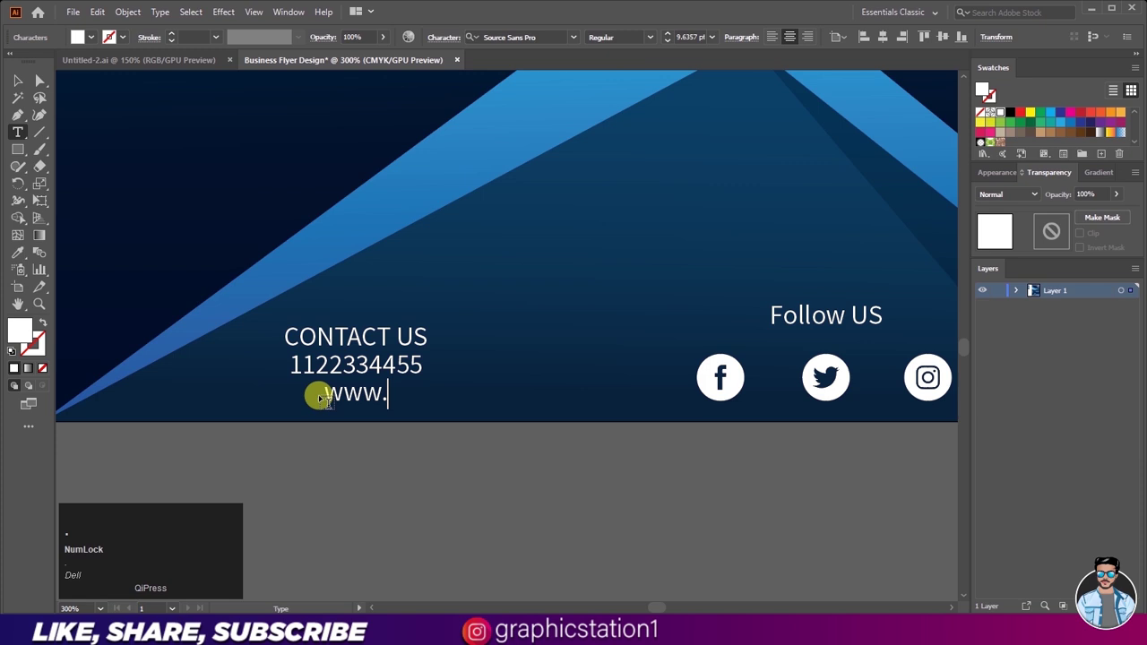
text(l)
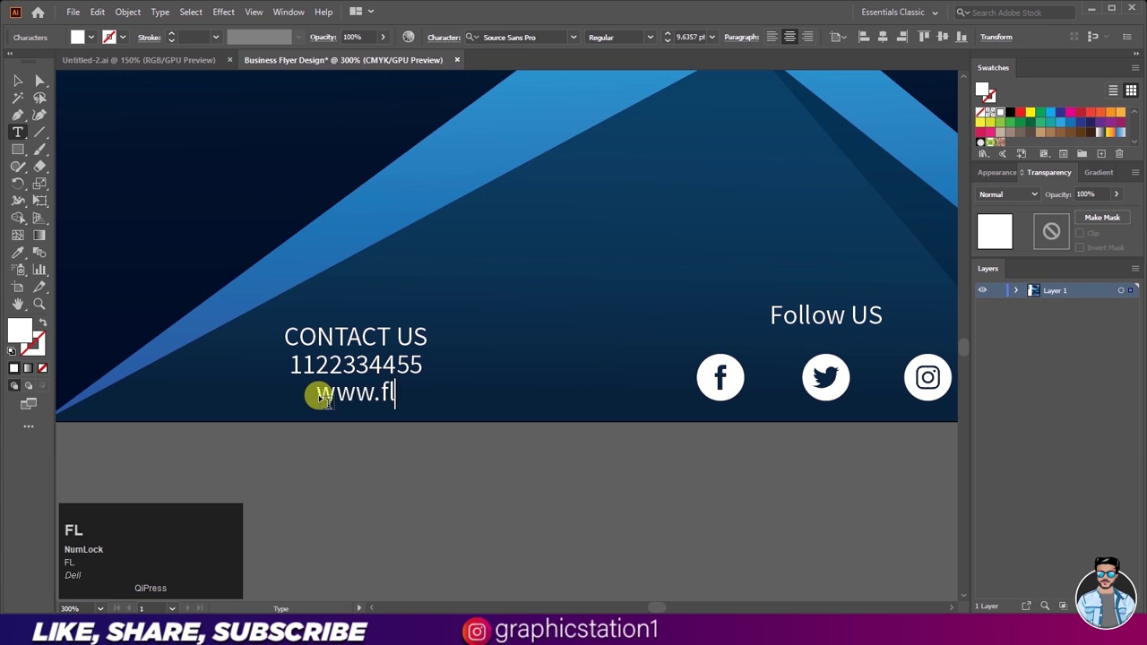
text(er)
text(esign)
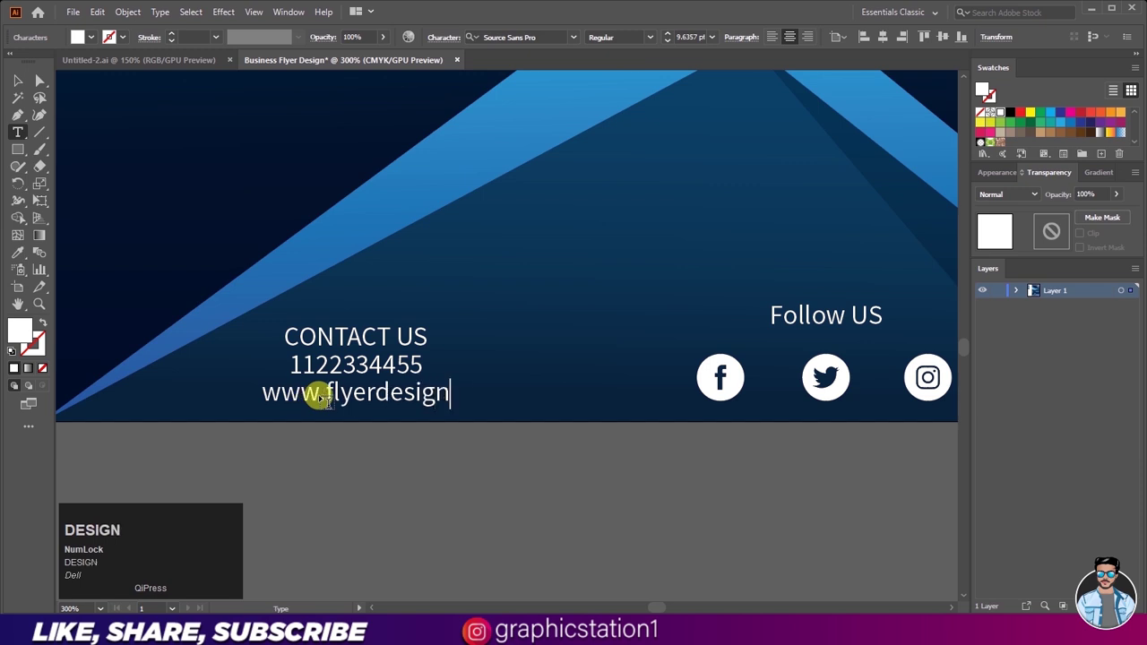
text(com)
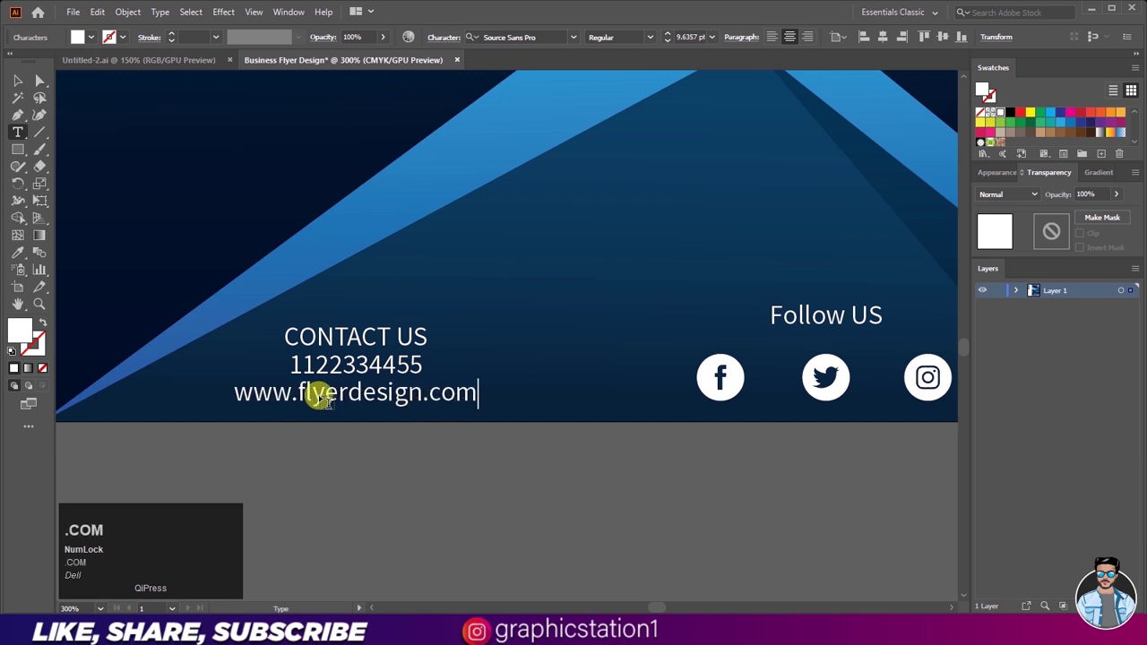
click(435, 386)
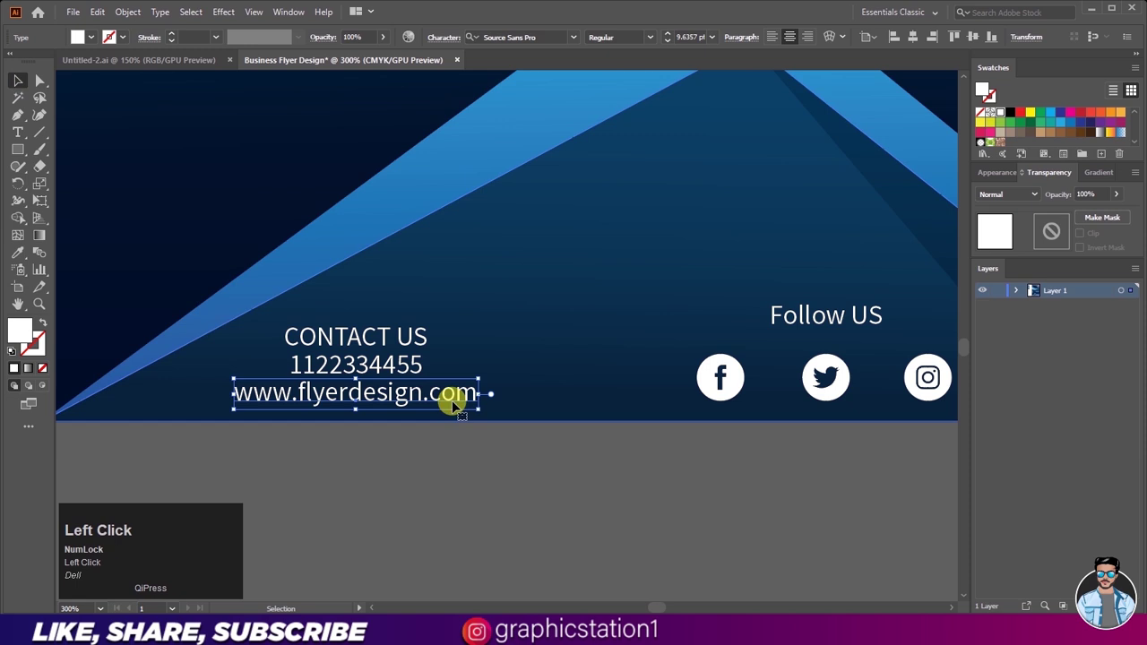
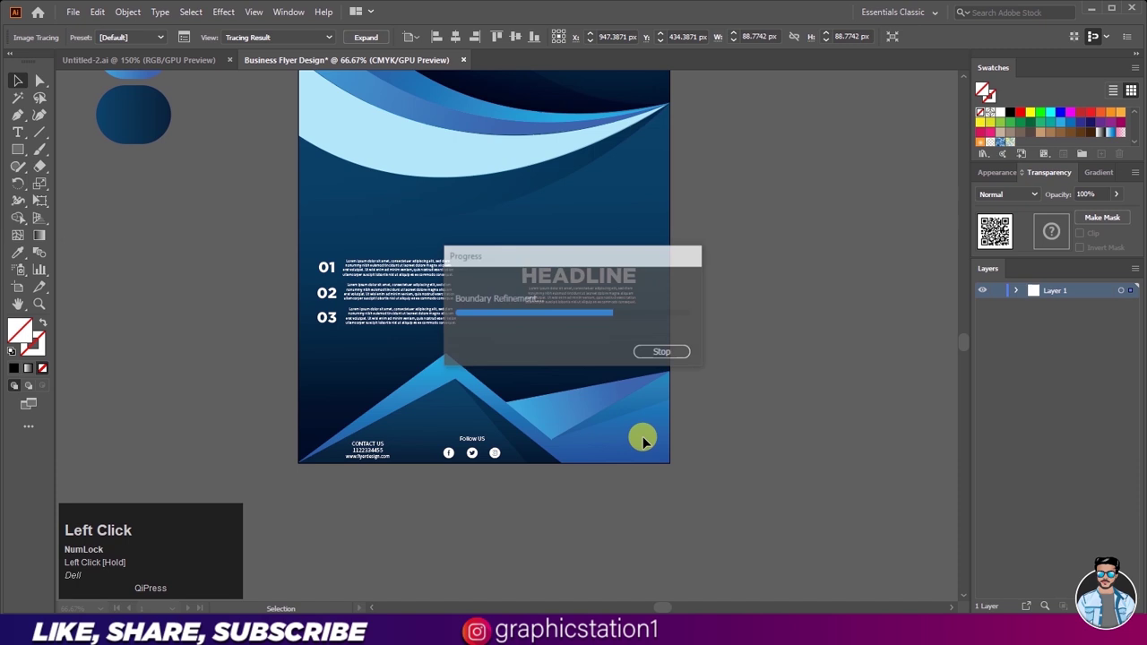
- Scroll the artboard to view the traced QR code in the bottom-right corner
scroll(up, 3)
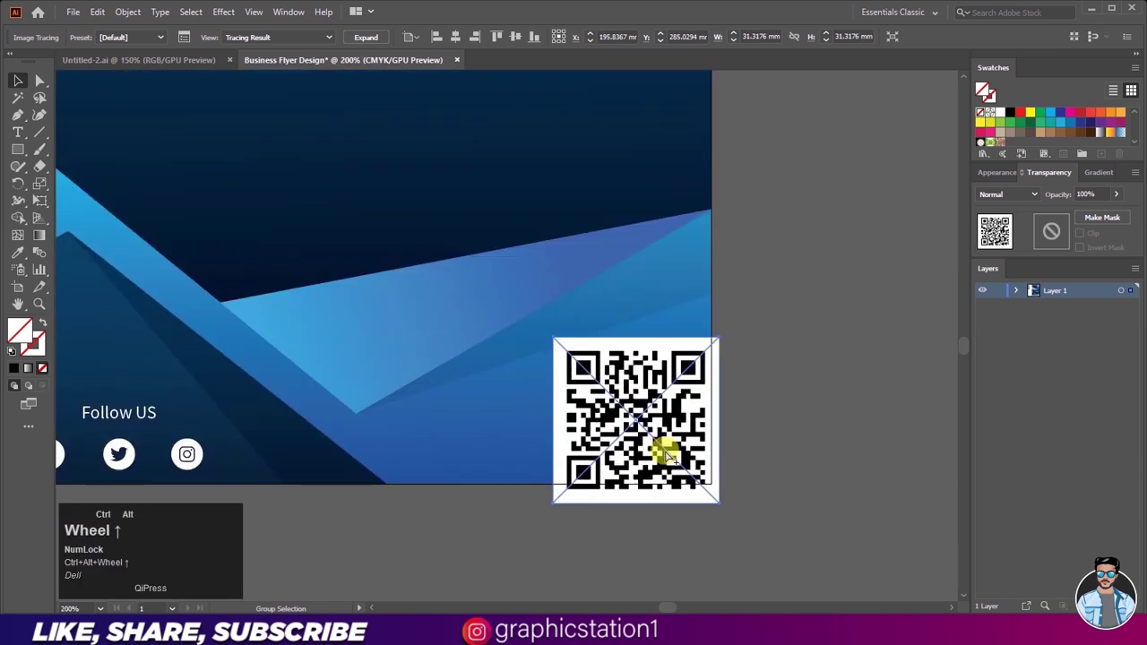
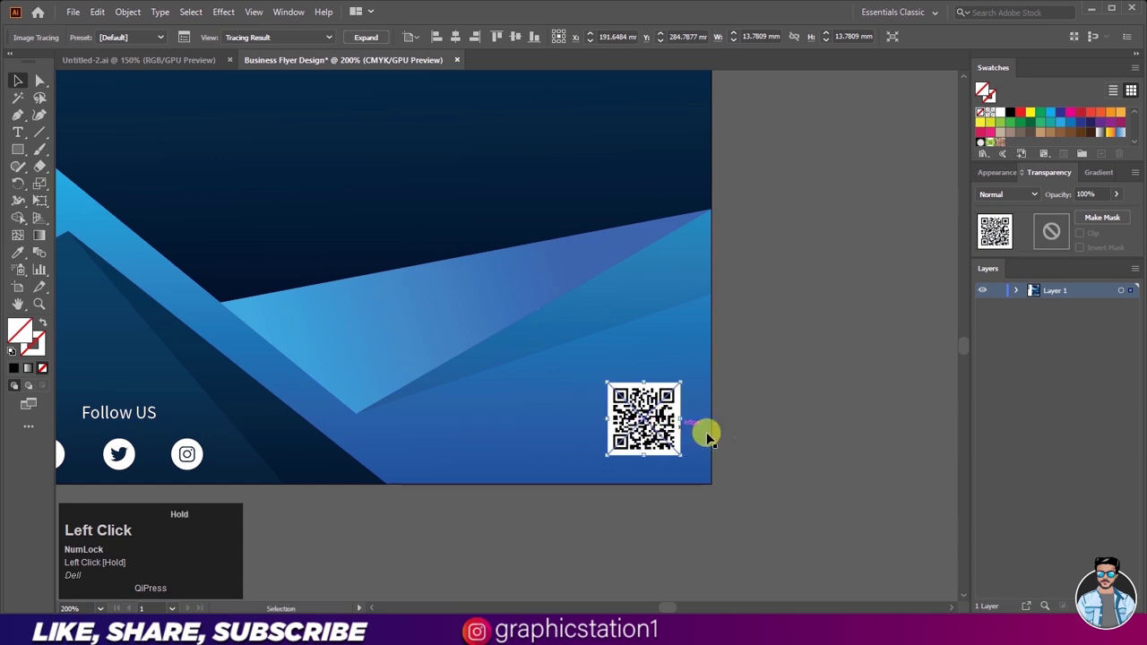
scroll(down, 3)
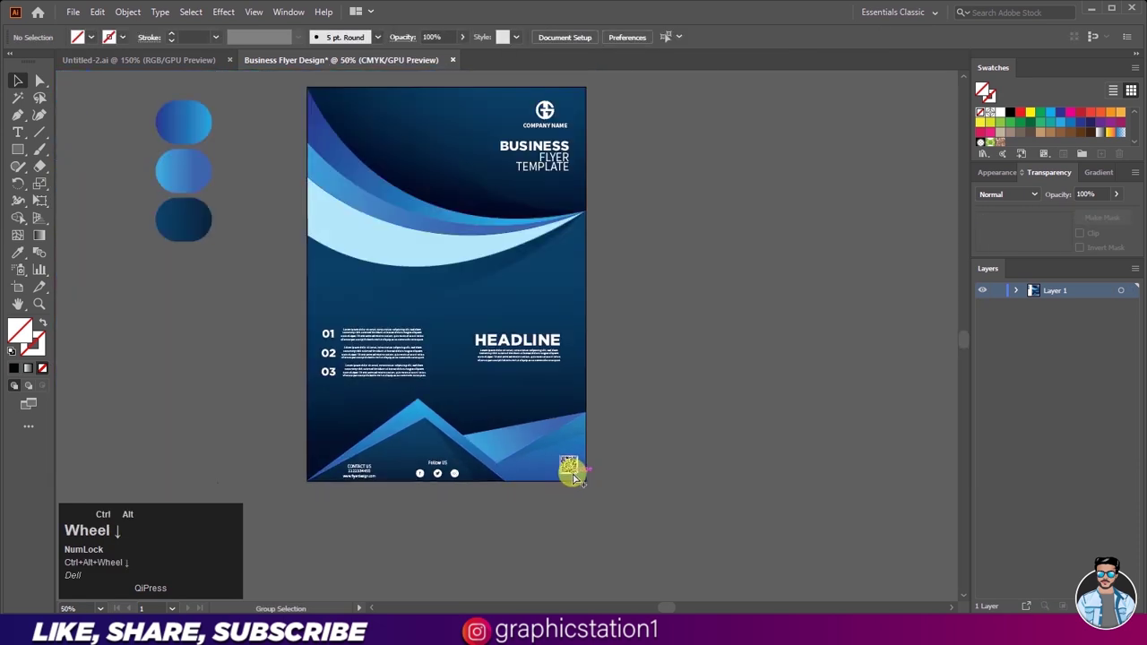
- Scale up the BUSINESS FLYER TEMPLATE title beneath the logo, then deselect everything
scroll(up, 3)
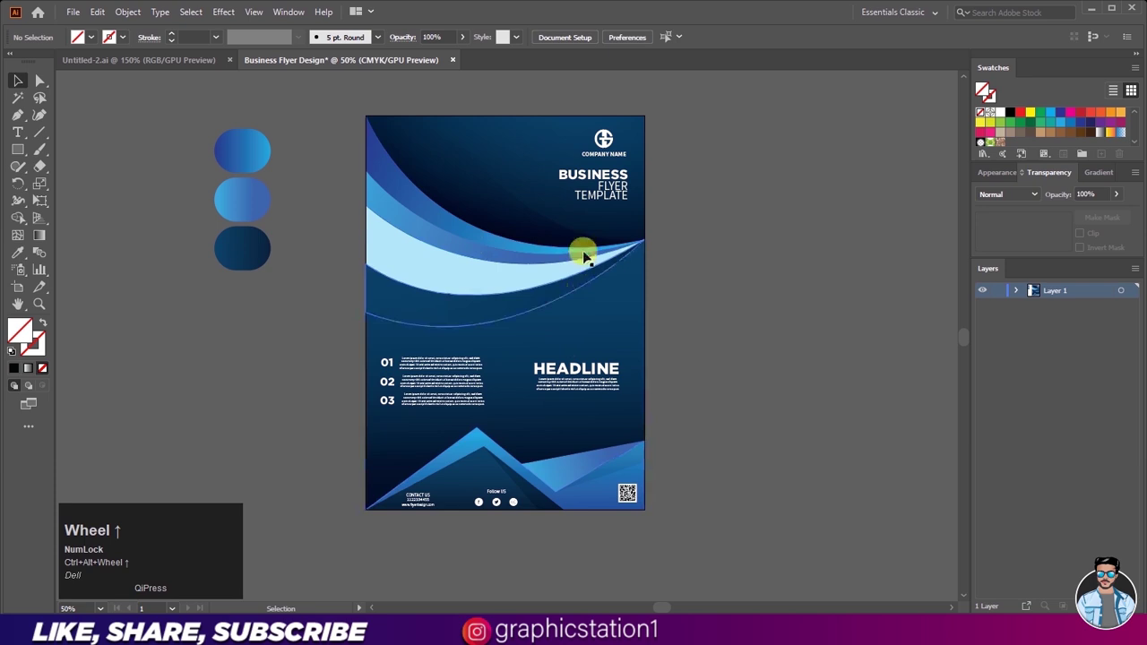
scroll(up, 3)
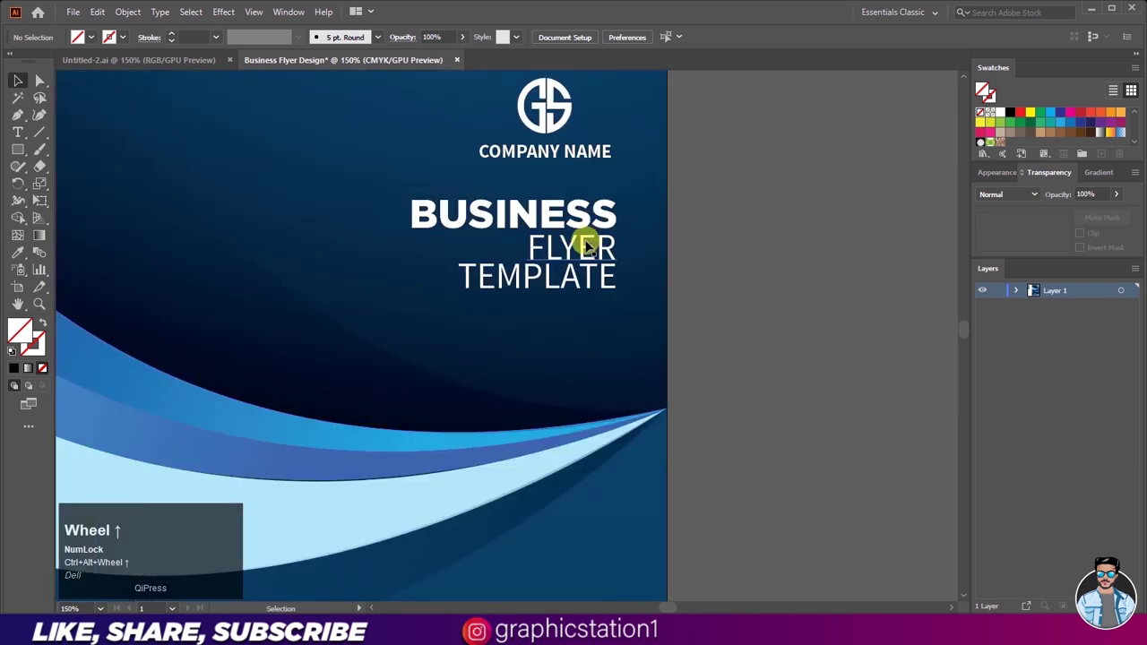
drag(591, 247, 570, 302)
click(606, 255)
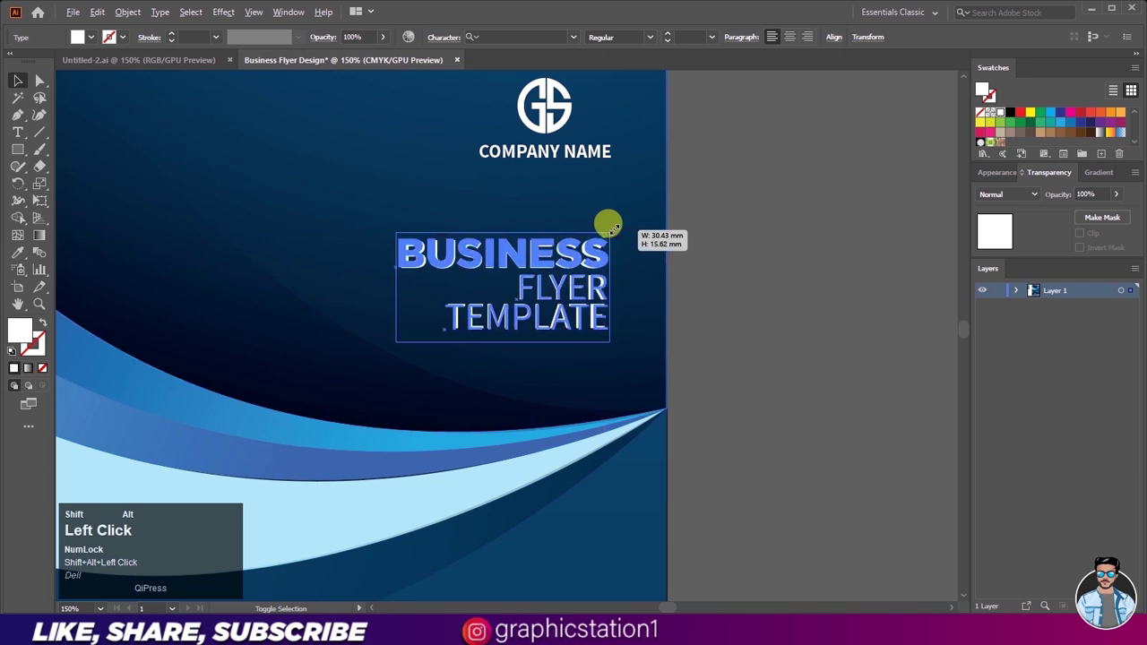
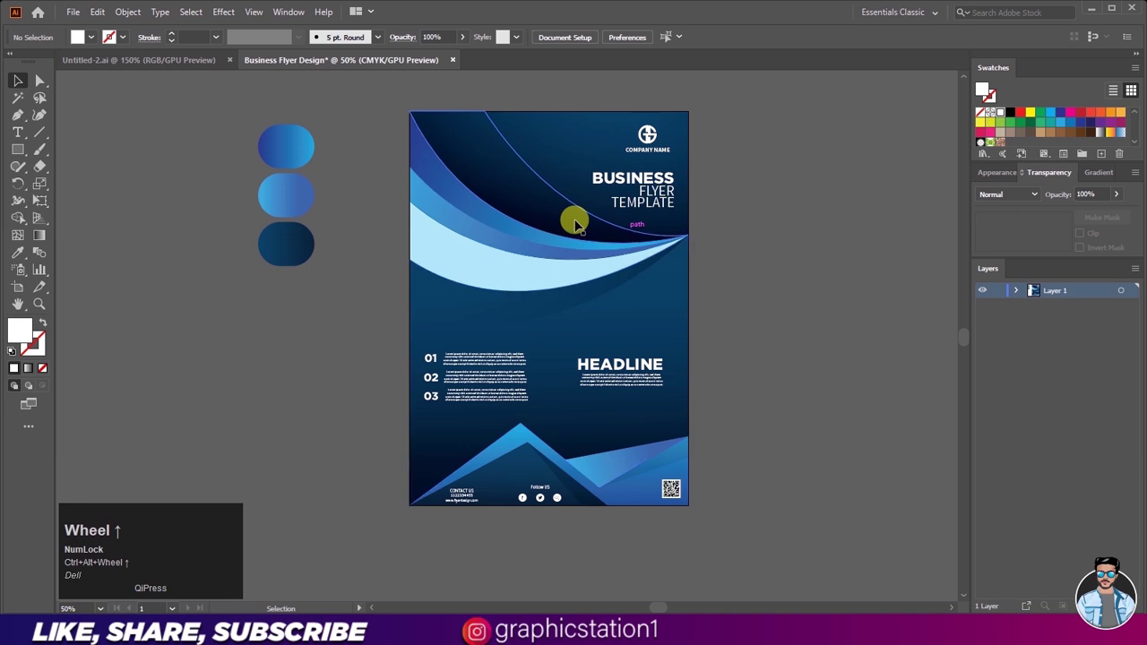
click(337, 401)
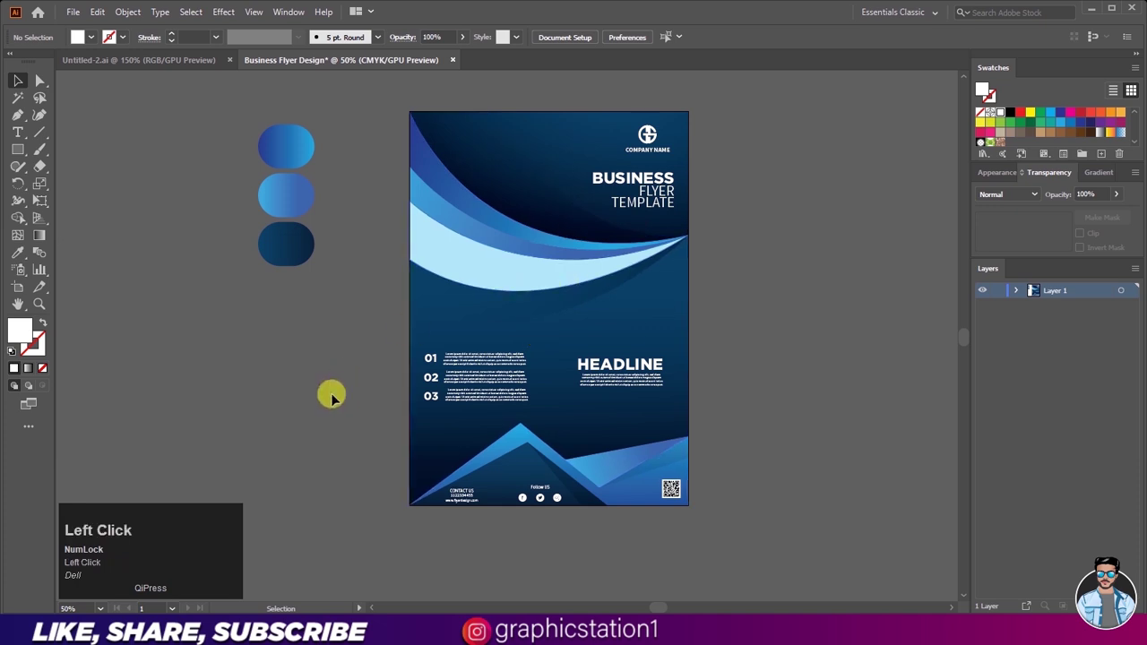
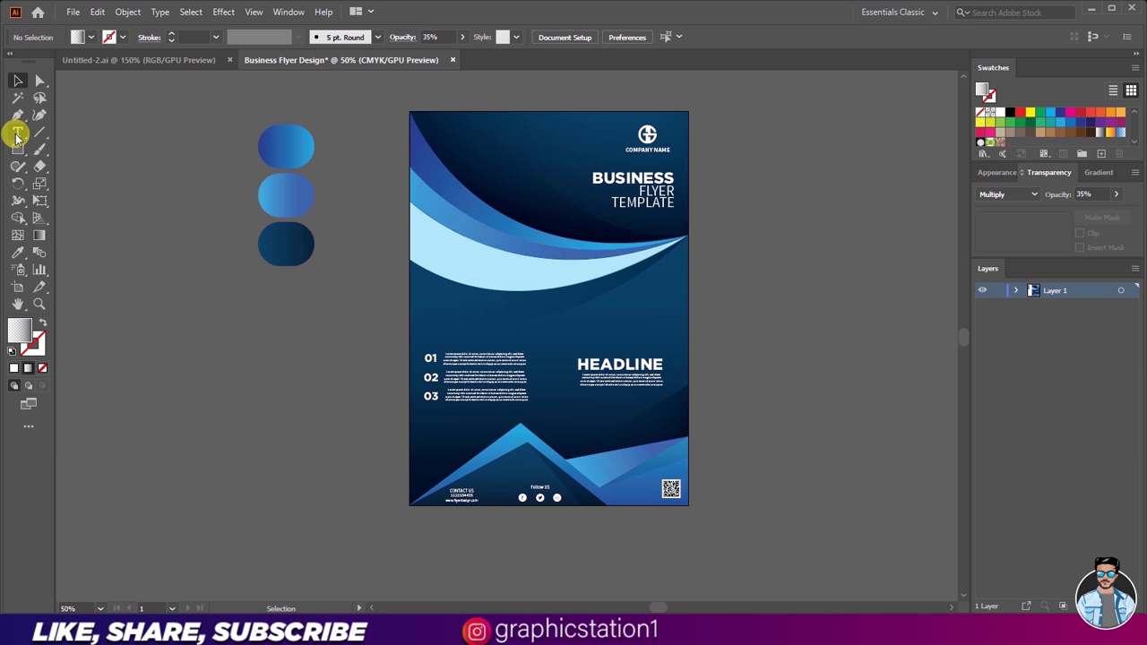
click(557, 492)
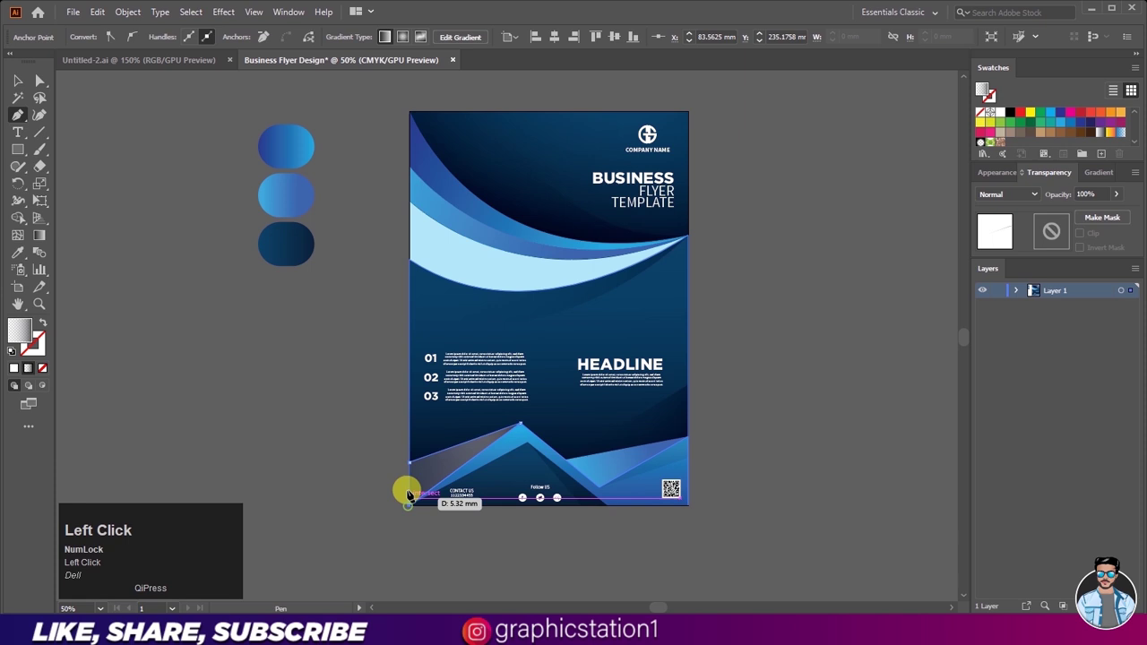
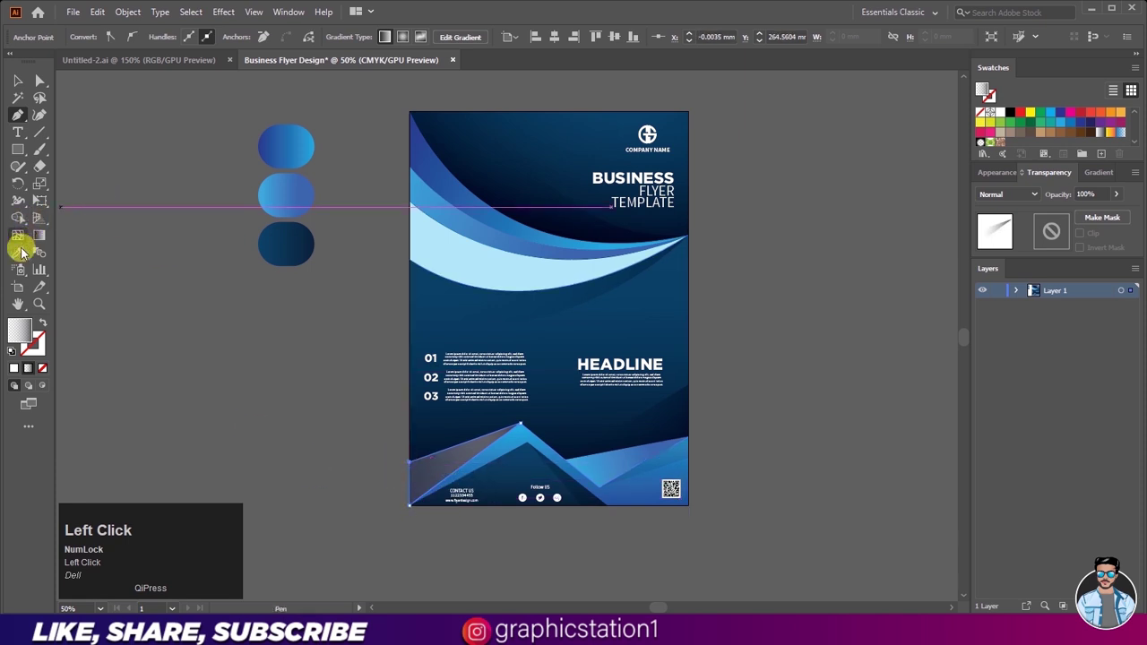